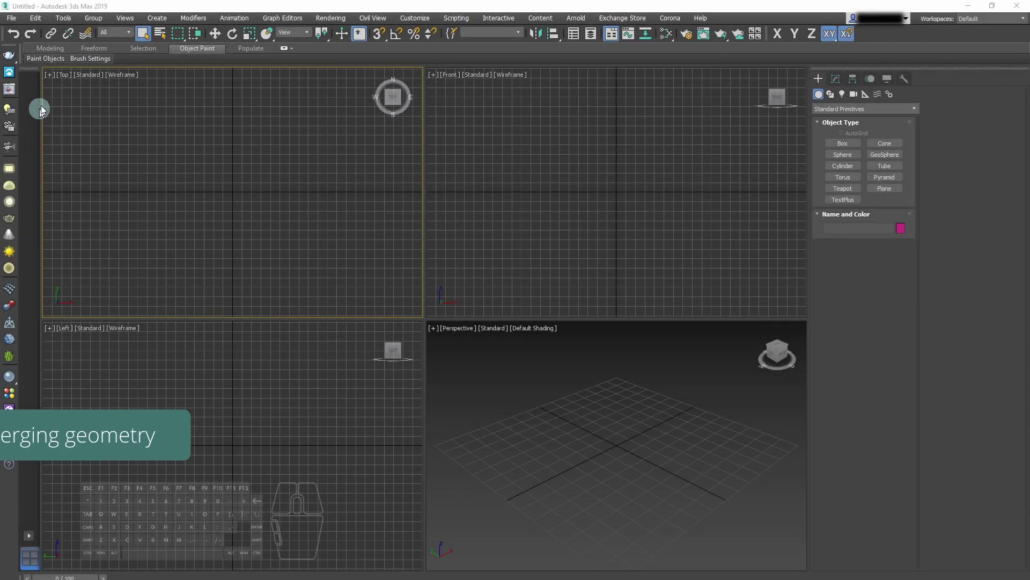
# Merge Evermotion_Tutorial_01.max into the scene, filtering Lights and Cameras out of the object list.
pyautogui.click(14, 25)
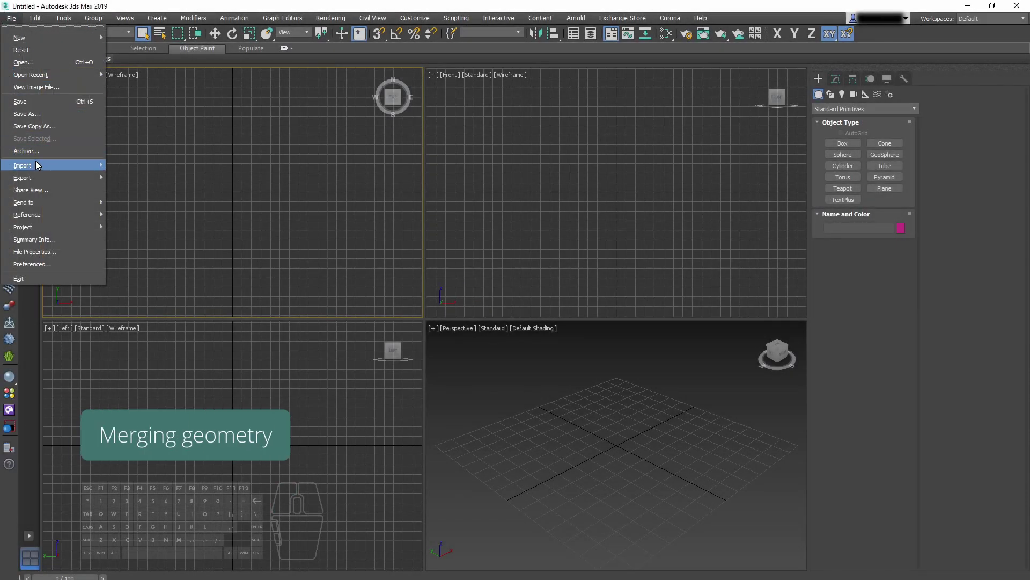
pyautogui.click(131, 188)
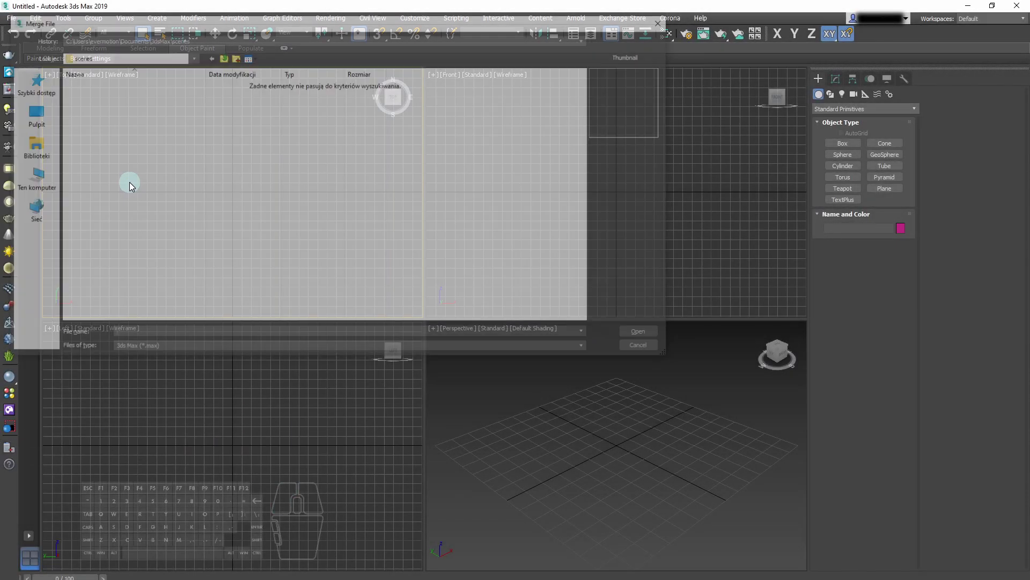
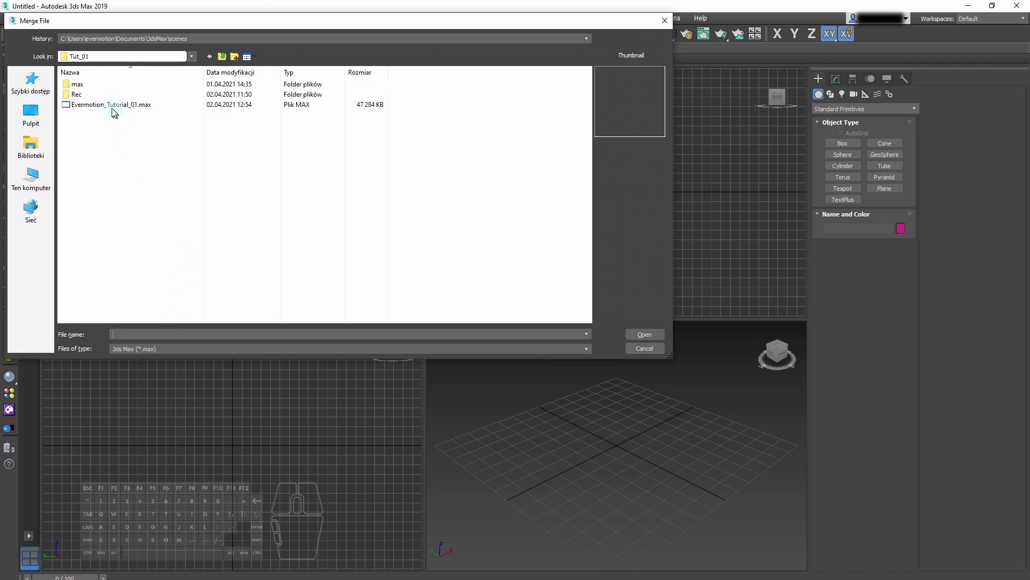
pyautogui.click(116, 107)
pyautogui.click(656, 340)
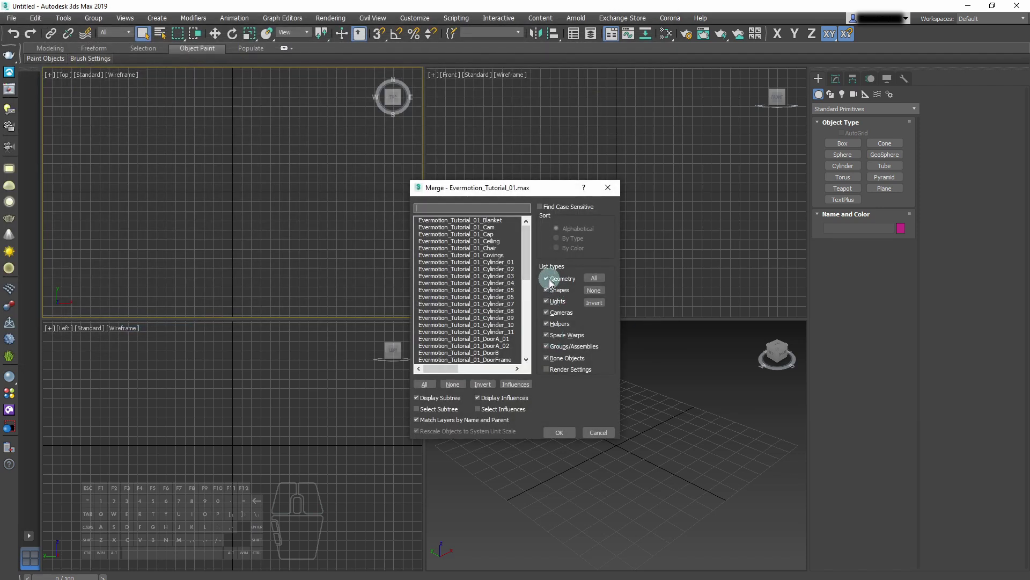
pyautogui.click(548, 305)
pyautogui.click(547, 316)
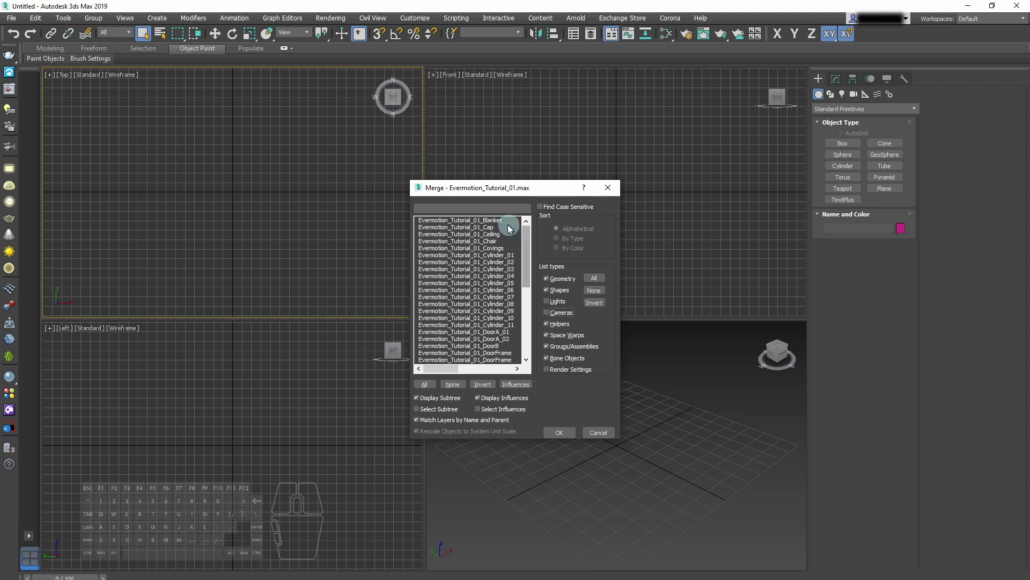
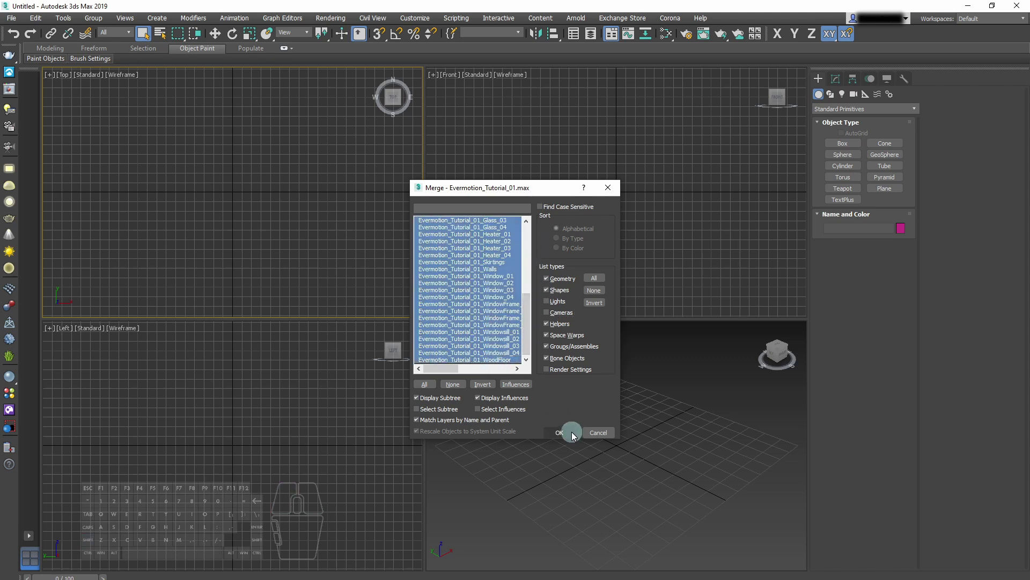
# Switch to a two-viewport layout, Top beside a shaded Front view, and bring up Render Setup.
pyautogui.click(573, 437)
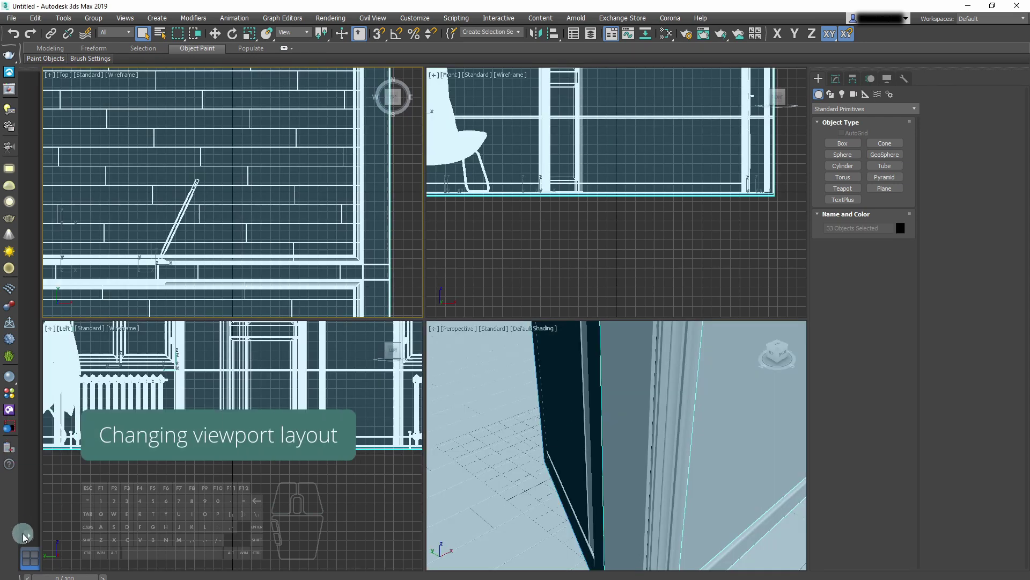
pyautogui.click(35, 540)
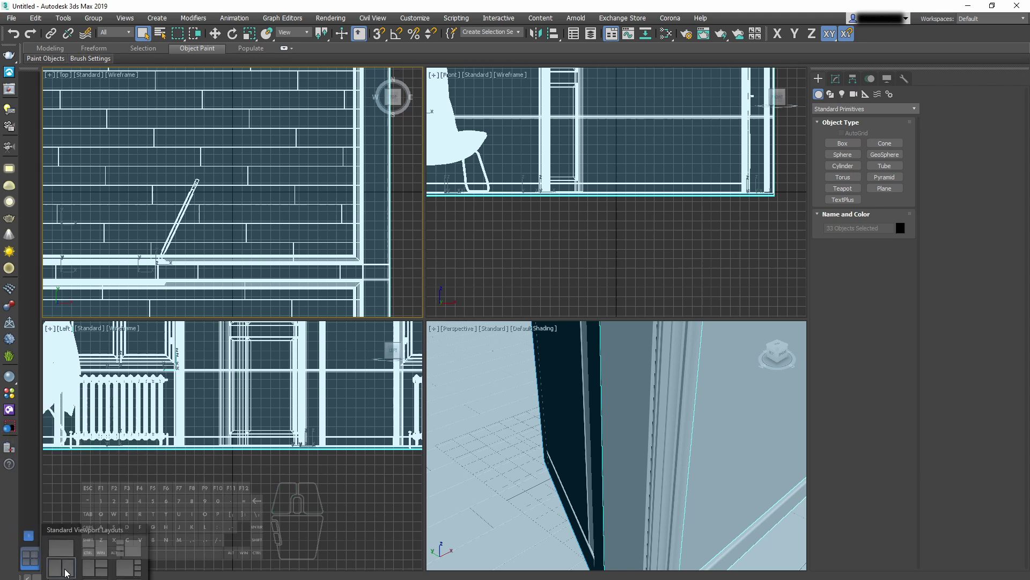
pyautogui.click(66, 573)
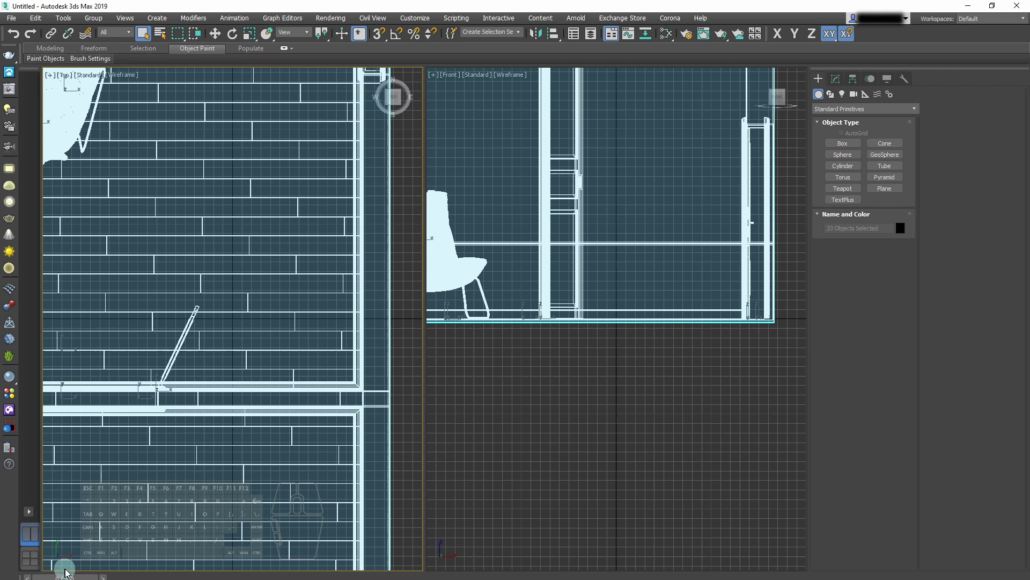
pyautogui.moveTo(528, 387); pyautogui.dragTo(673, 516)
pyautogui.click(673, 512)
pyautogui.press('F3')
pyautogui.press('F10')
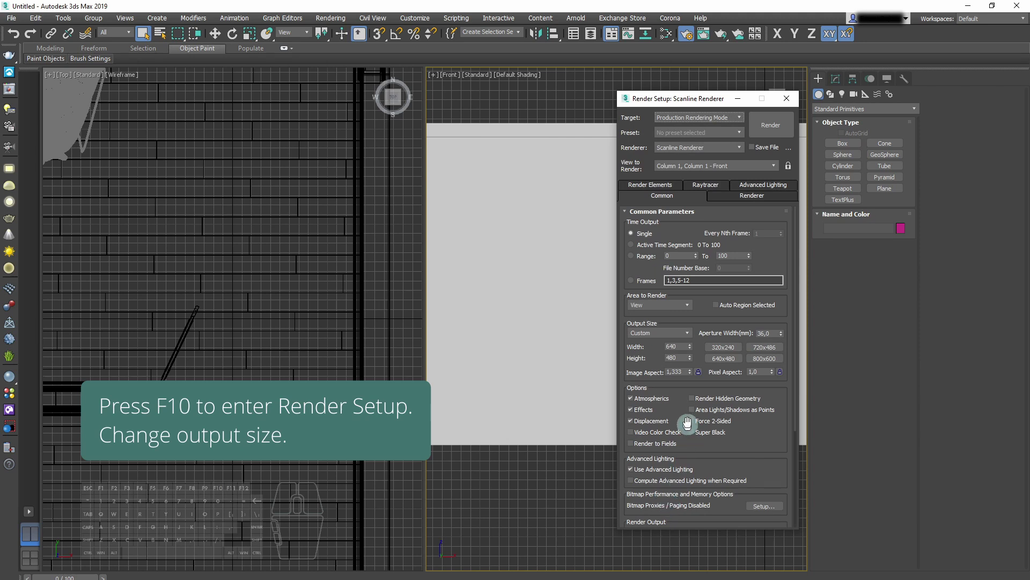
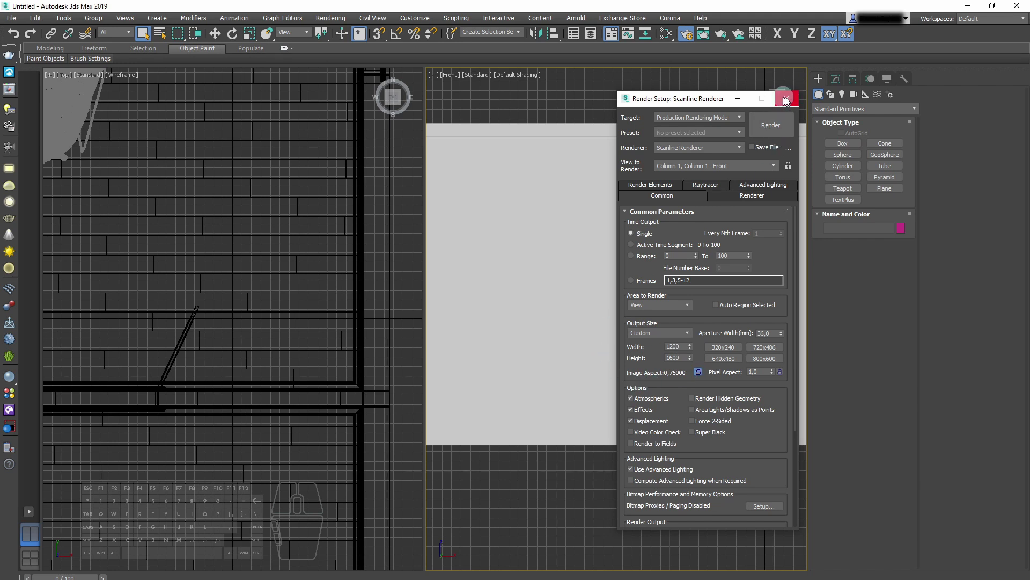
# Close Render Setup with output size 1200 by 1600 and reframe the Top view to show the whole room.
pyautogui.click(790, 102)
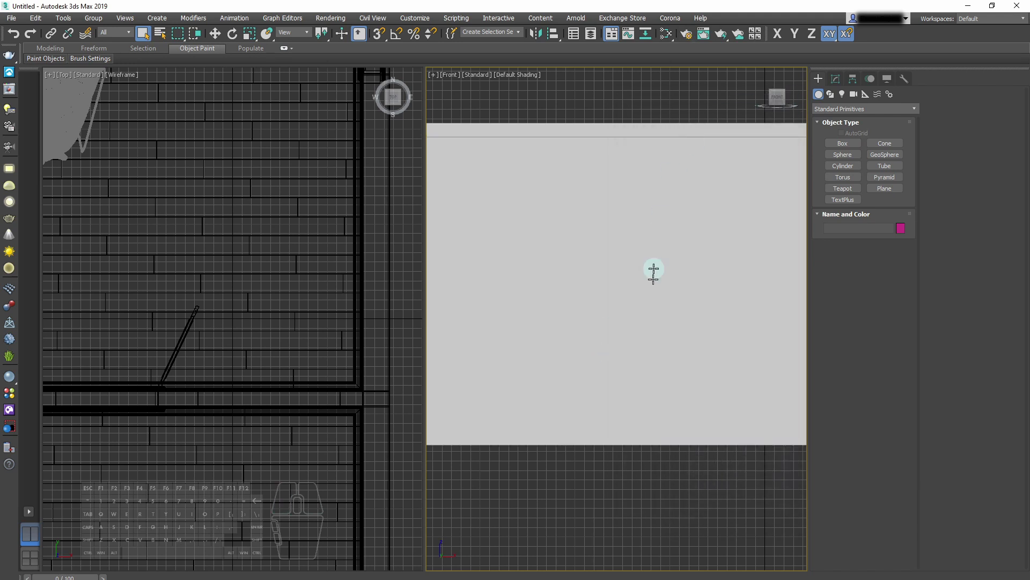
pyautogui.scroll(-3)
pyautogui.middleClick(256, 286)
pyautogui.moveTo(269, 291); pyautogui.dragTo(299, 328)
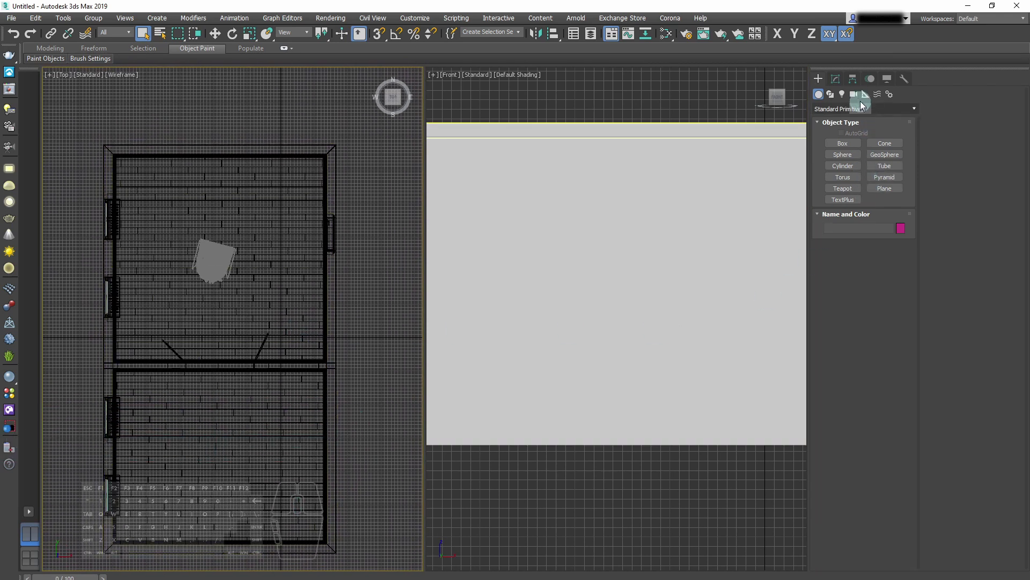
# Start creating a VRayPhysicalCamera from the V-Ray camera types.
pyautogui.click(856, 97)
pyautogui.click(850, 114)
pyautogui.click(831, 135)
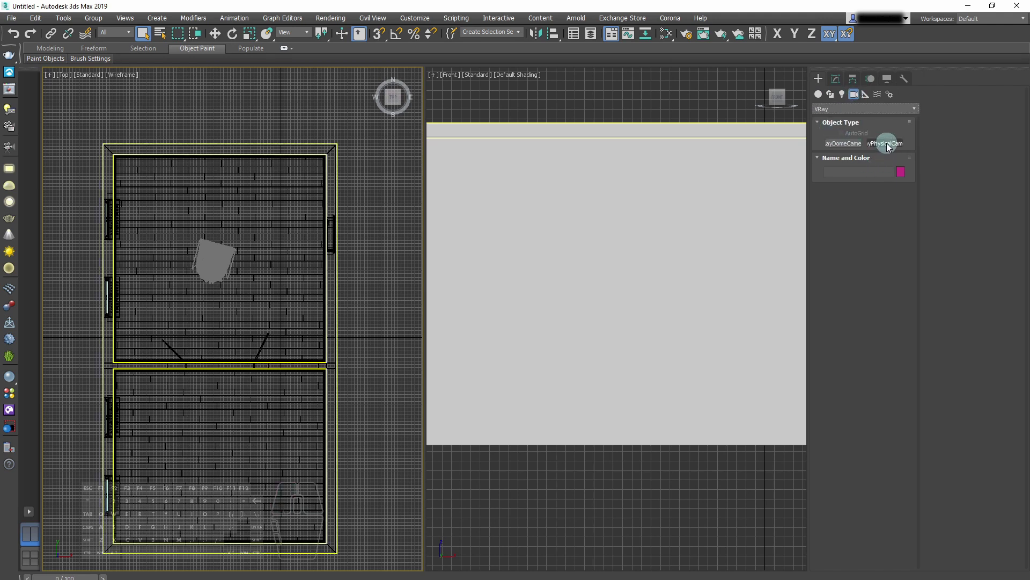
pyautogui.click(889, 148)
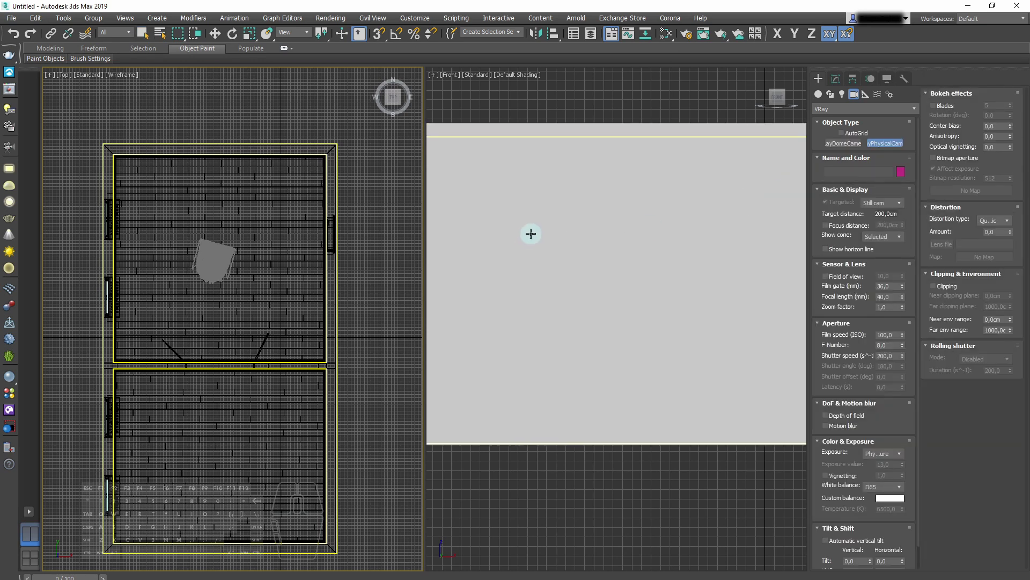
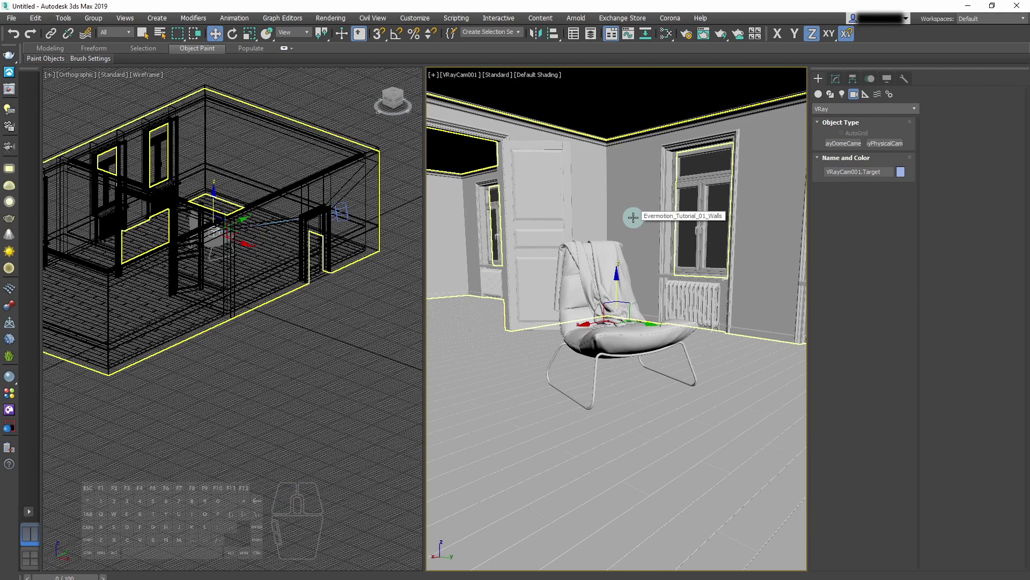
# Show safe frames in the camera view, set focal length 50 mm and enable automatic vertical tilt.
pyautogui.click(459, 80)
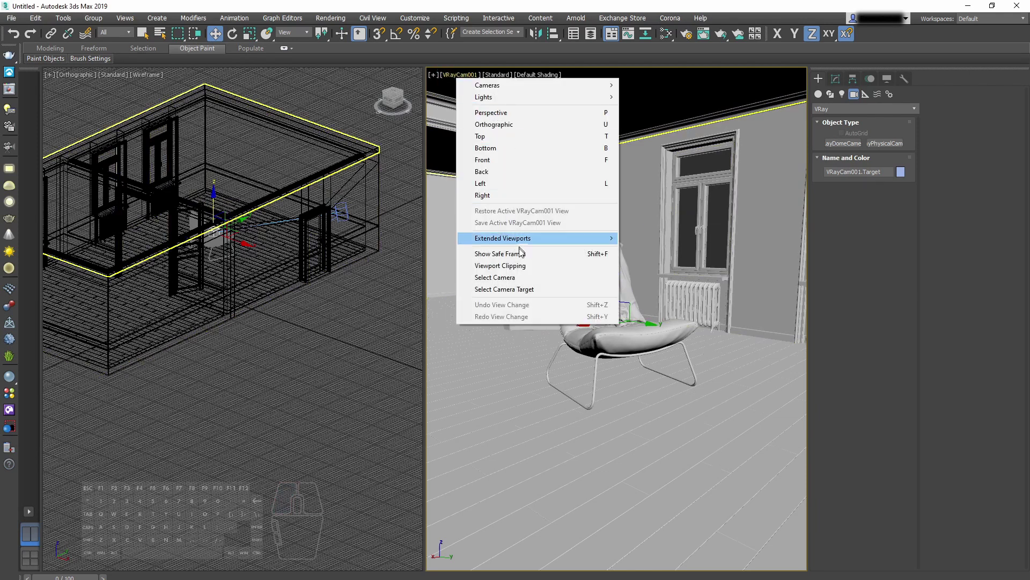
pyautogui.click(522, 285)
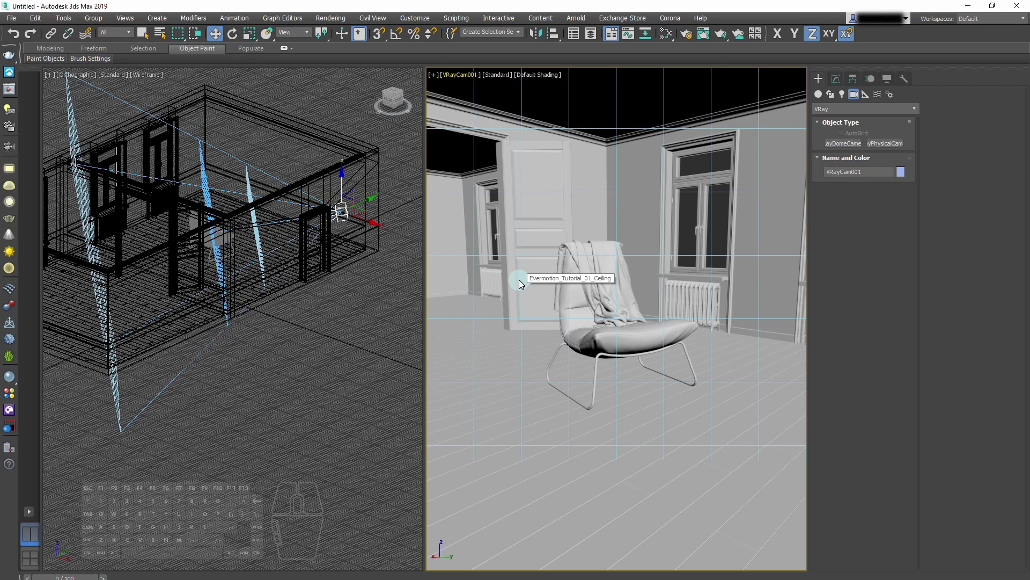
pyautogui.click(841, 85)
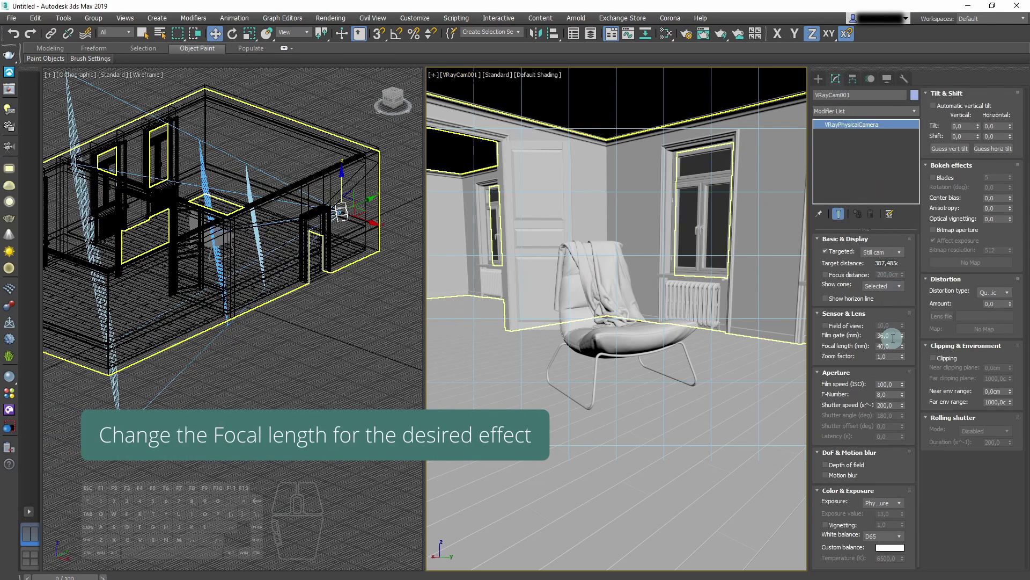
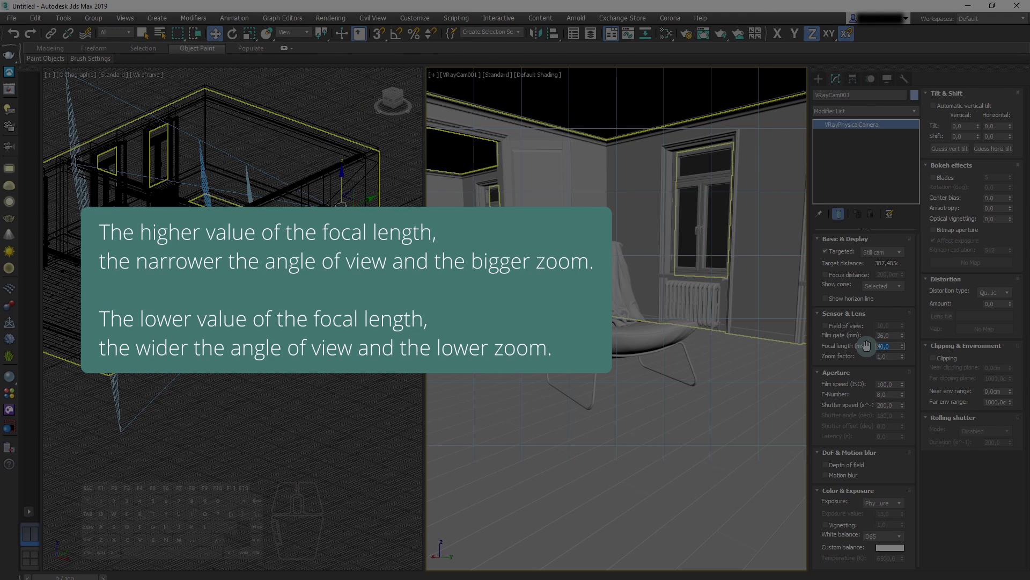
pyautogui.press('5')
pyautogui.press('0')
pyautogui.press('Return')
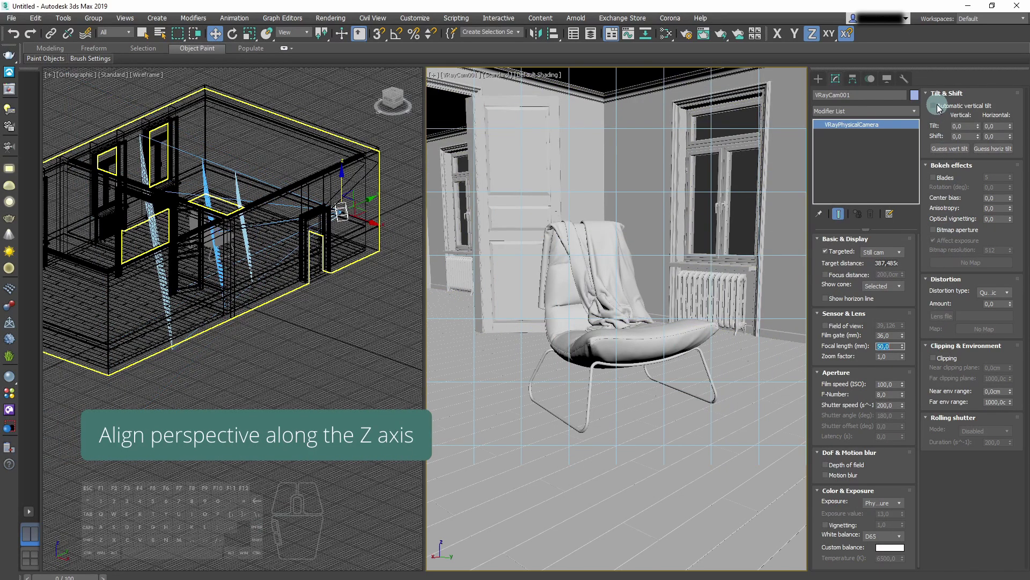
pyautogui.click(935, 111)
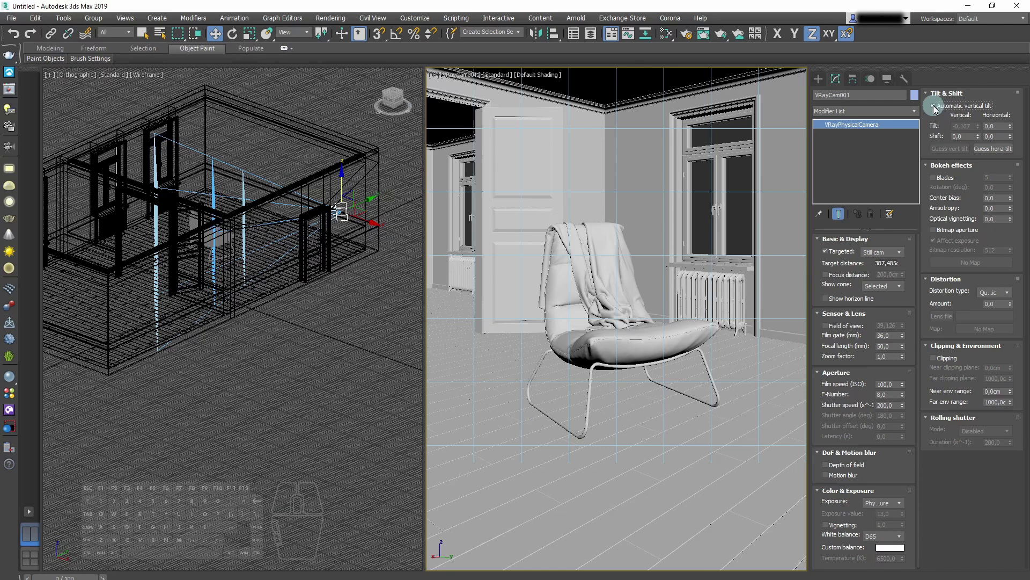
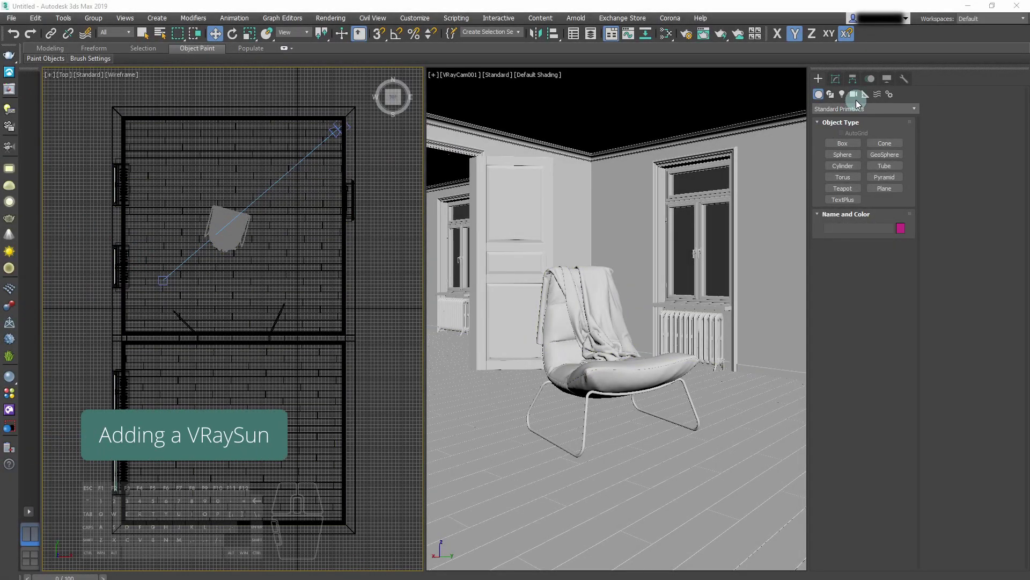
# Place a VRaySun light and accept adding the VRaySky environment map automatically.
pyautogui.click(844, 96)
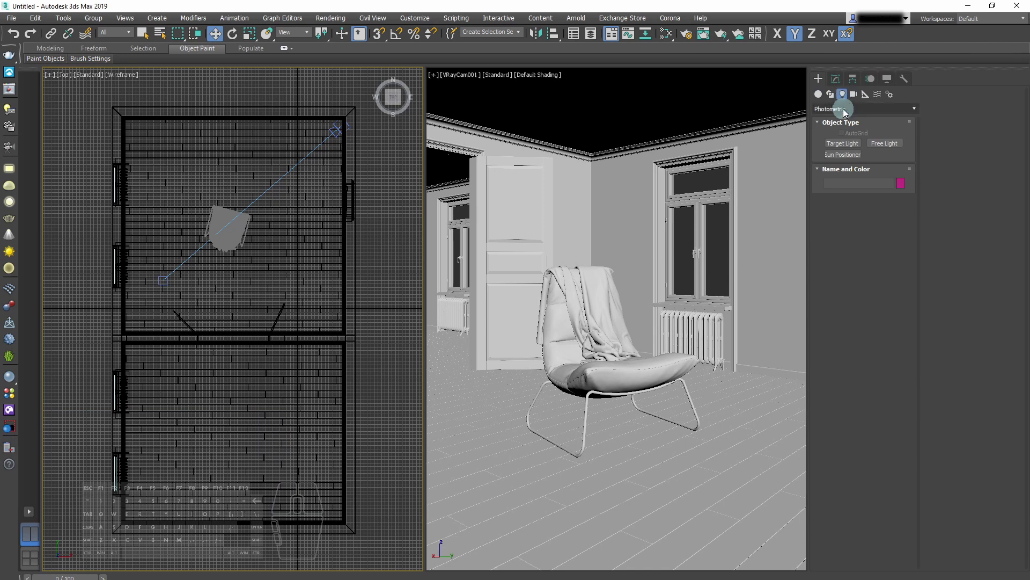
pyautogui.click(863, 114)
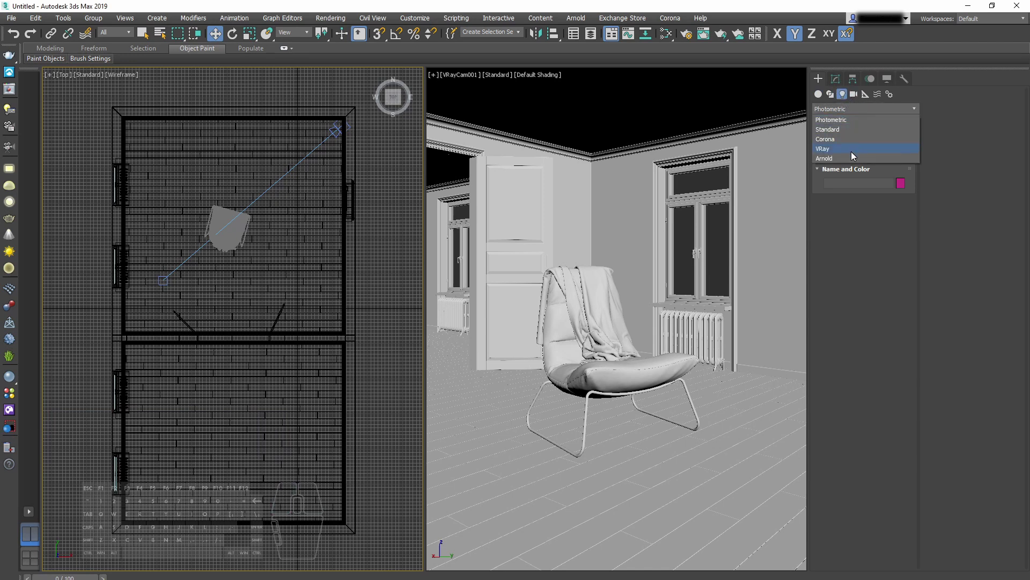
pyautogui.click(853, 159)
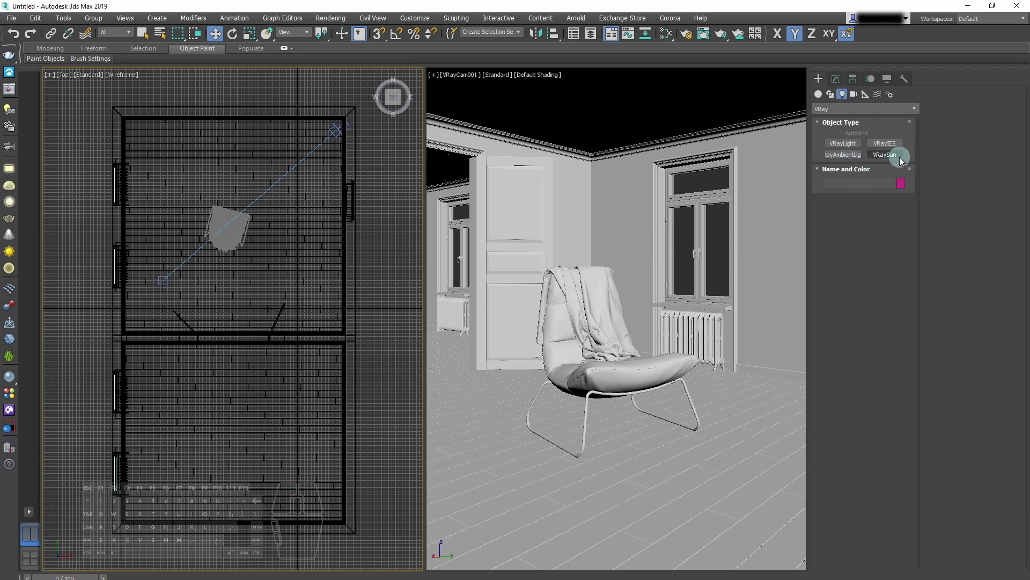
pyautogui.click(902, 164)
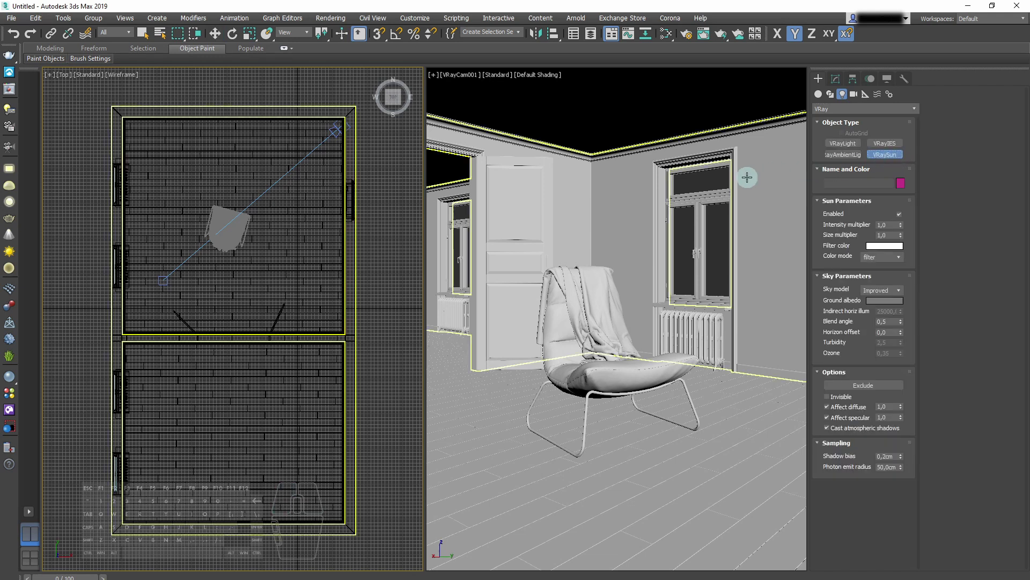
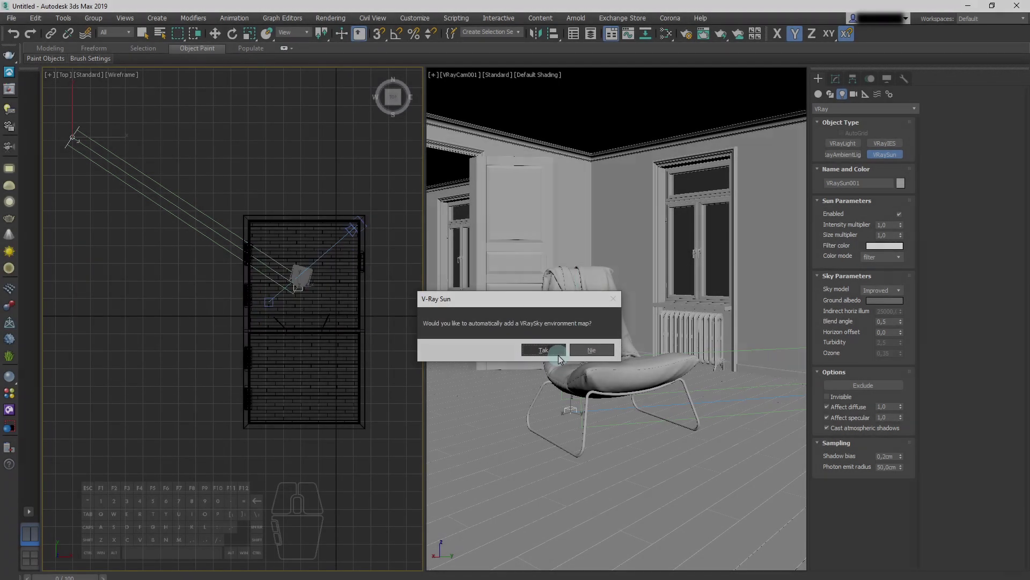
pyautogui.click(560, 360)
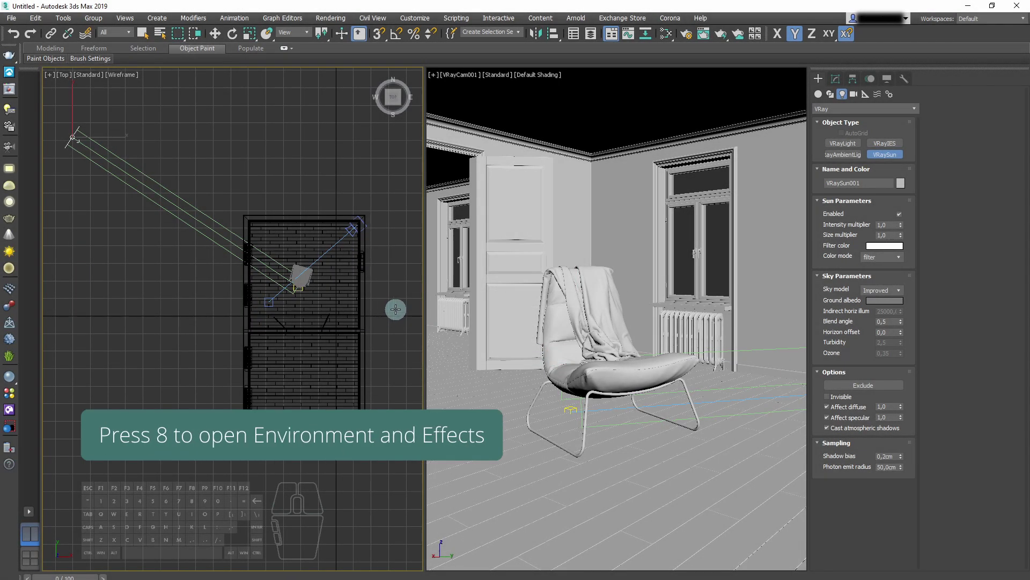
# Instance the VRaySky environment map from Environment and Effects into the Slate Material Editor.
pyautogui.press('8')
pyautogui.moveTo(353, 206); pyautogui.dragTo(640, 156)
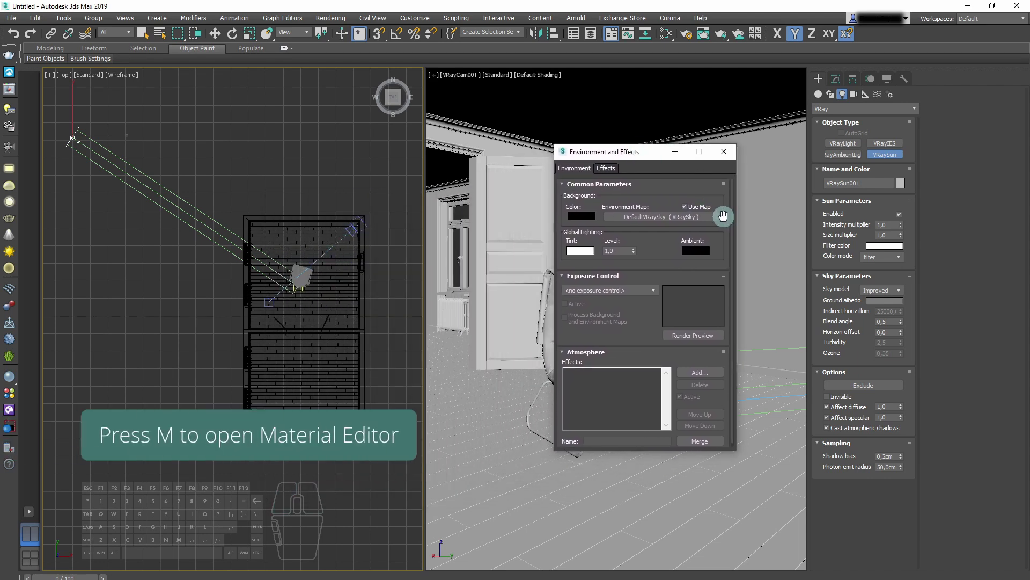
pyautogui.press('m')
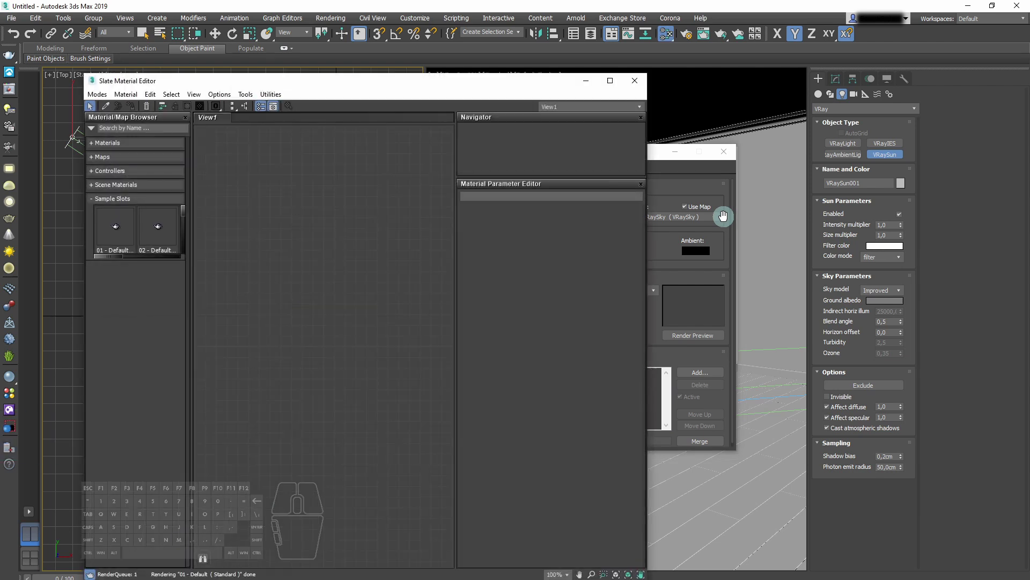
pyautogui.moveTo(654, 162); pyautogui.dragTo(764, 135)
pyautogui.moveTo(759, 190); pyautogui.dragTo(358, 211)
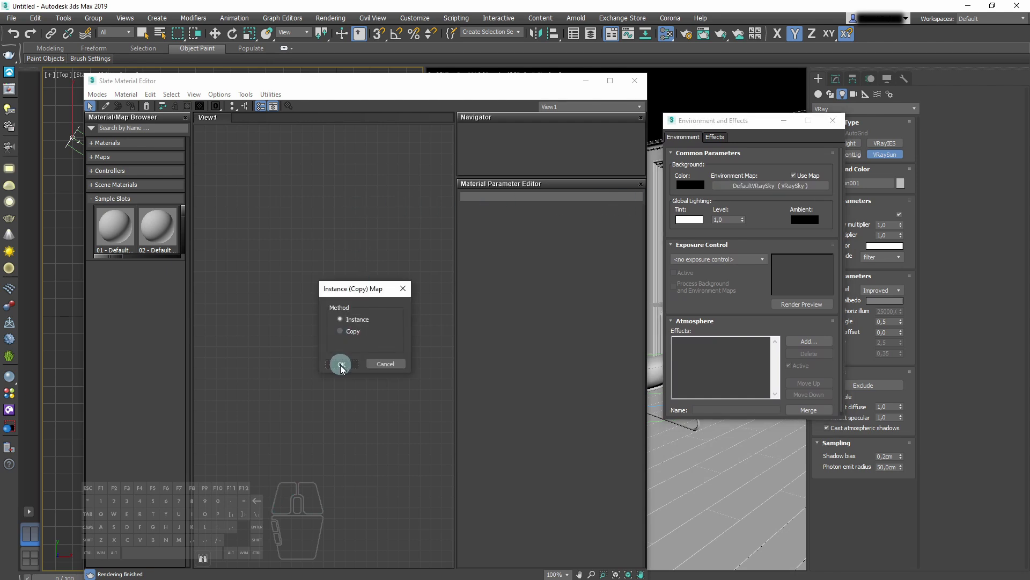
pyautogui.click(342, 370)
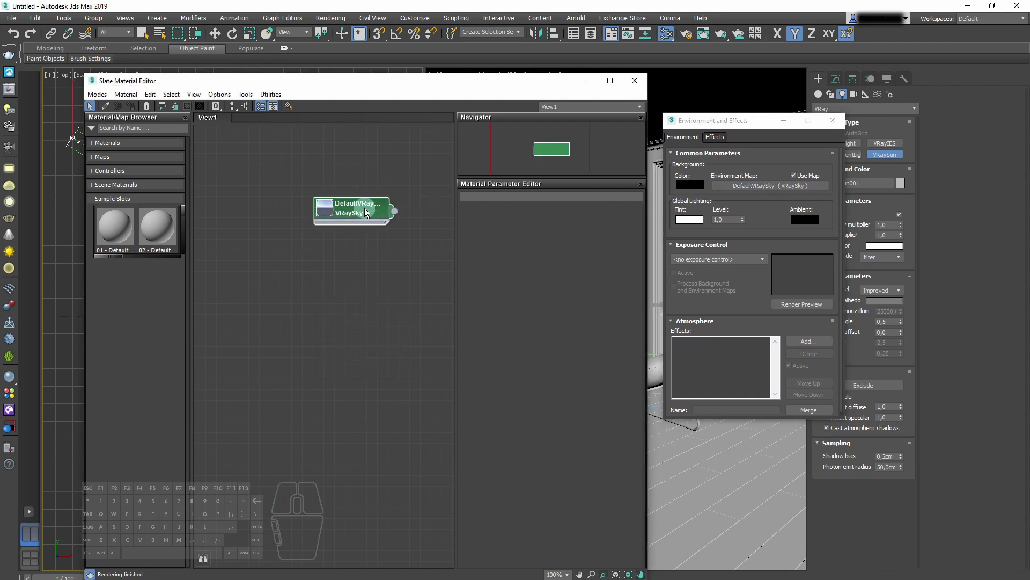
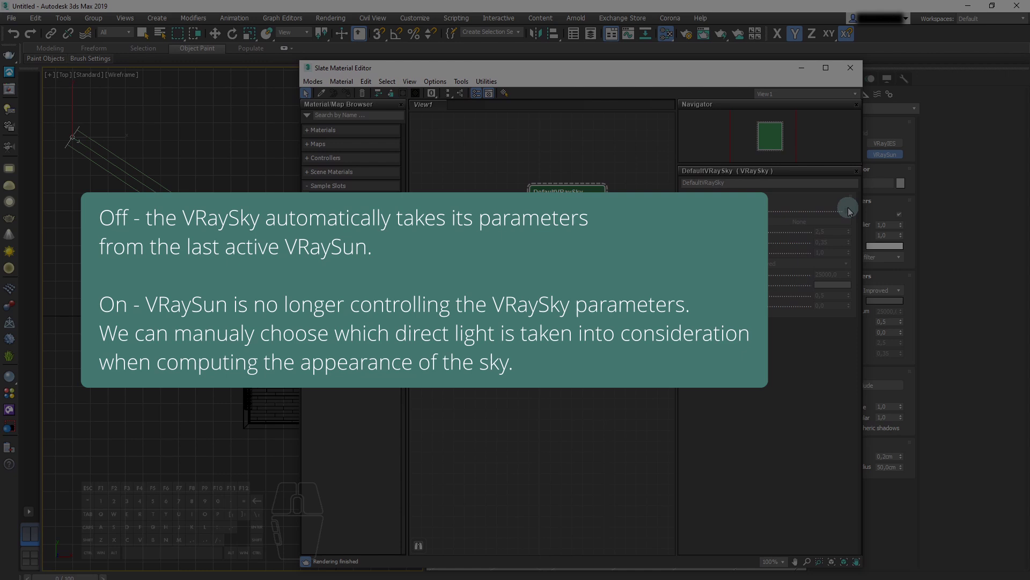
# Enable Specify sun node on the VRaySky map and pick its sun light slot.
pyautogui.click(850, 217)
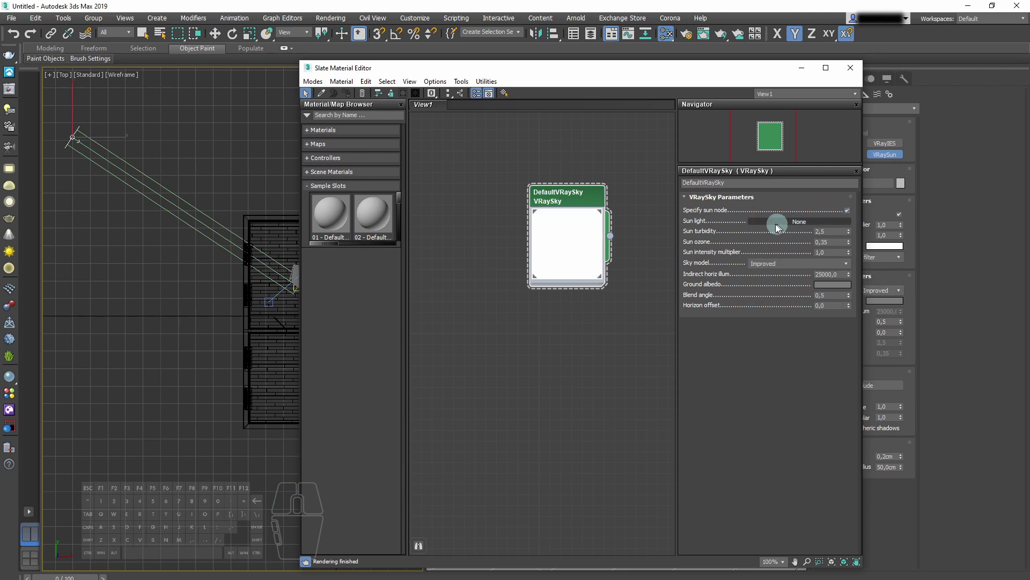
pyautogui.click(833, 228)
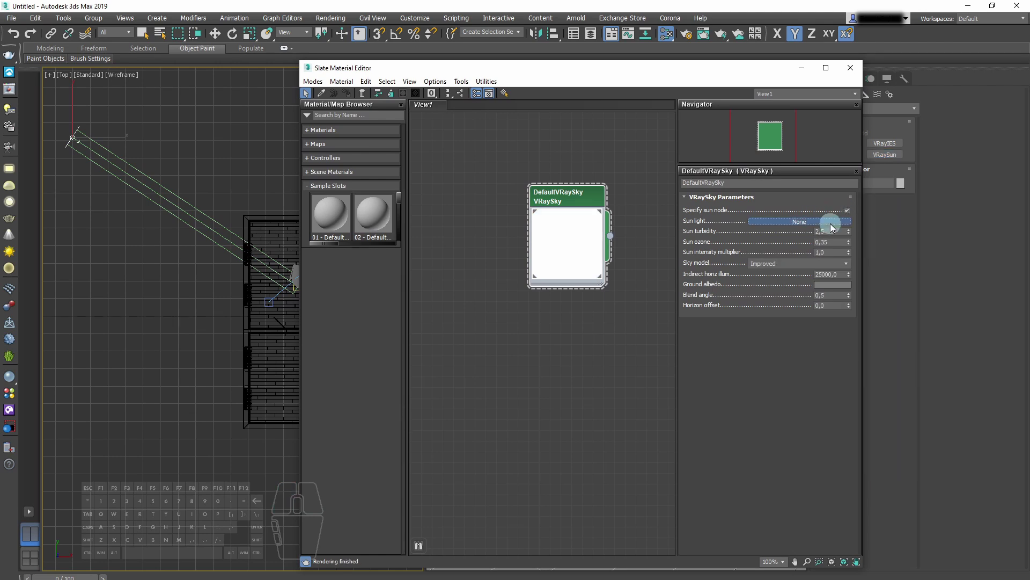
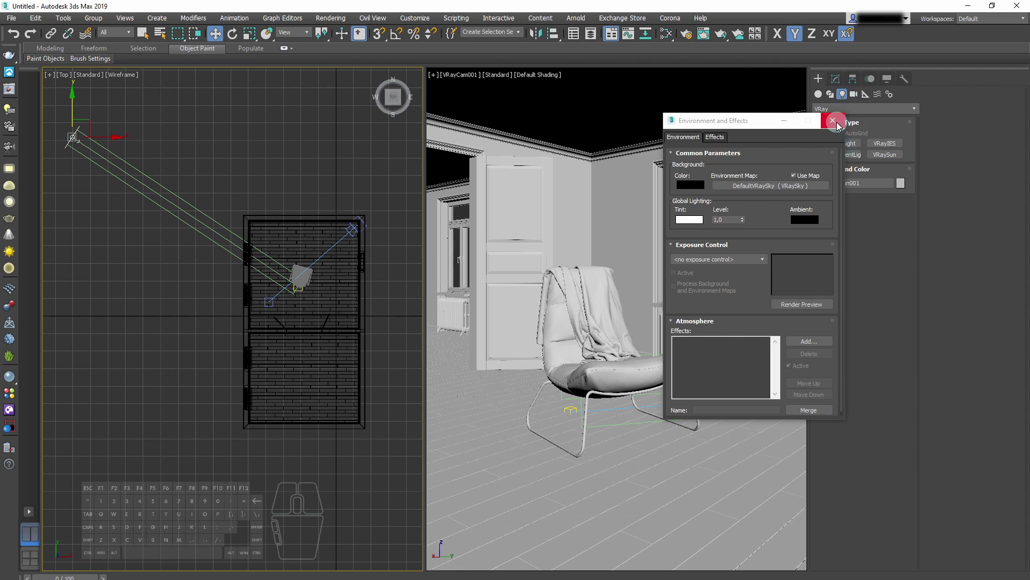
# Close the Environment and Effects window, leaving the Top and camera views.
pyautogui.click(838, 129)
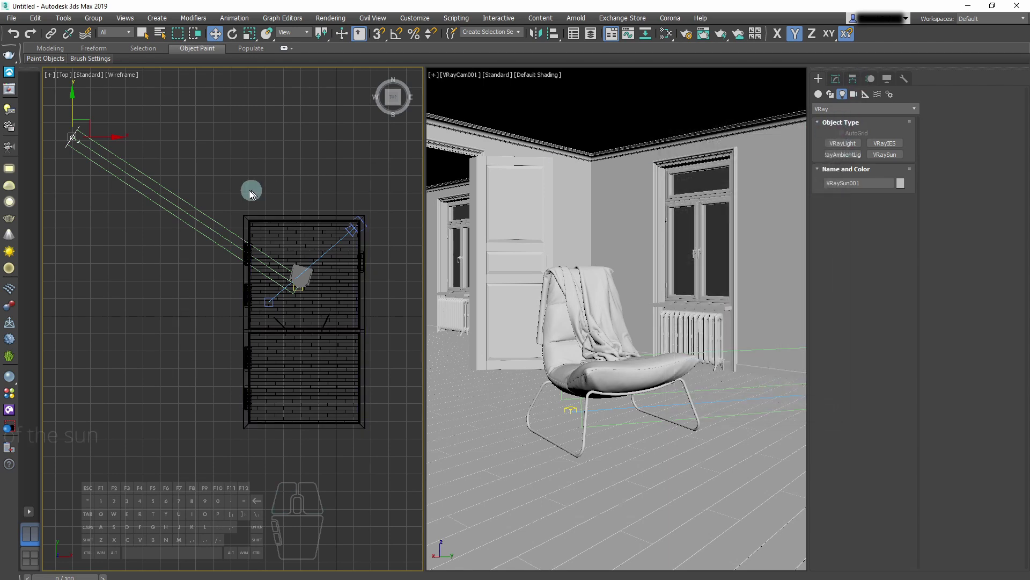
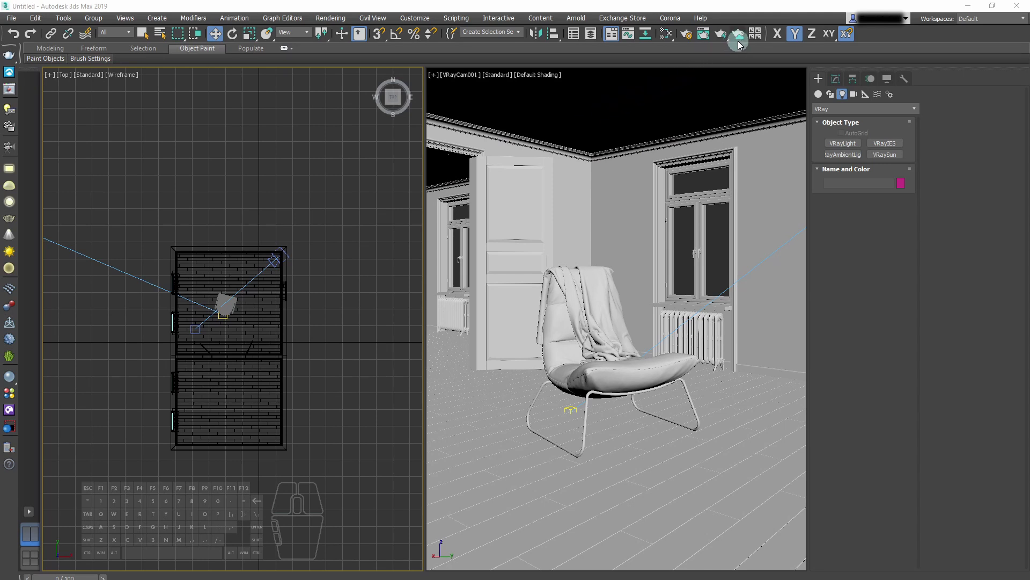
# Assign V-Ray 5, update 1.1 as the production renderer and close Render Setup.
pyautogui.click(691, 41)
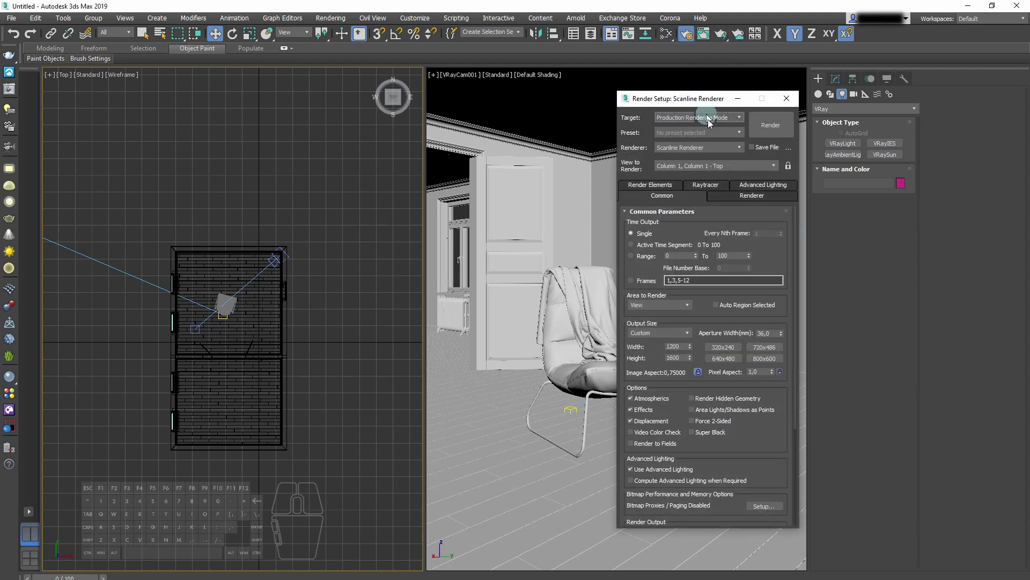
pyautogui.moveTo(786, 445); pyautogui.dragTo(785, 289)
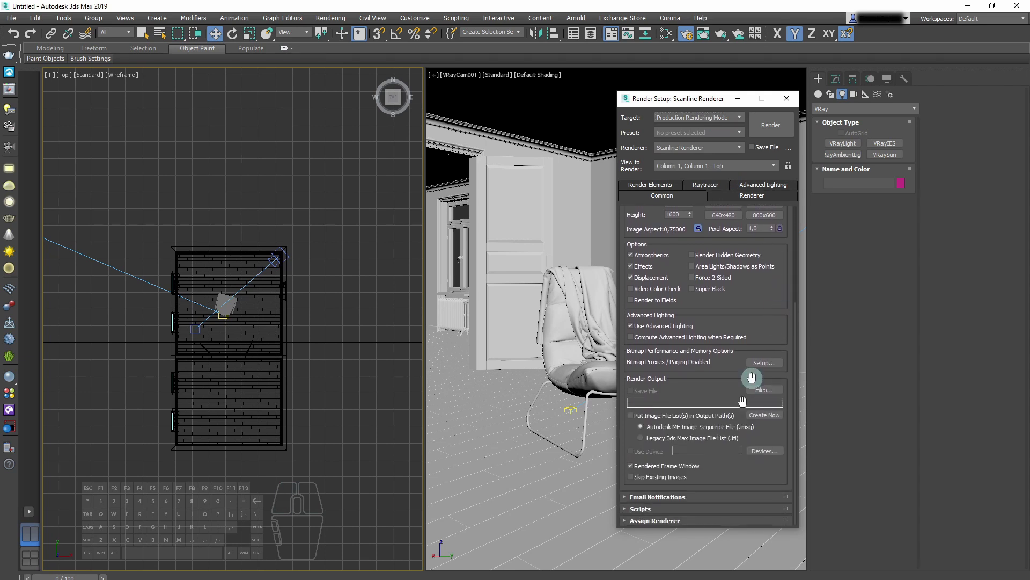
pyautogui.click(696, 525)
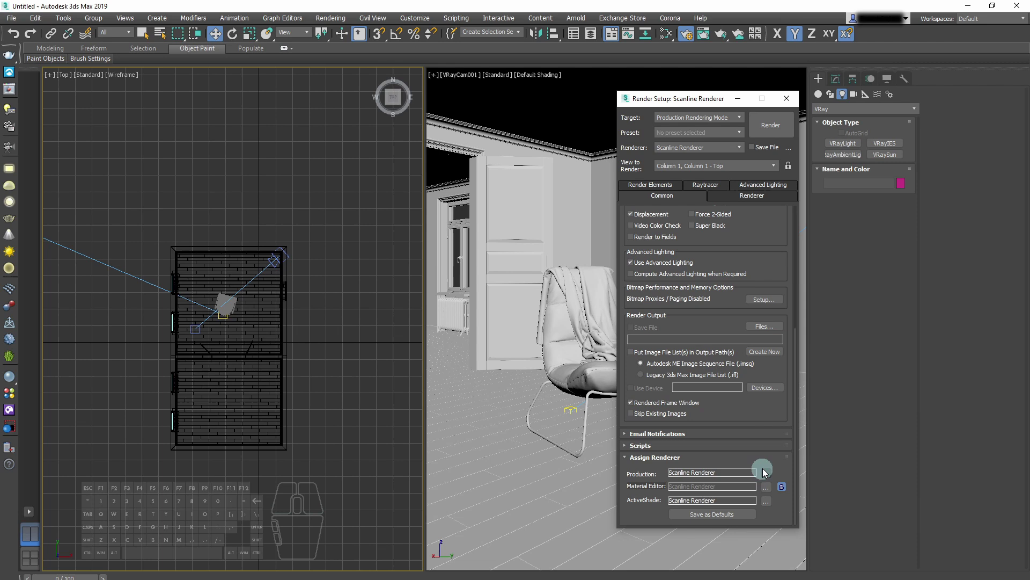
pyautogui.click(768, 478)
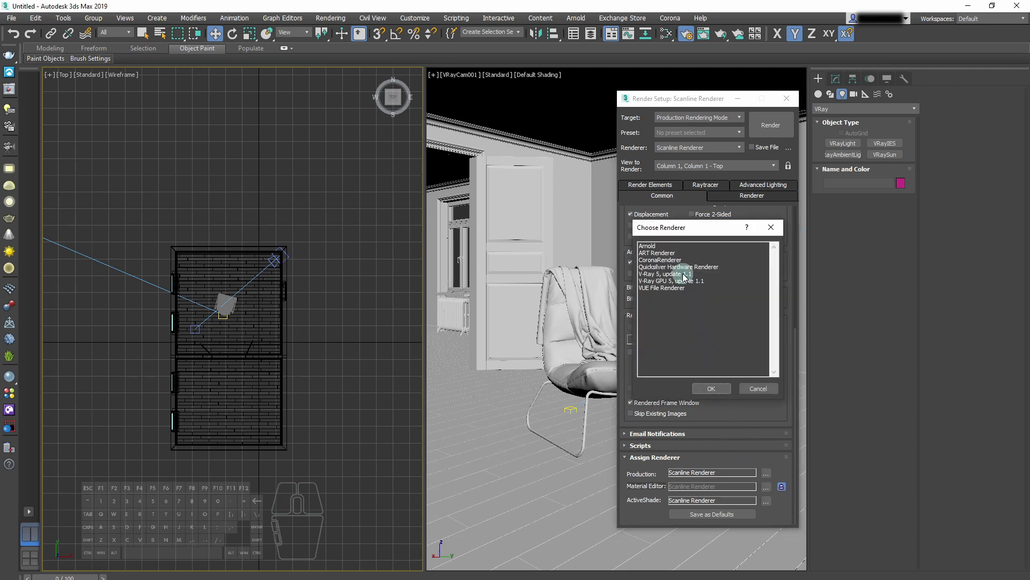
pyautogui.click(685, 278)
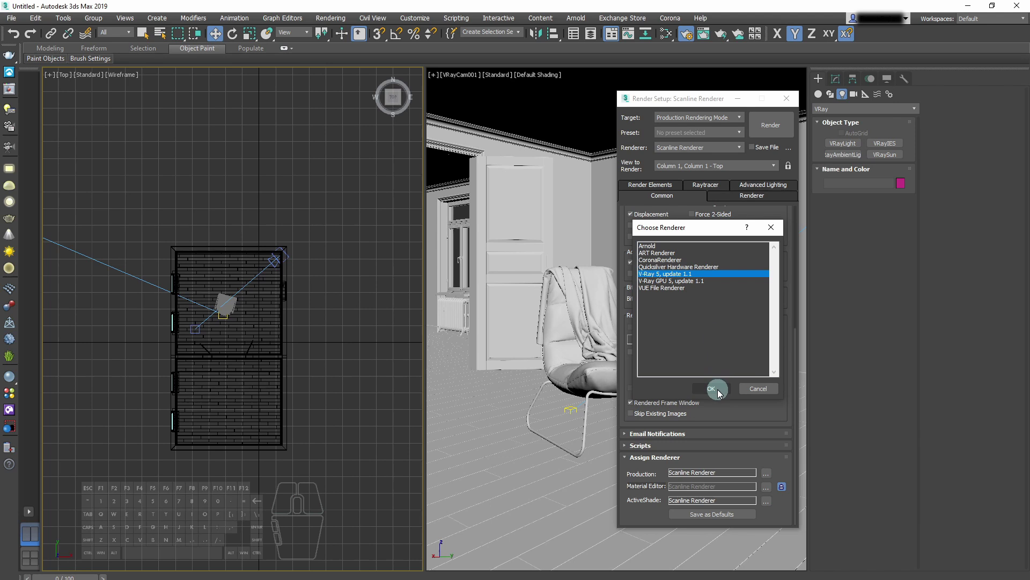
pyautogui.click(720, 394)
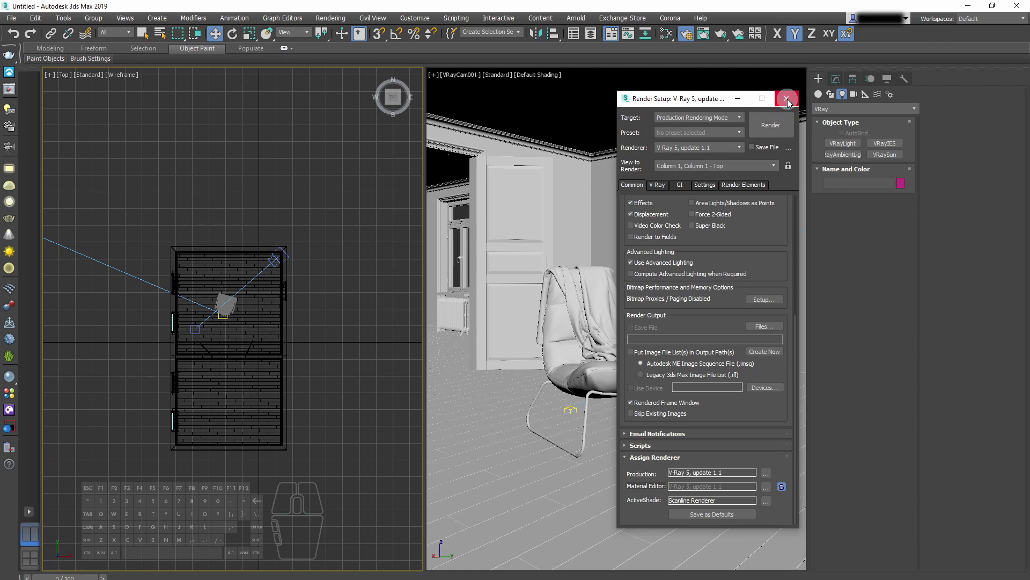
pyautogui.click(790, 104)
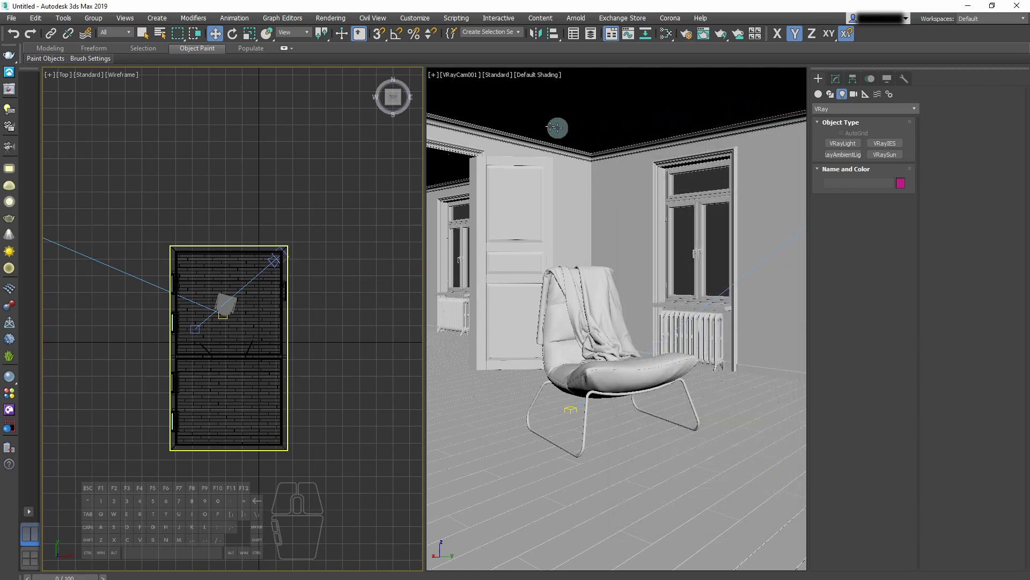
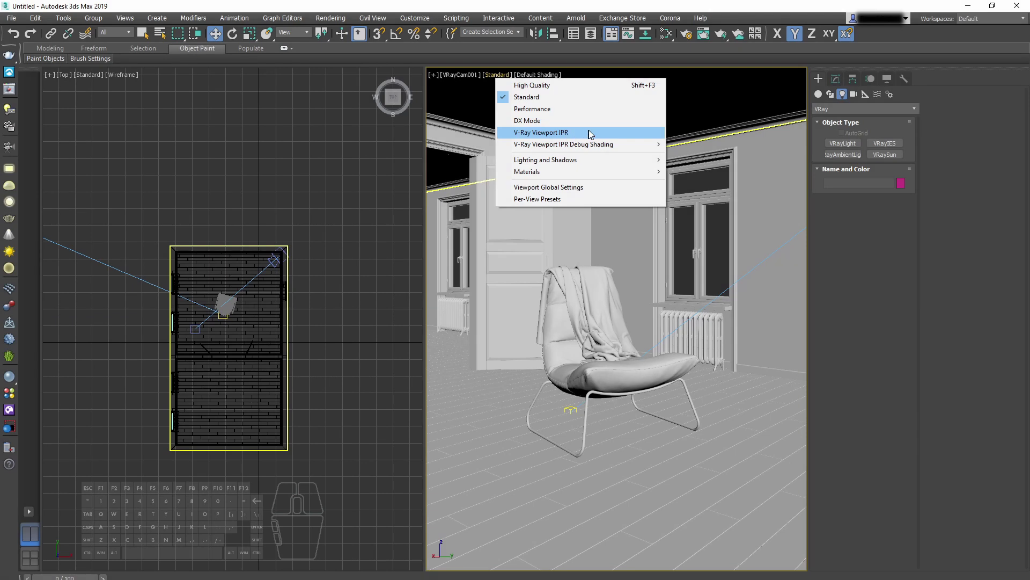
# Switch the camera viewport to V-Ray Viewport IPR for an interactive render of the room.
pyautogui.click(599, 136)
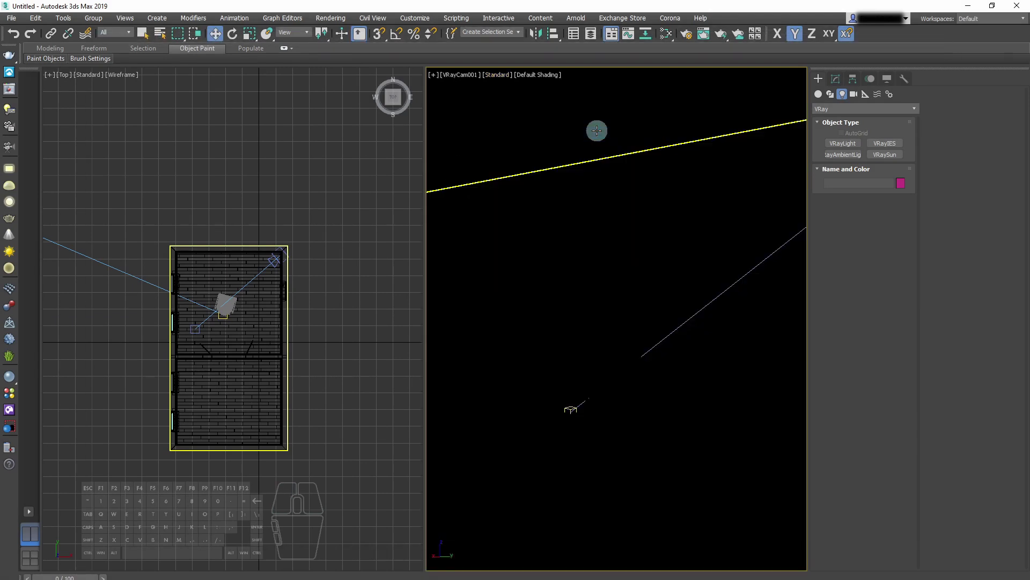
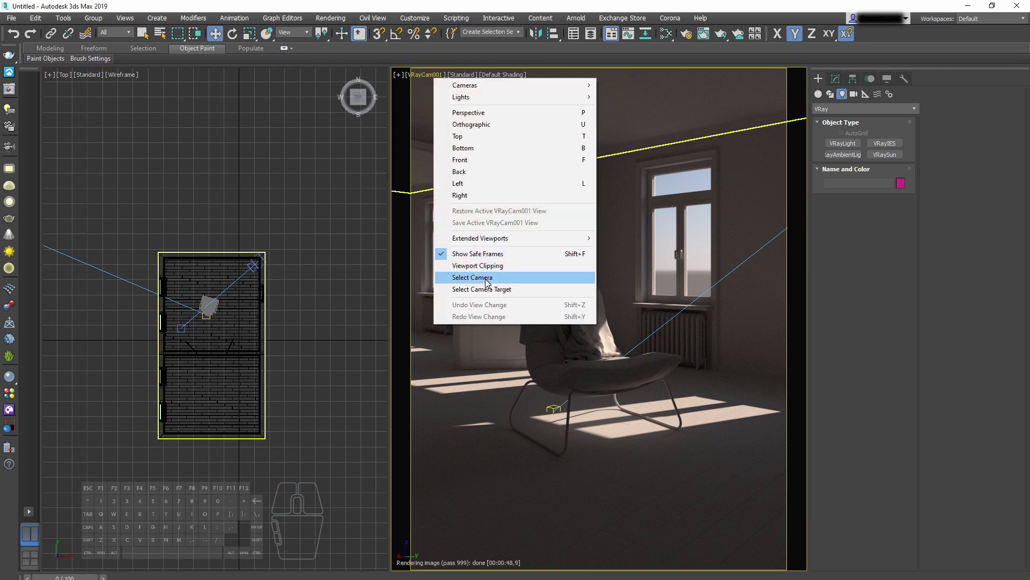
# On the selected camera set shutter speed 20 and white balance Temperature at 6000 K.
pyautogui.click(488, 287)
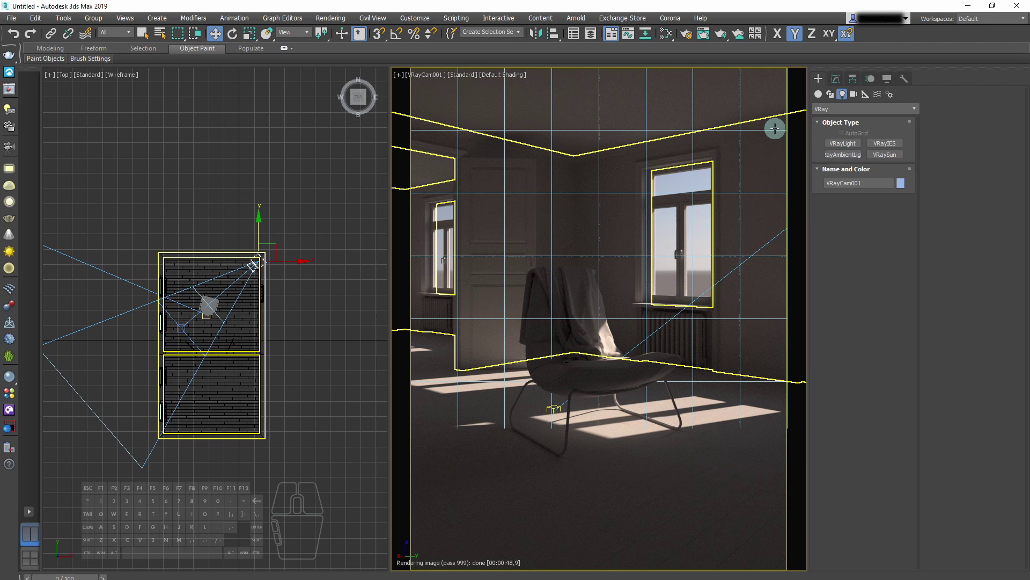
pyautogui.click(840, 81)
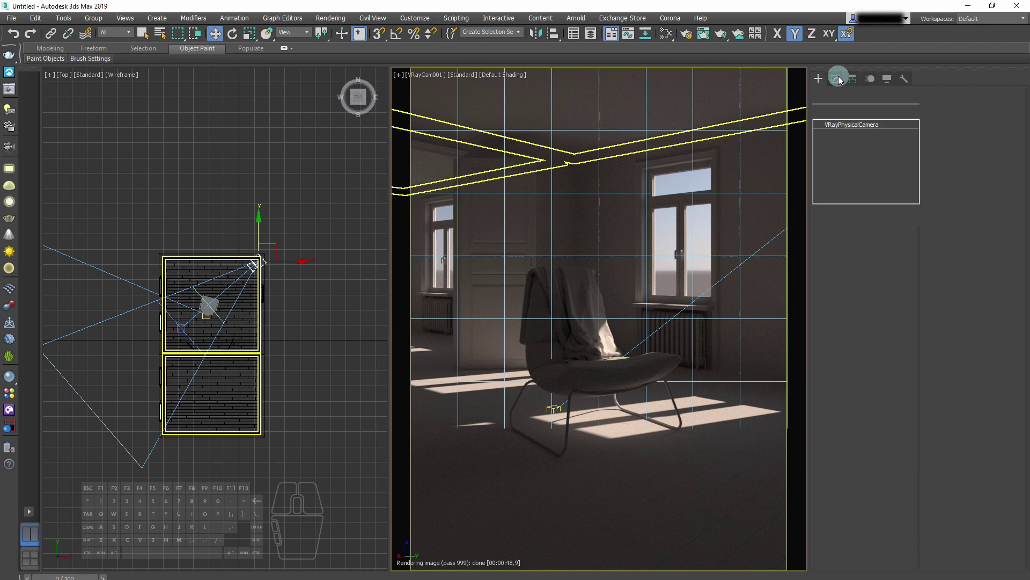
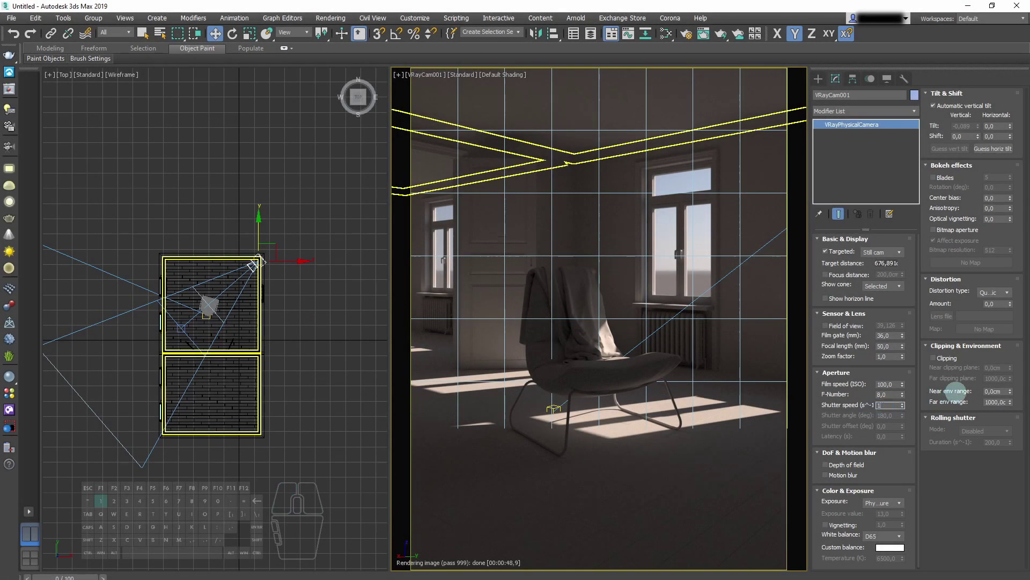
pyautogui.press('Return')
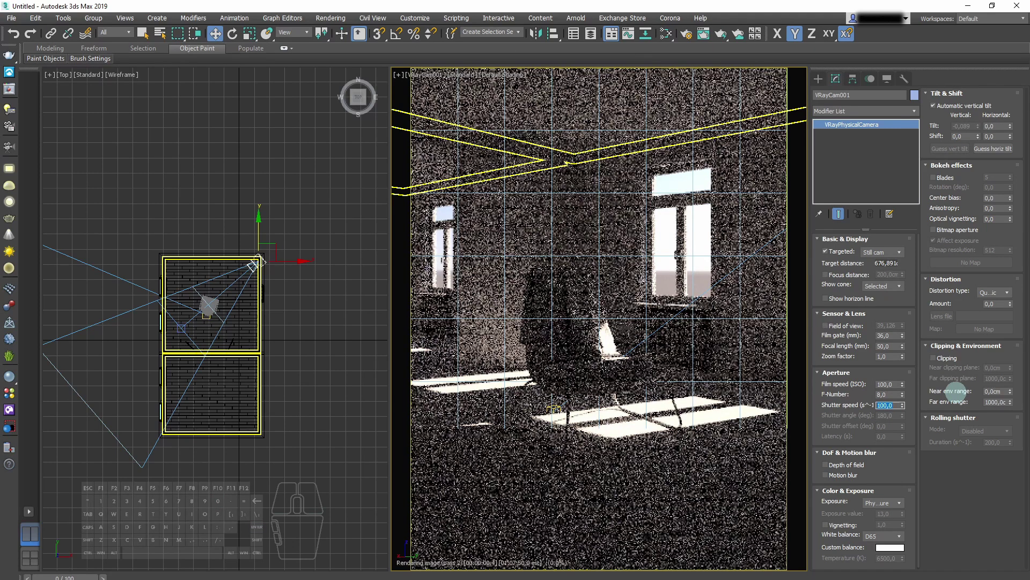
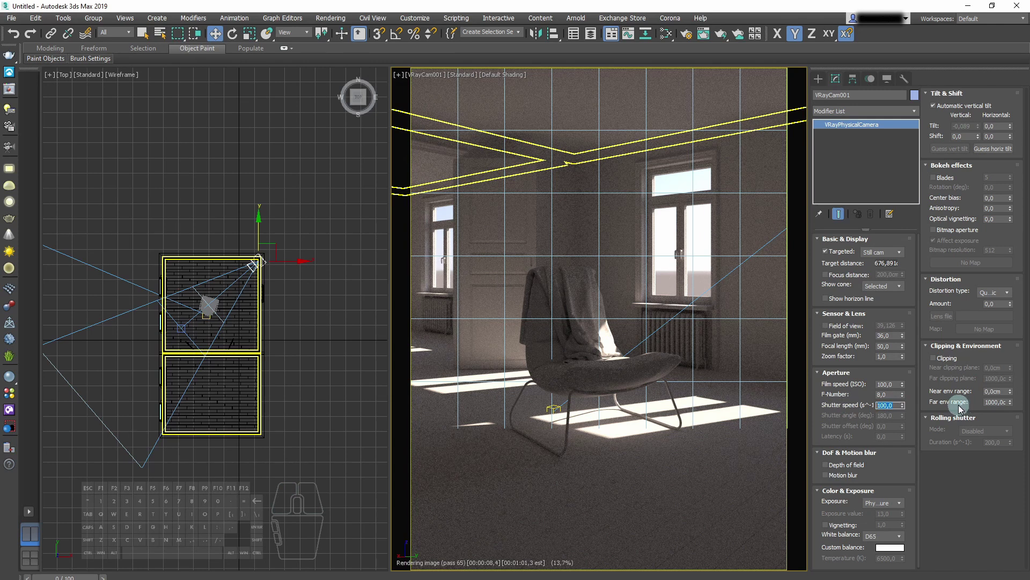
pyautogui.press('2')
pyautogui.press('0')
pyautogui.press('Return')
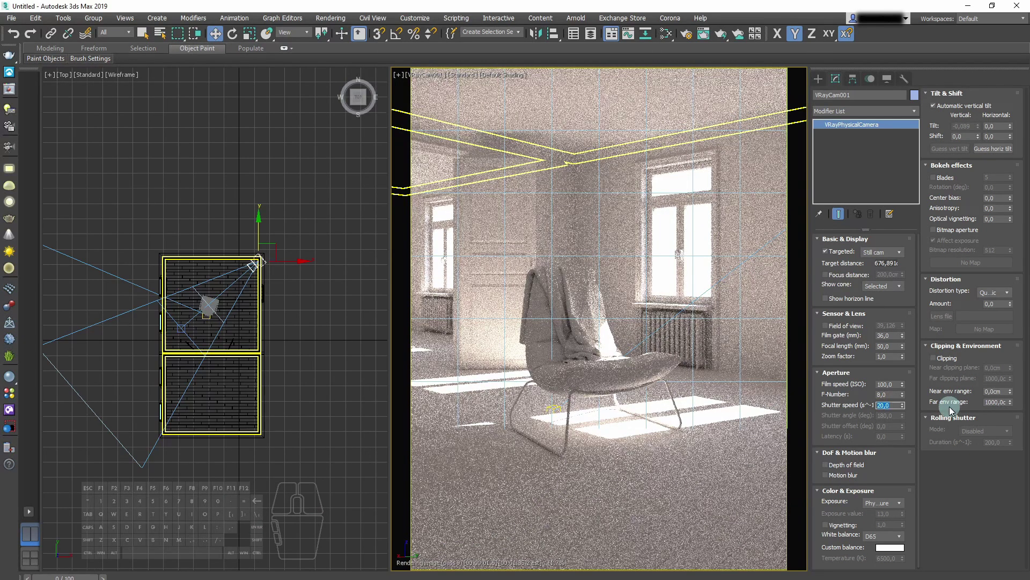
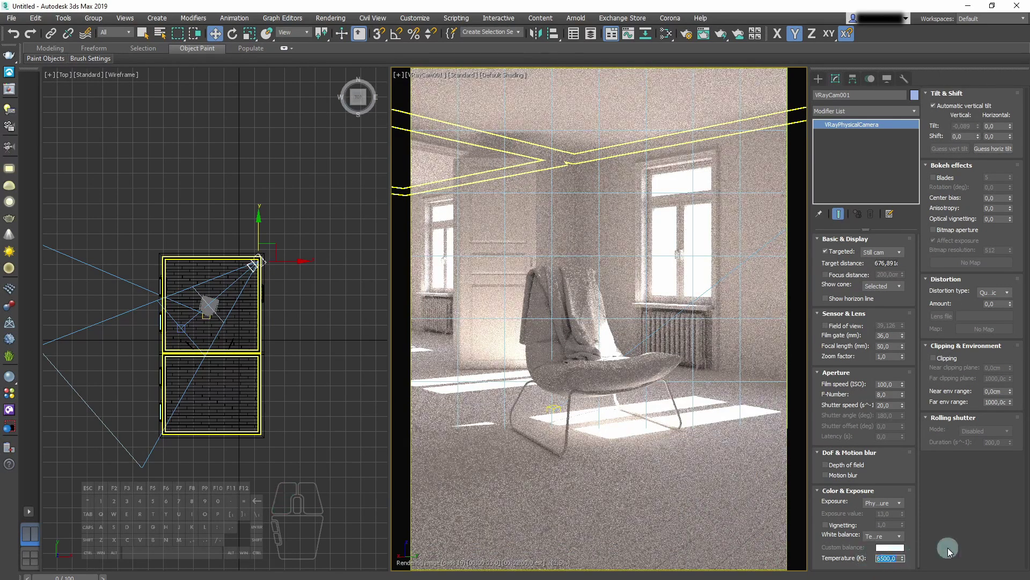
pyautogui.press('Return')
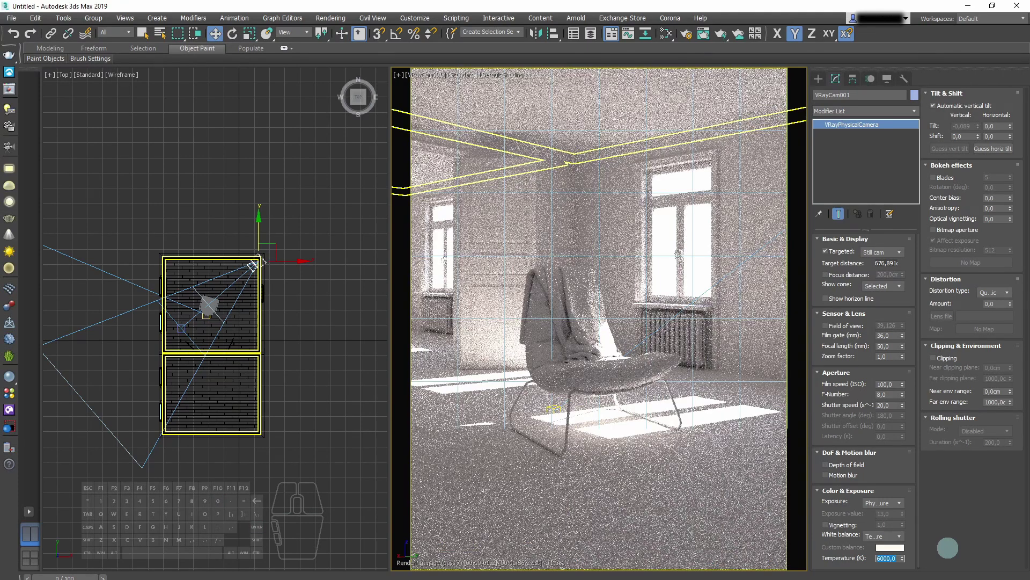
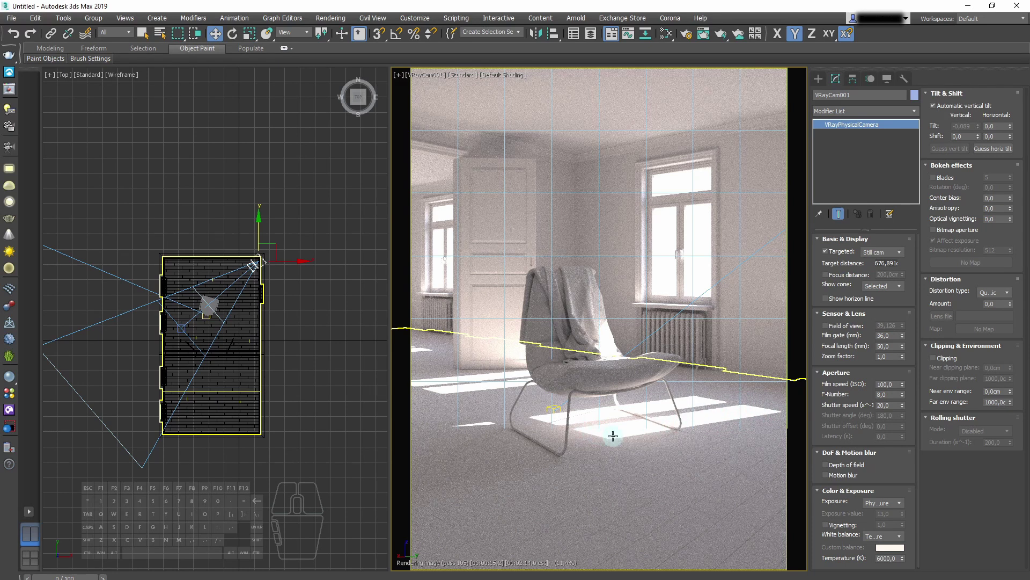
# Deselect the camera by clicking an empty area of the Top viewport.
pyautogui.click(285, 371)
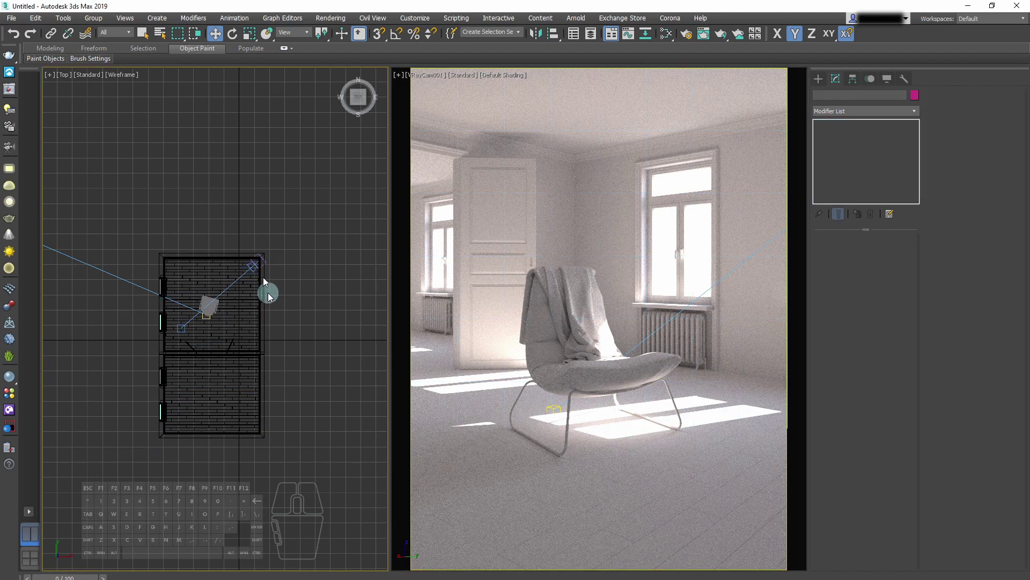
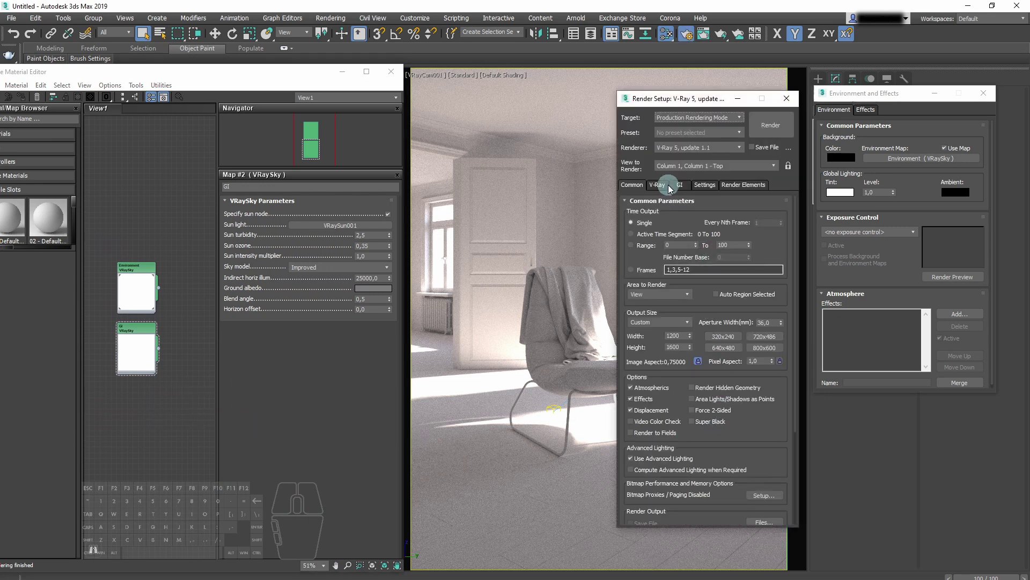
# Enable the V-Ray GI environment override and link the GI VRaySky map to it as an Instance.
pyautogui.click(667, 190)
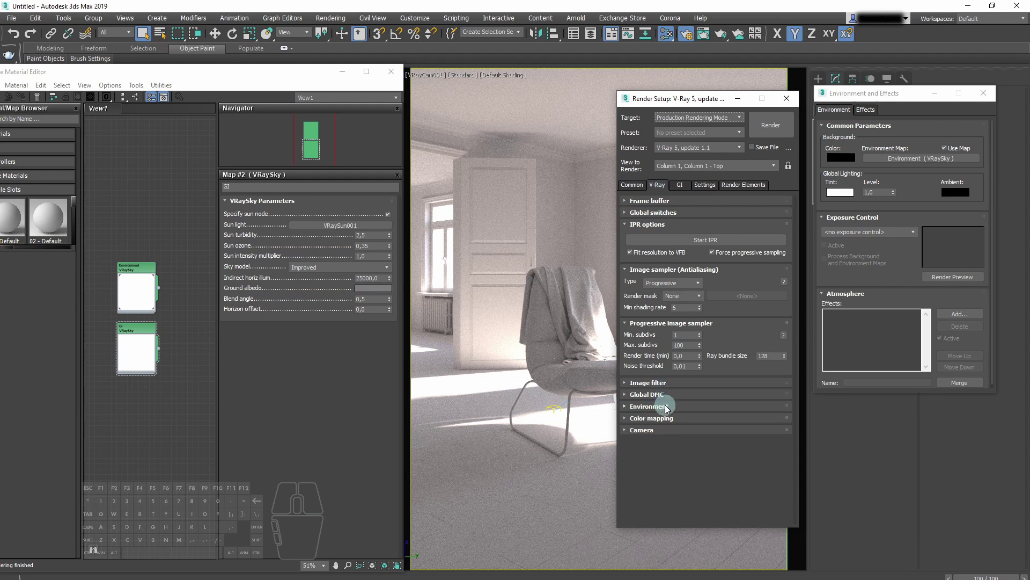
pyautogui.click(667, 410)
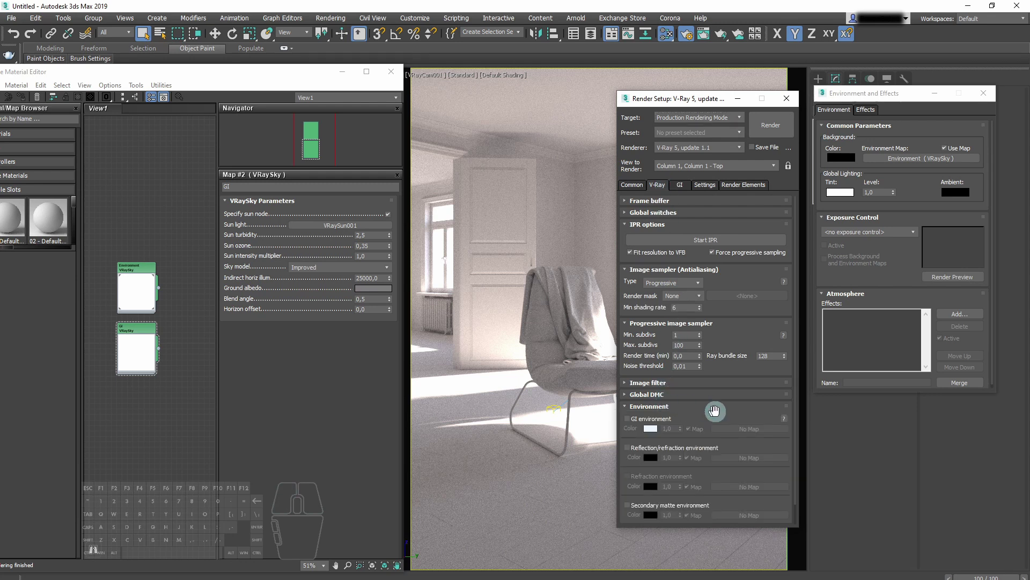
pyautogui.middleClick(757, 410)
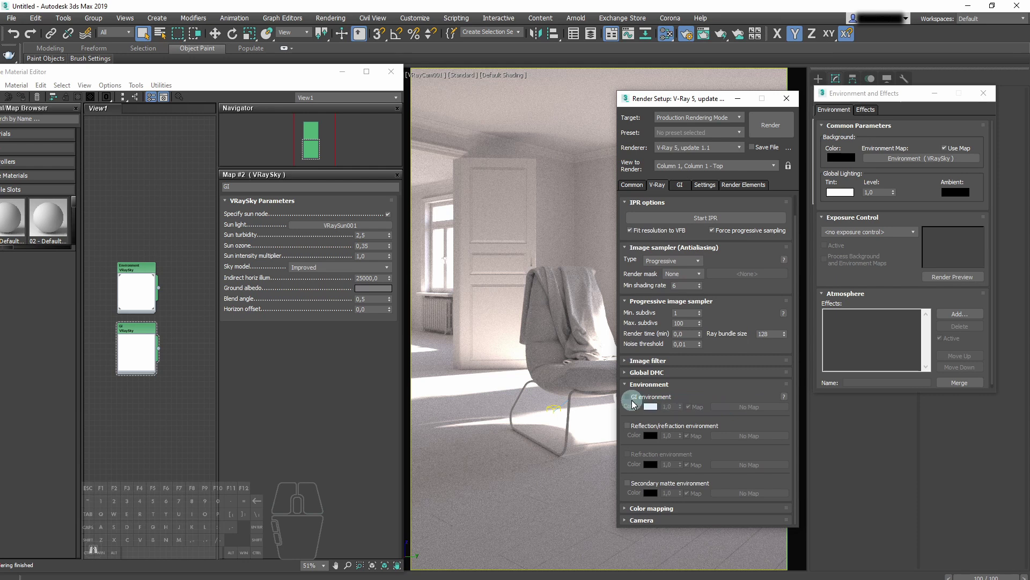
pyautogui.click(629, 401)
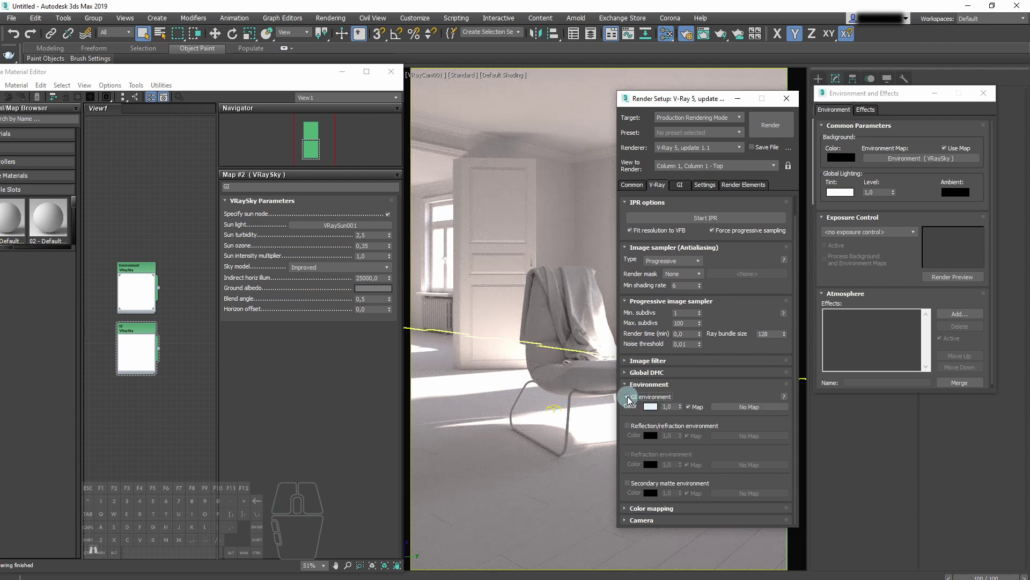
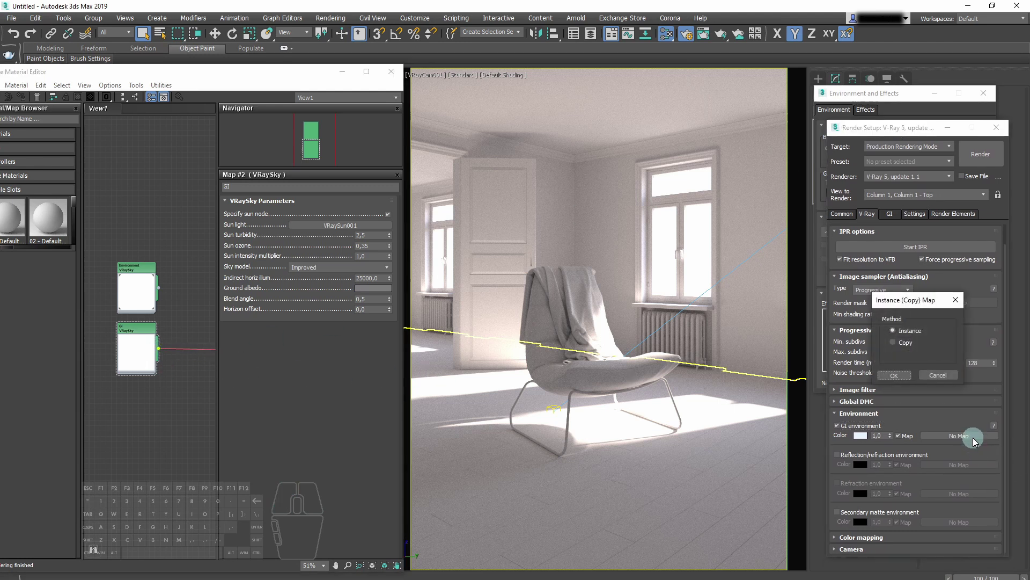
pyautogui.click(901, 380)
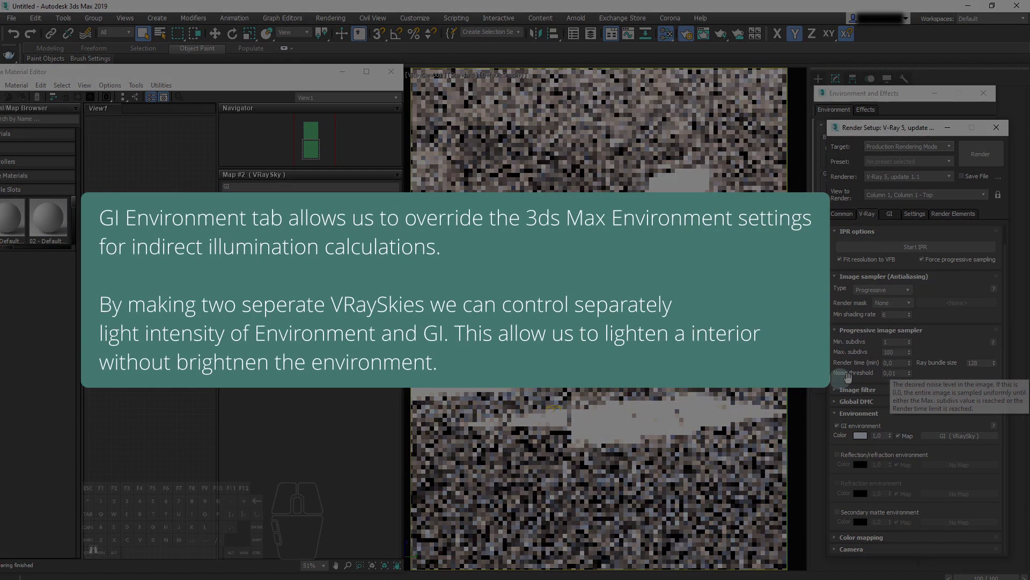
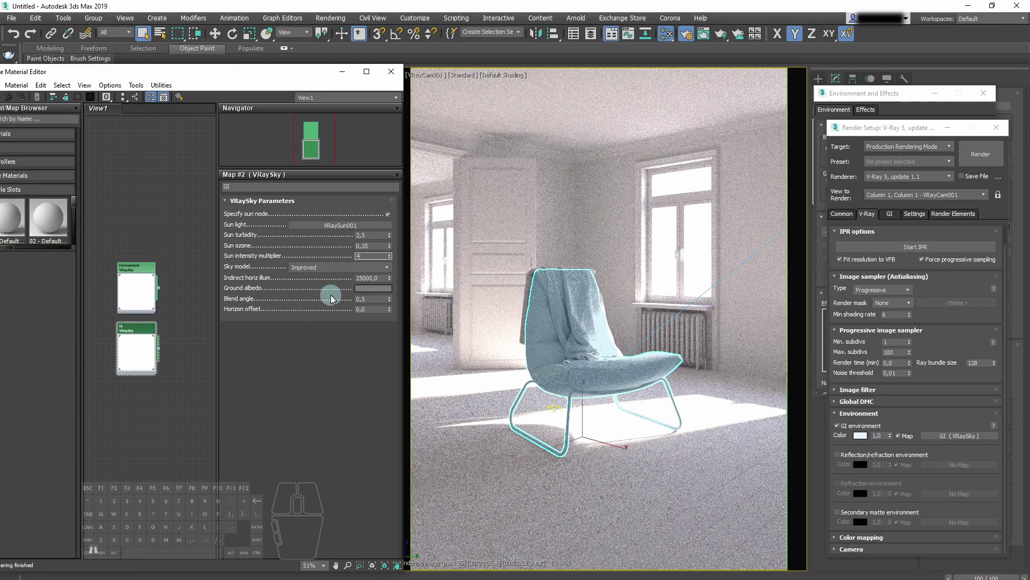
# Raise the GI sky's sun intensity multiplier to 4.0.
pyautogui.press('Return')
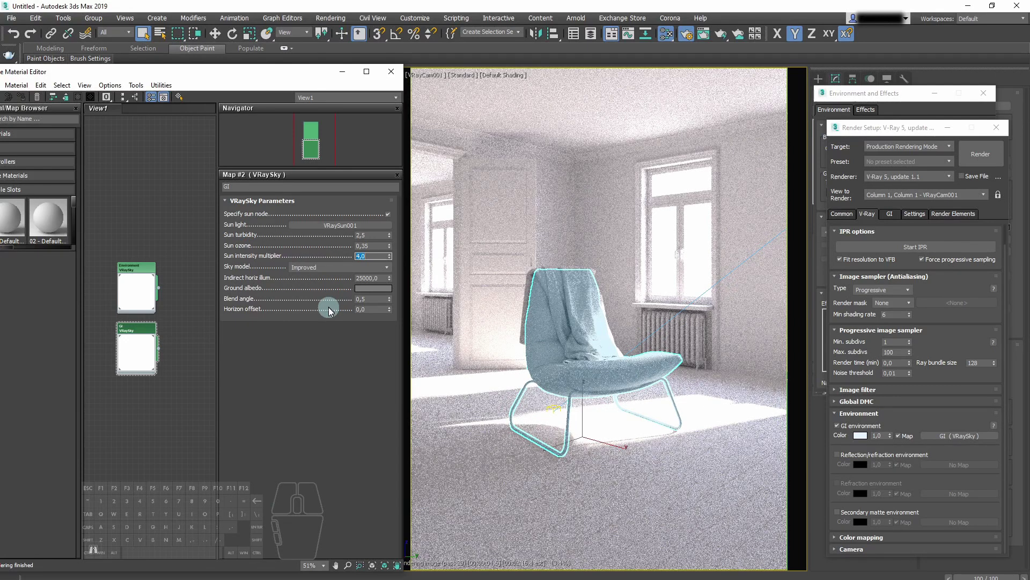
pyautogui.click(188, 345)
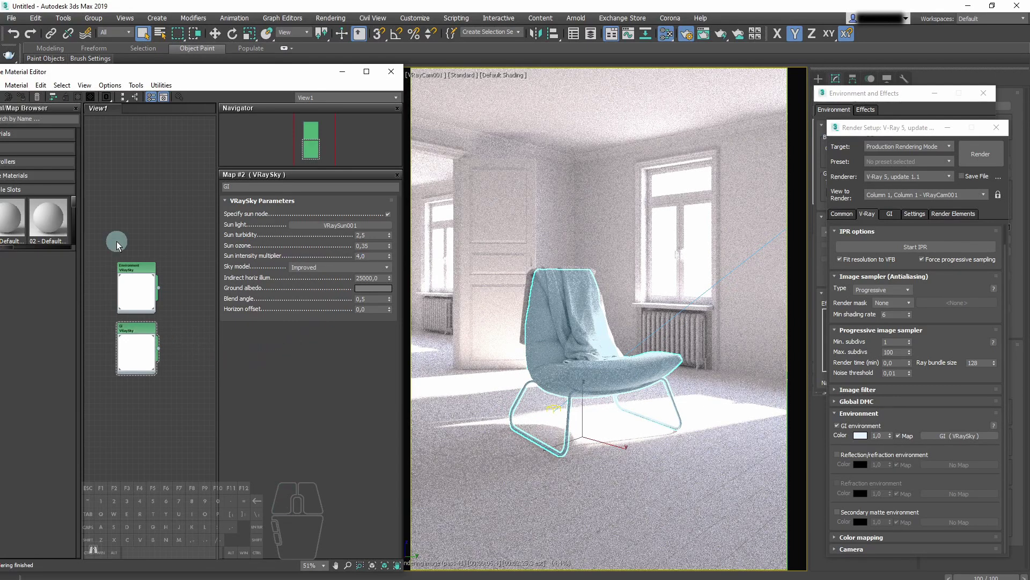
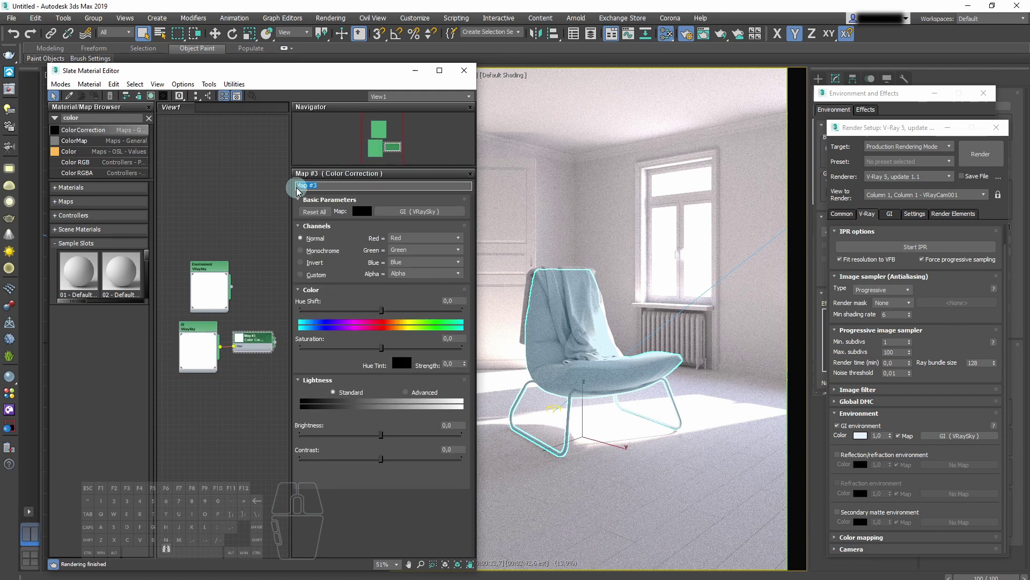
# Rename the new Color Correction map wrapping the GI sky to CC_GI.
pyautogui.press('shift+c')
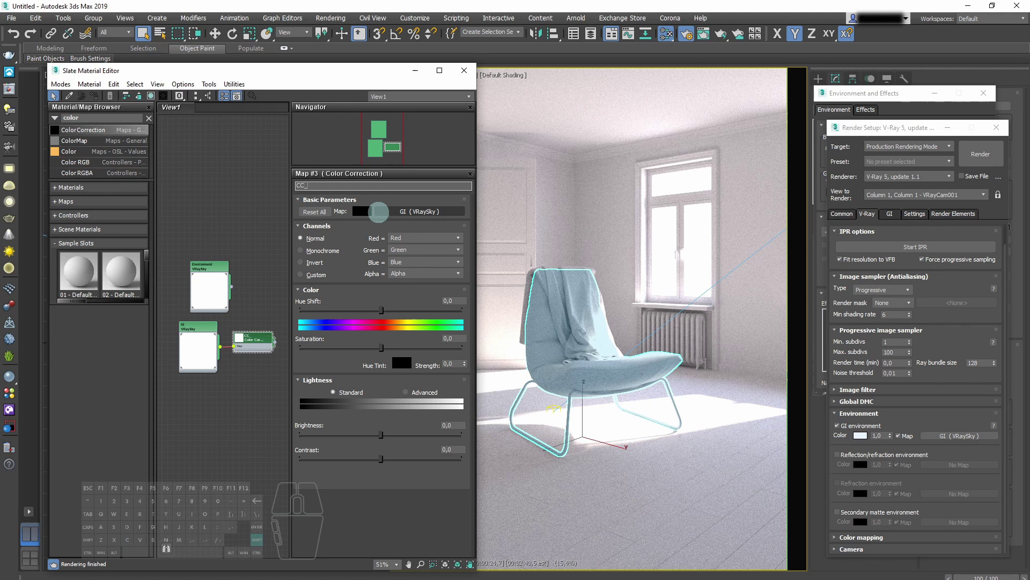
pyautogui.press('Return')
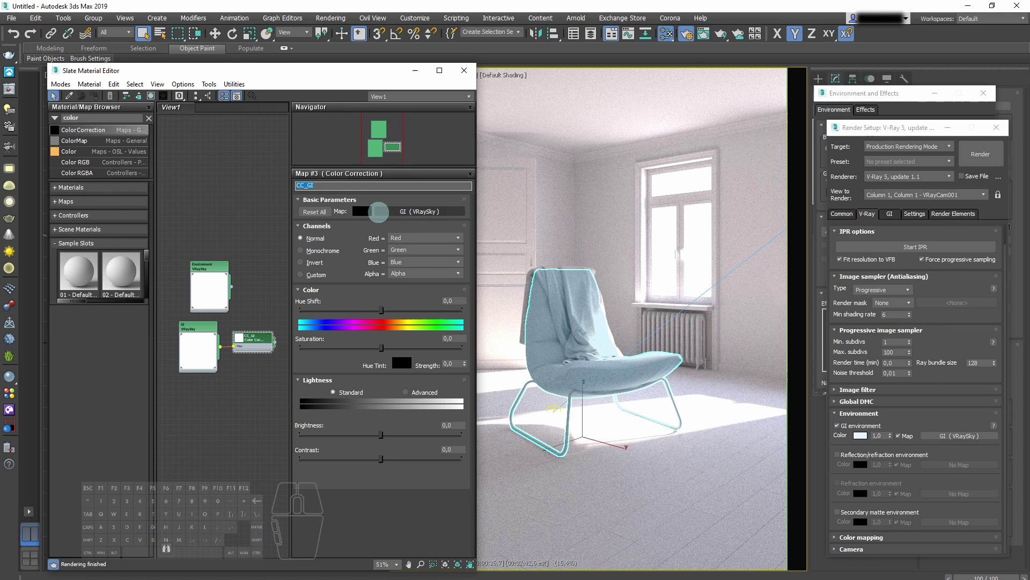
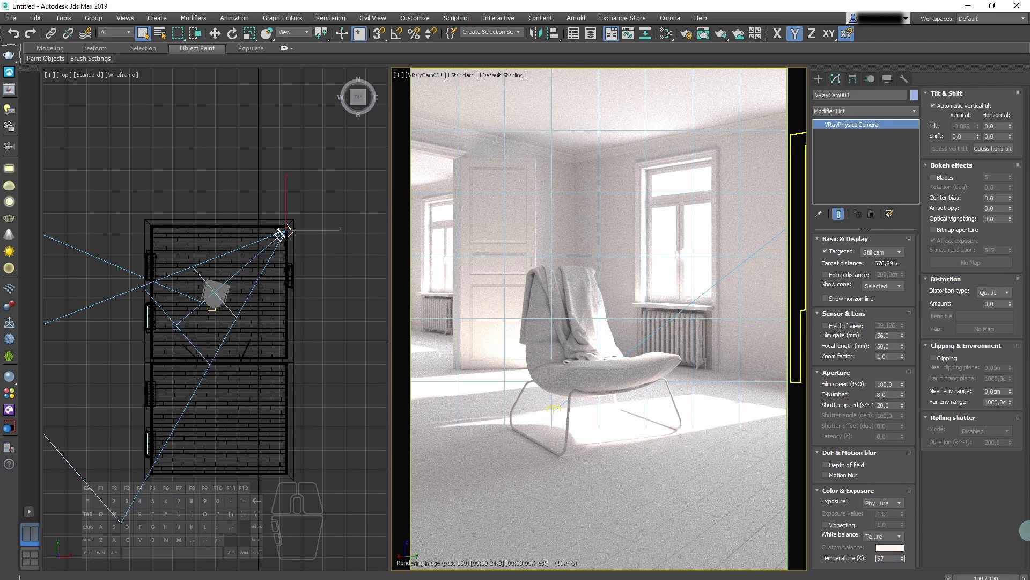
# Lower the V-Ray camera's white balance temperature to 5700 K.
pyautogui.press('0')
pyautogui.press('0')
pyautogui.press('Return')
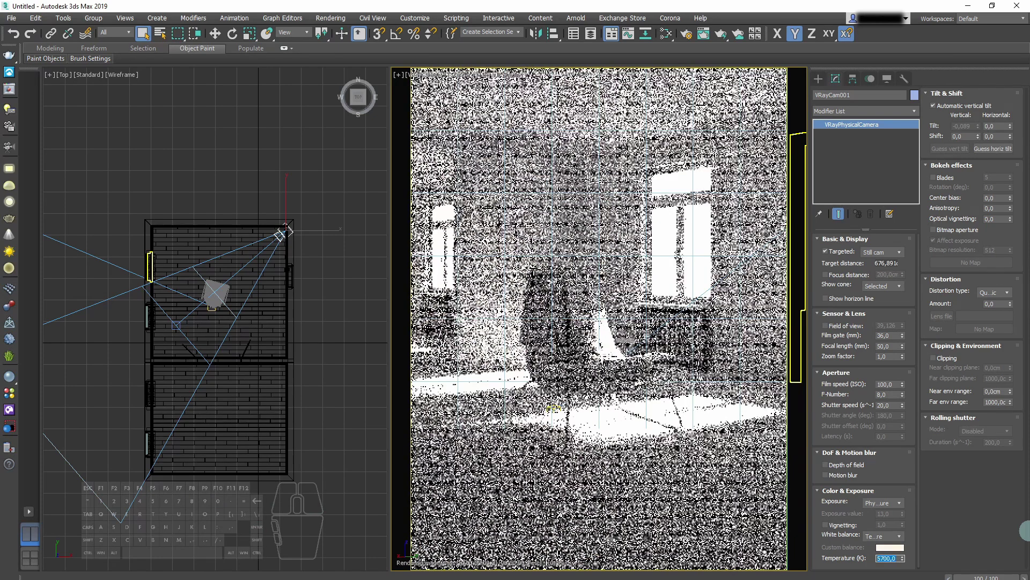
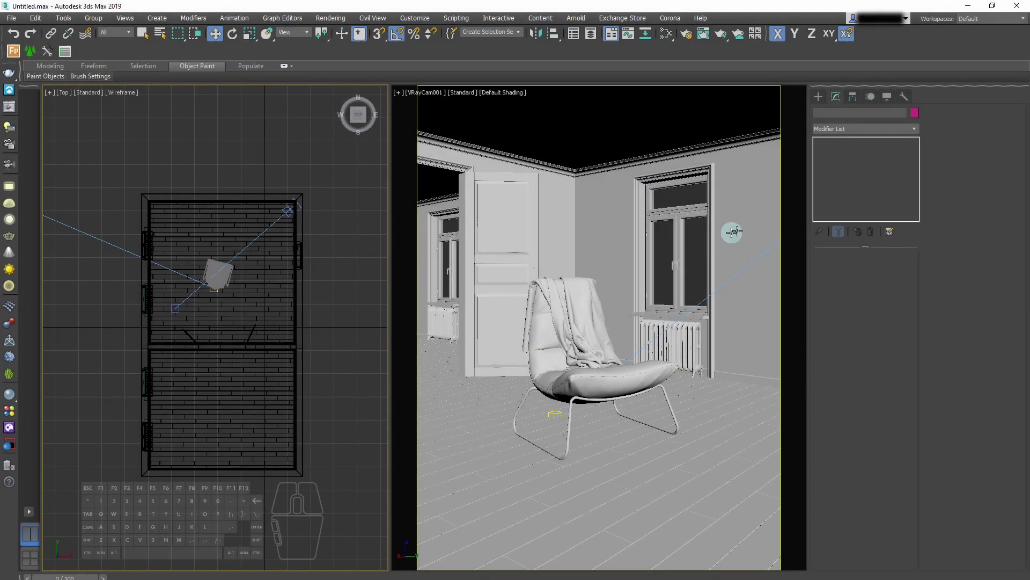
# Create a V-Ray plane light over a window and align it to the opening, about 110 cm wide.
pyautogui.click(819, 103)
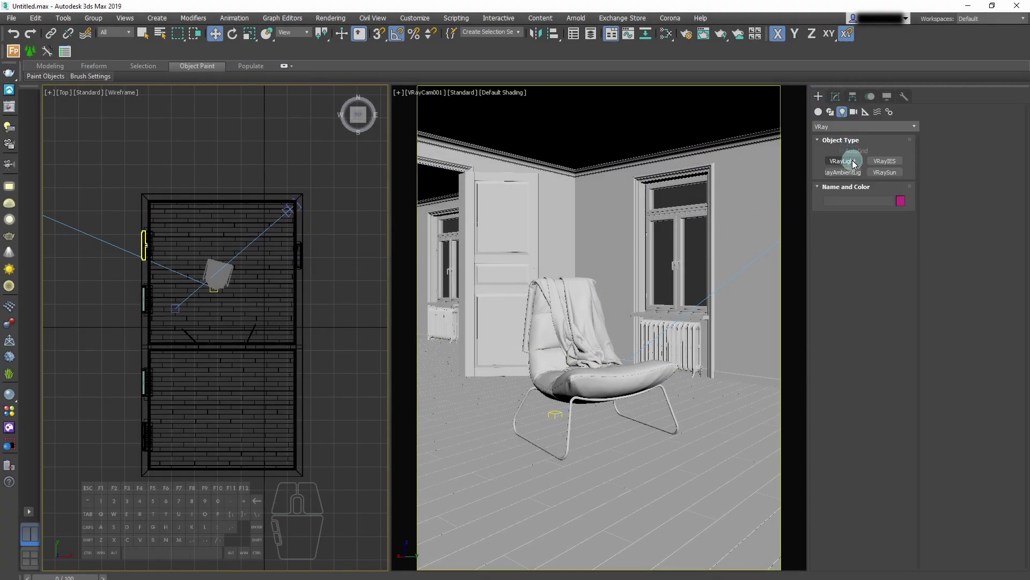
pyautogui.click(854, 166)
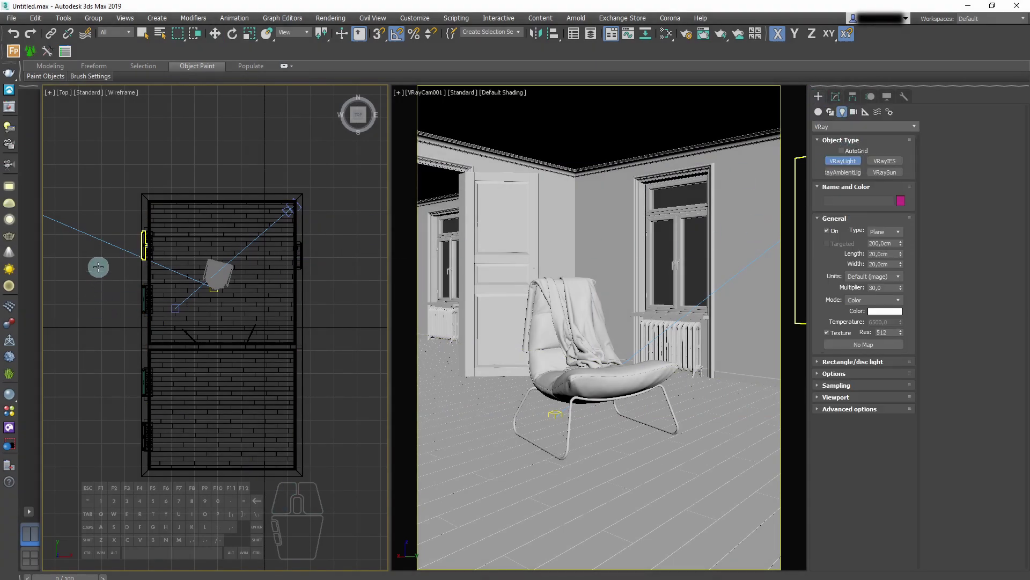
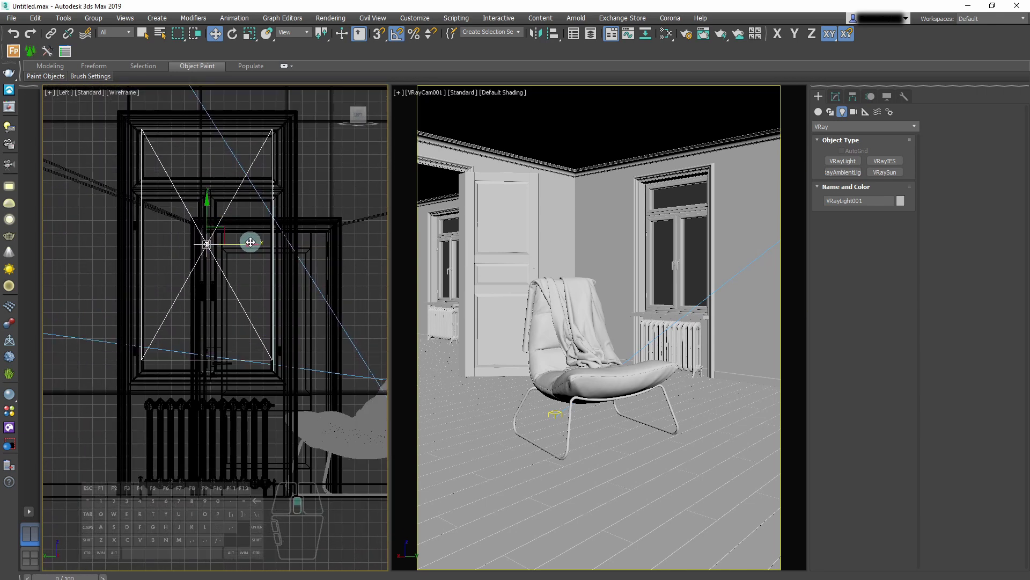
pyautogui.click(838, 103)
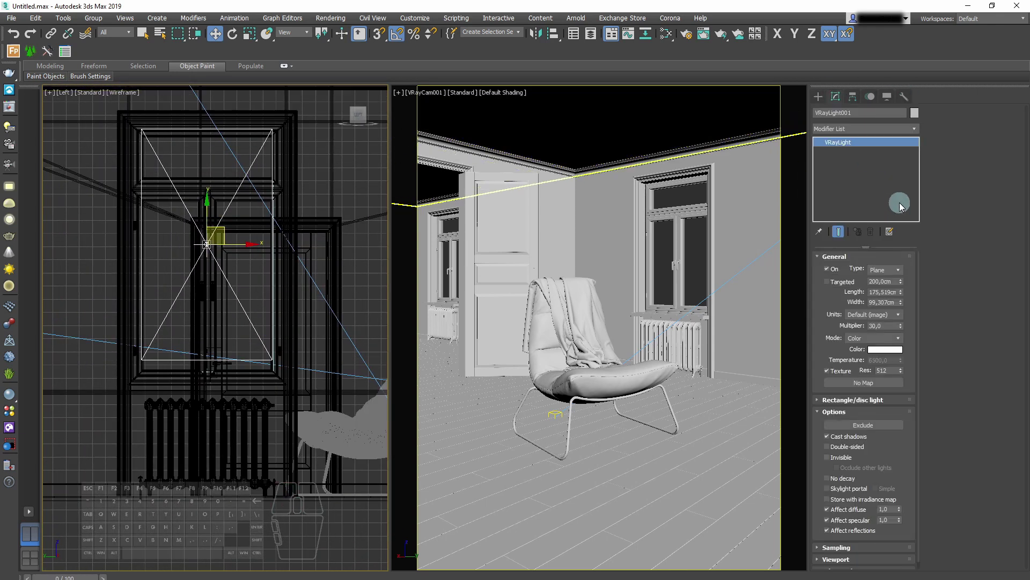
pyautogui.moveTo(904, 304); pyautogui.dragTo(903, 300)
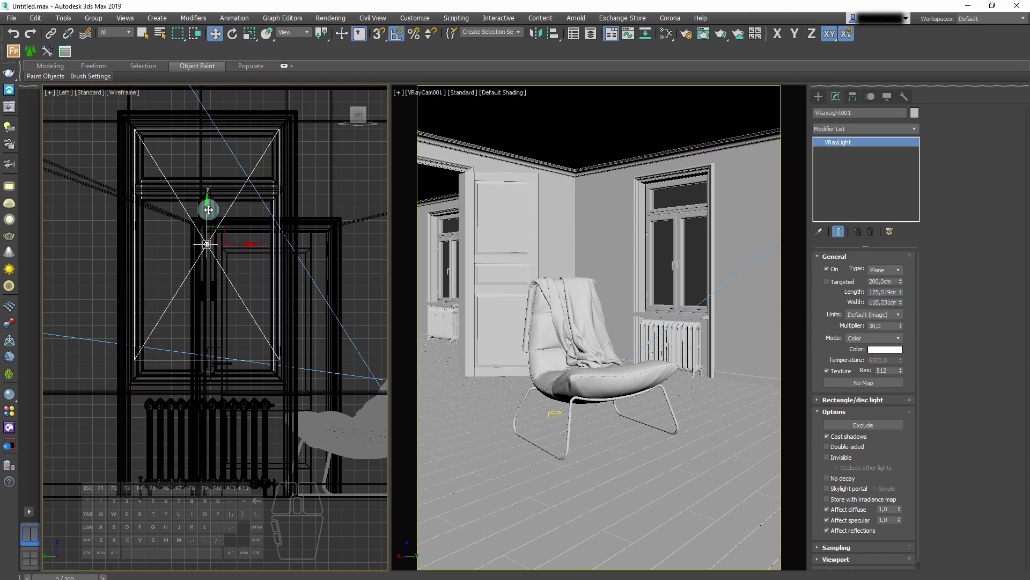
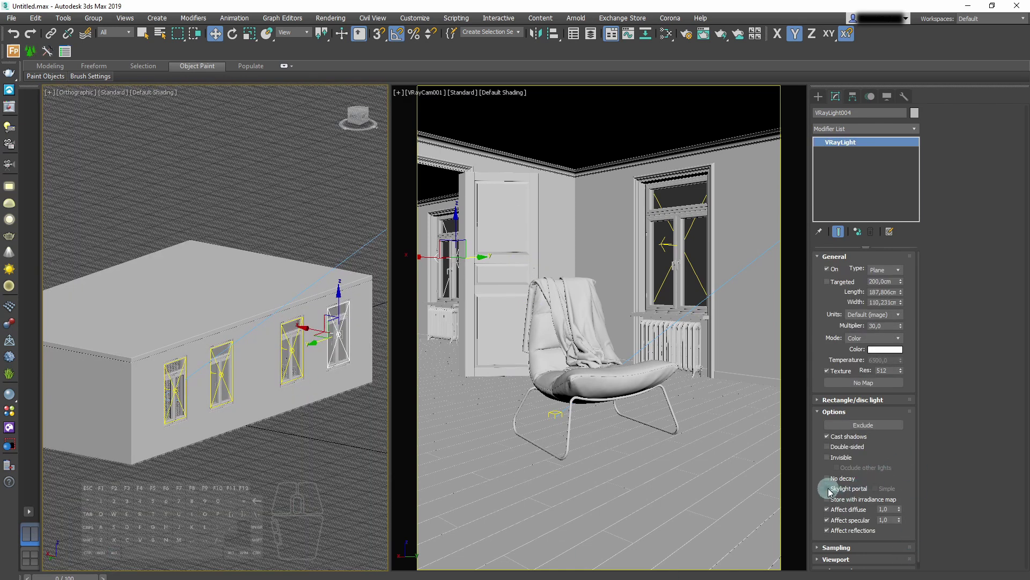
# Tick Skylight portal for the window V-Ray lights in the Options rollout.
pyautogui.click(829, 493)
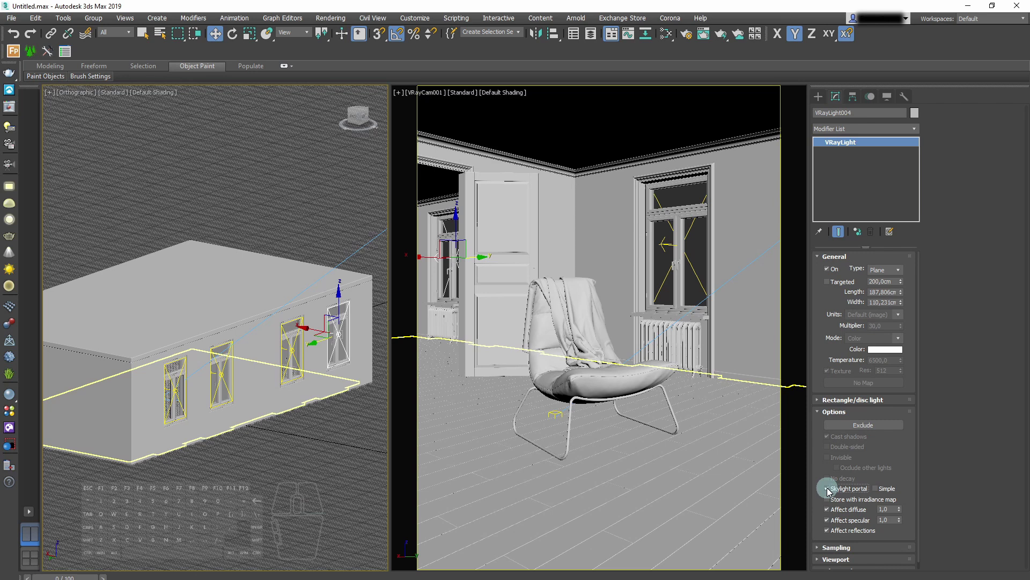
pyautogui.click(288, 455)
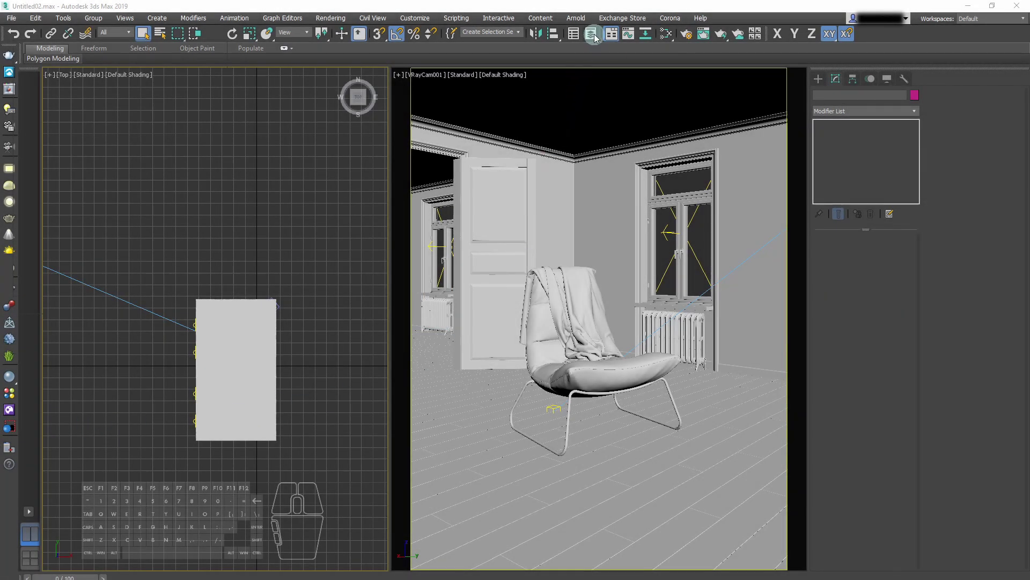
# Unhide the Evermotion_Tutorial_01_Cylinders layer in the Layer Explorer.
pyautogui.click(595, 36)
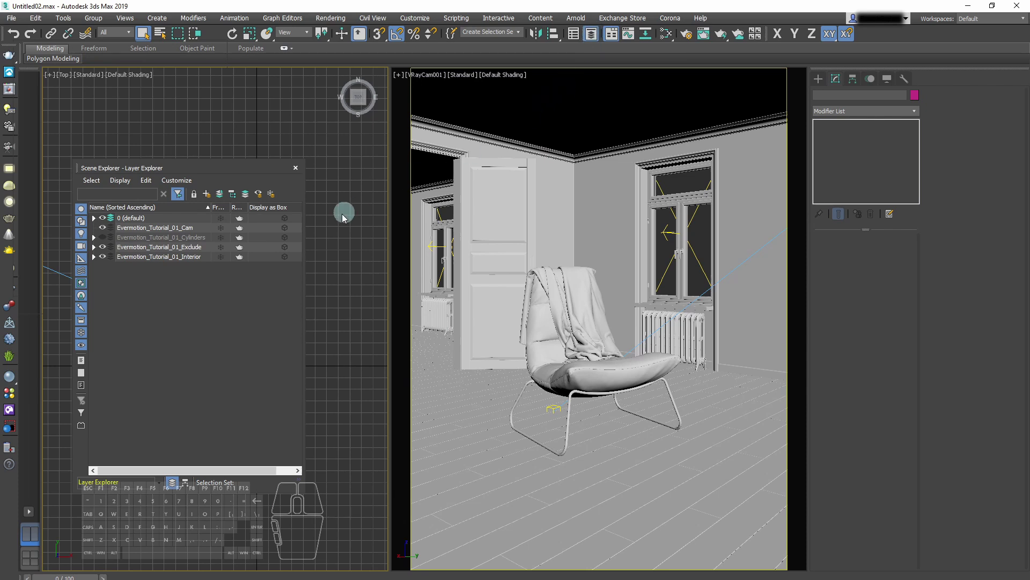
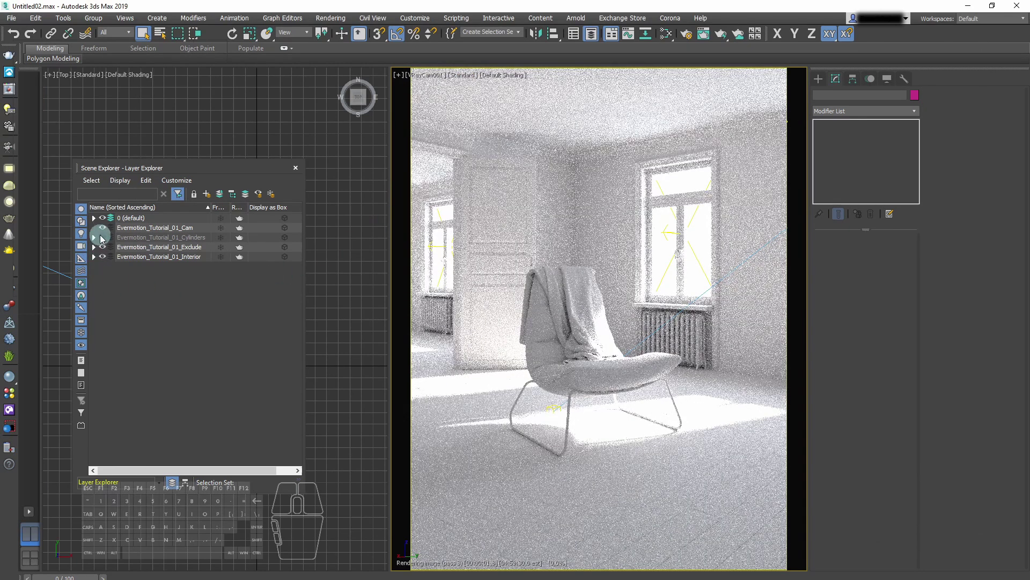
pyautogui.click(105, 241)
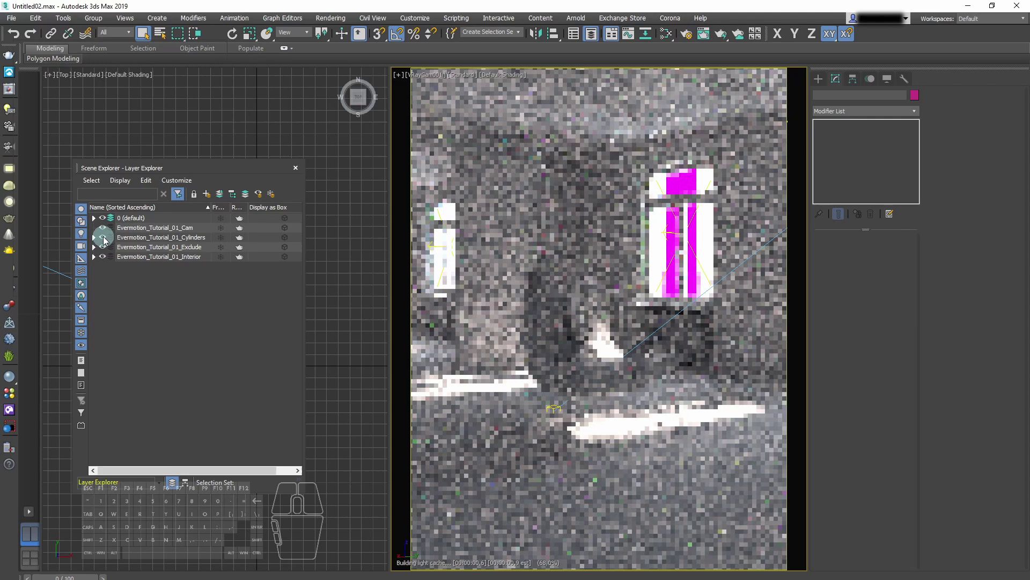
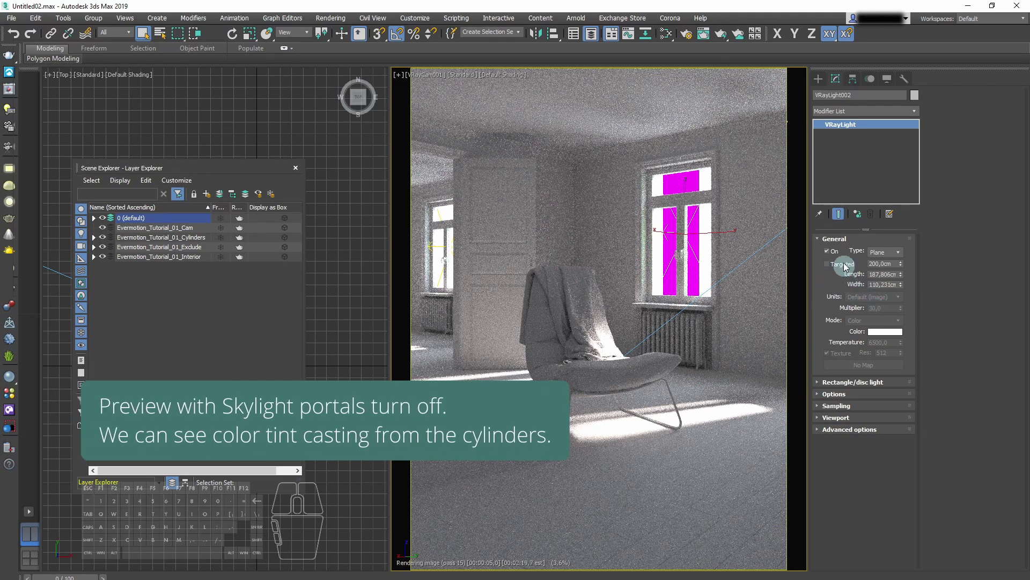
# Toggle the window light off and on to compare, then enable Simple skylight portal mode.
pyautogui.click(830, 254)
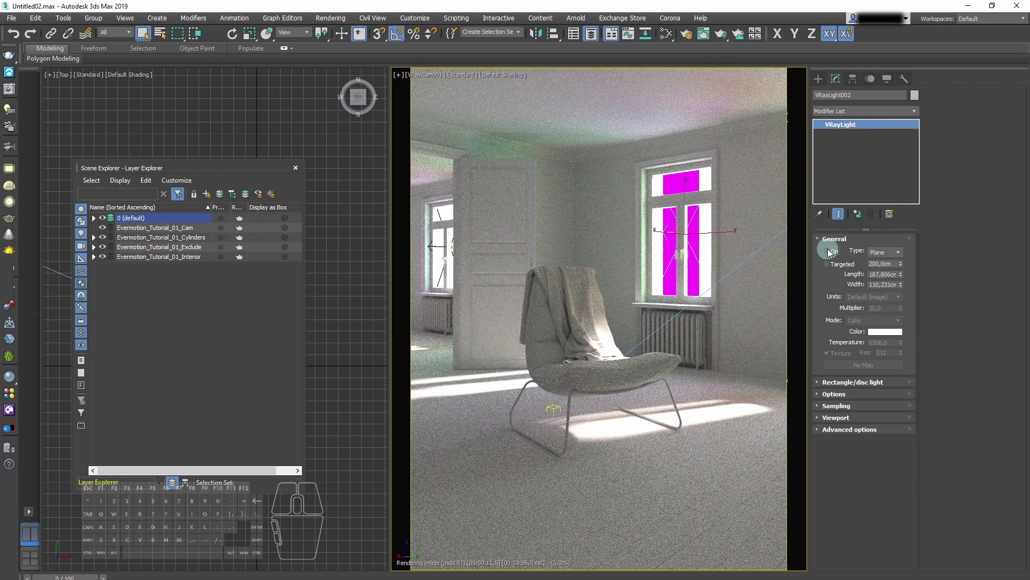
pyautogui.click(828, 255)
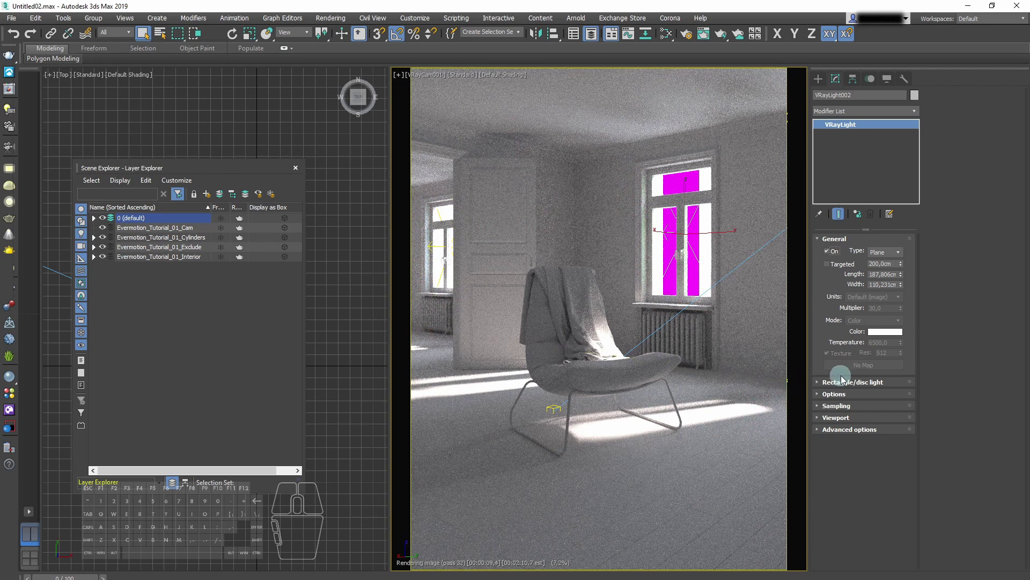
pyautogui.click(819, 398)
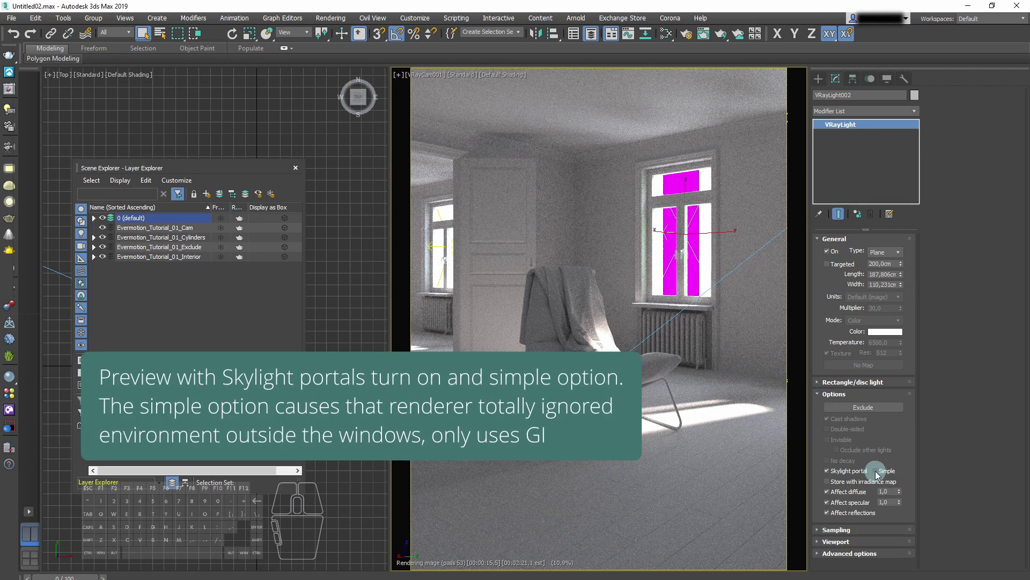
pyautogui.click(878, 476)
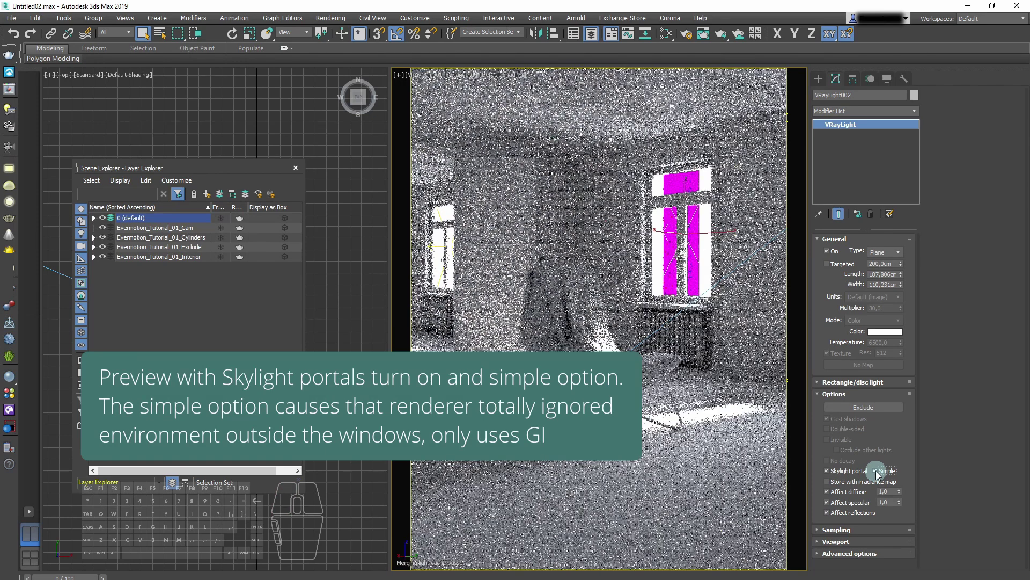
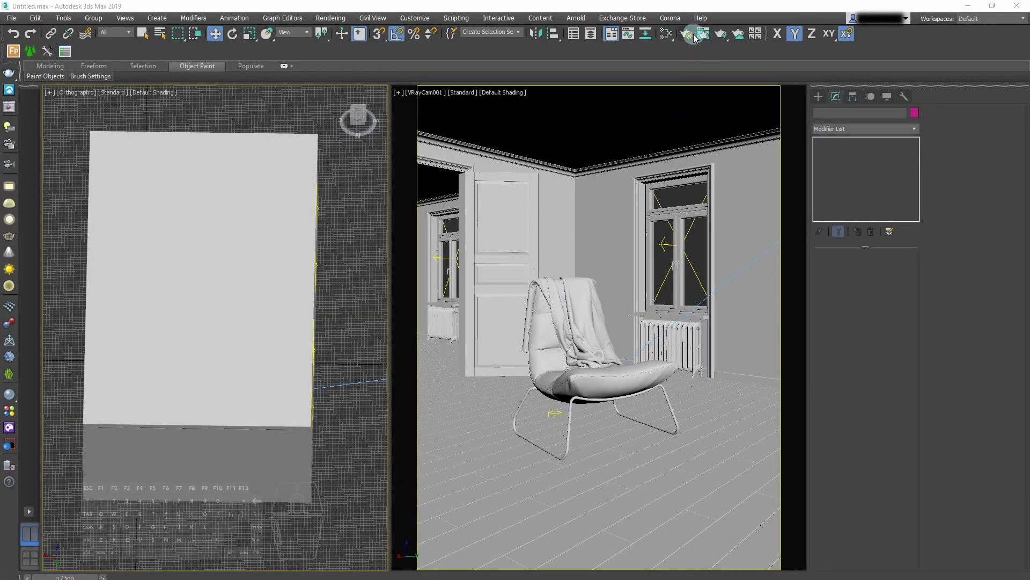
# Show the V-Ray Render Setup with Progressive sampler, render time 0, and the View to Render list.
pyautogui.click(692, 39)
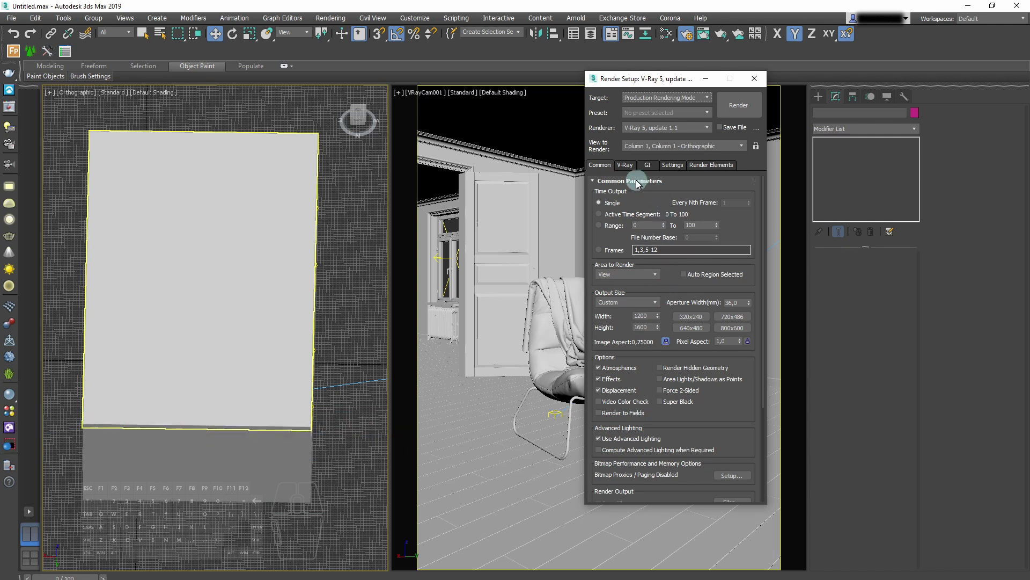
pyautogui.click(635, 167)
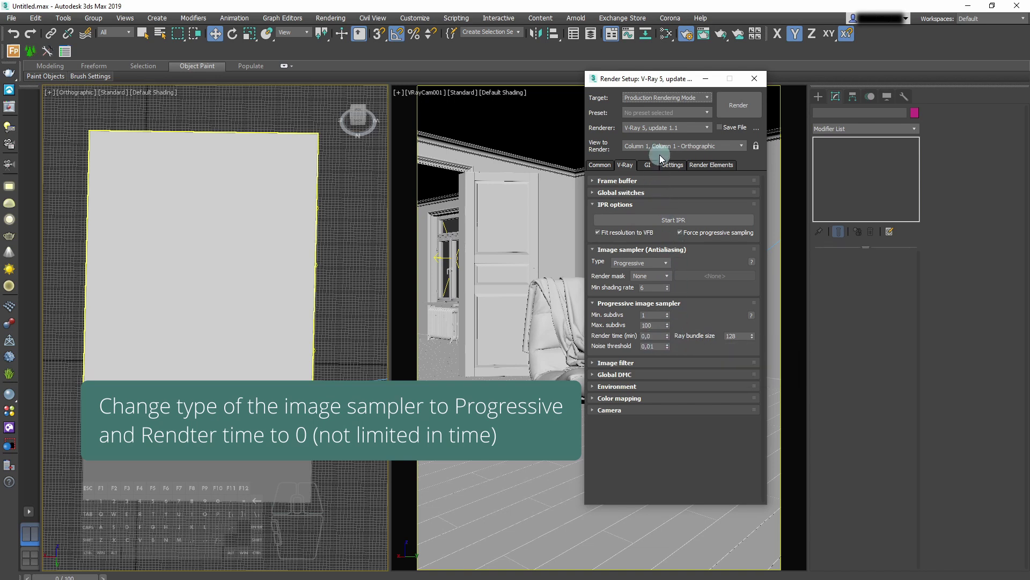
pyautogui.click(661, 153)
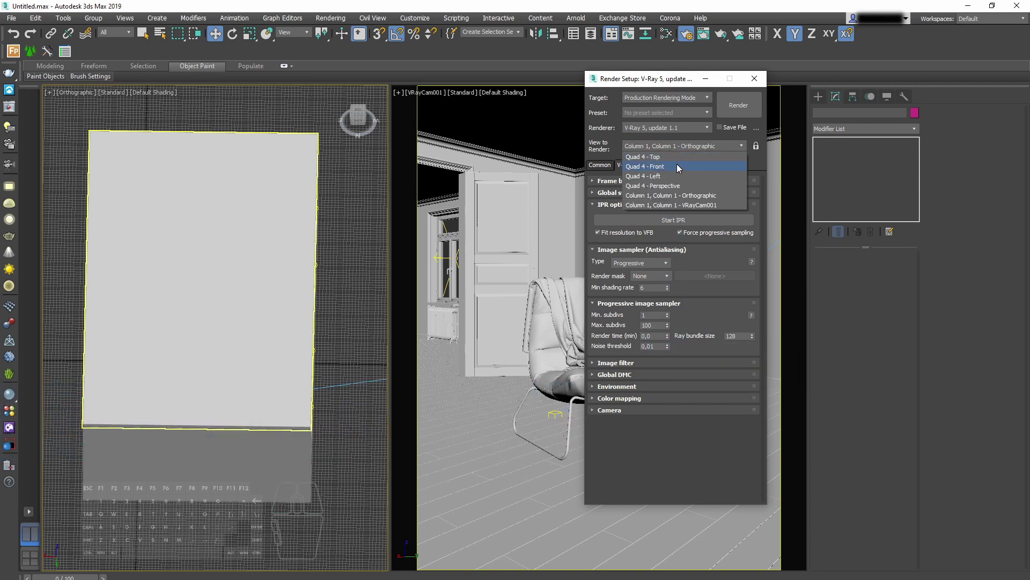
# Start the production render of VRayCam001 and enlarge the V-Ray Frame Buffer window.
pyautogui.click(730, 211)
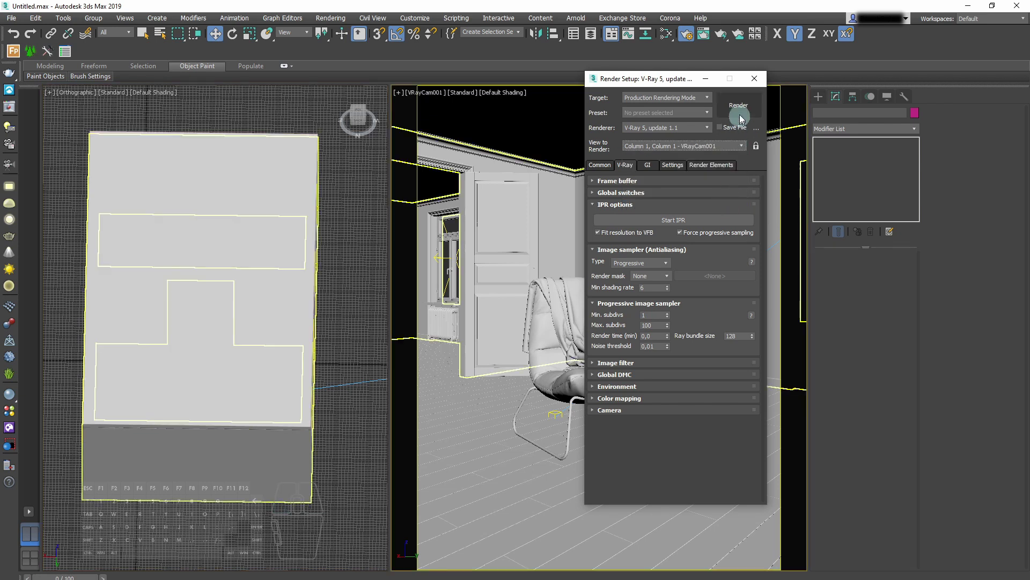
pyautogui.click(758, 153)
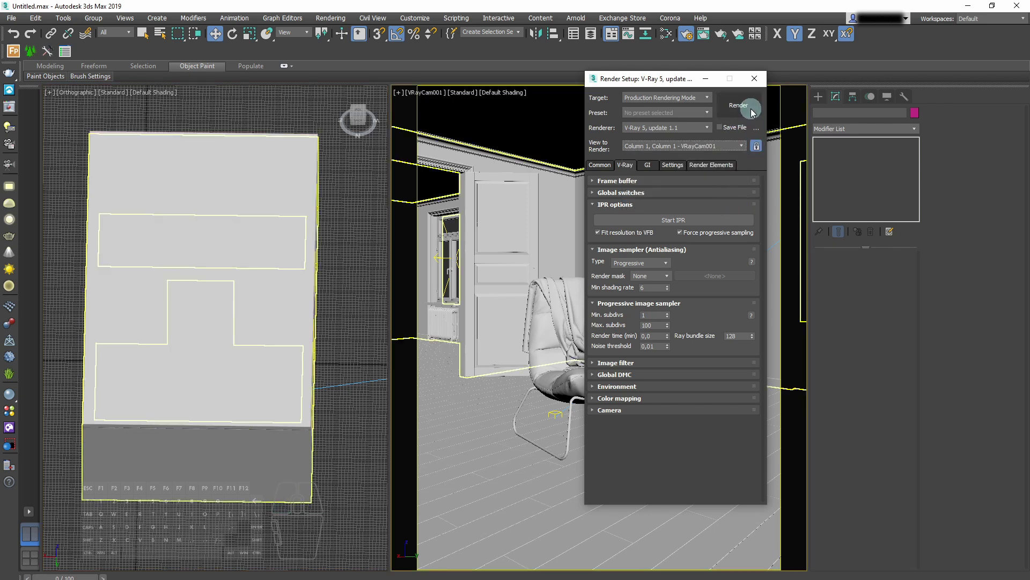
pyautogui.click(753, 114)
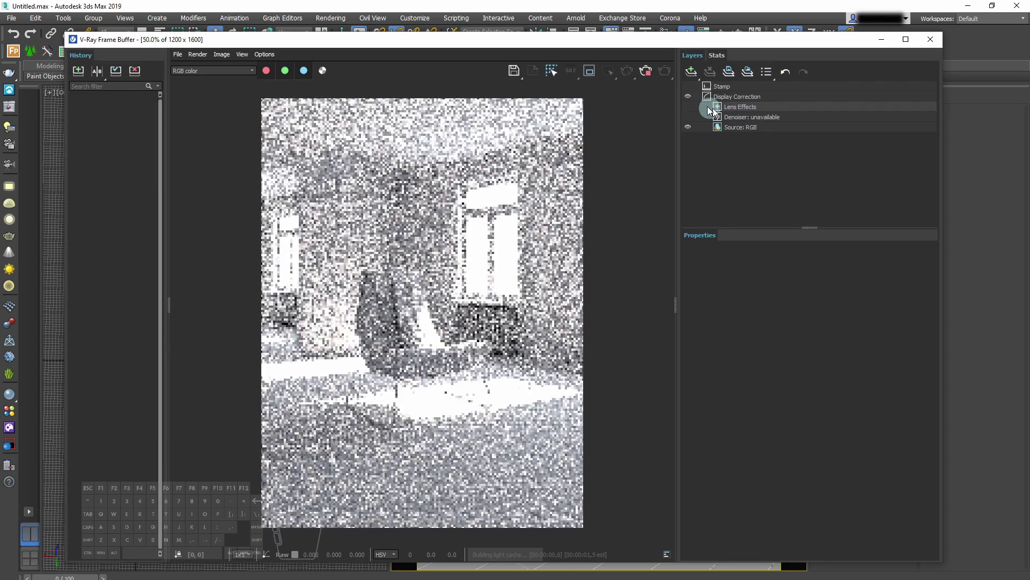
pyautogui.moveTo(598, 46); pyautogui.dragTo(672, 30)
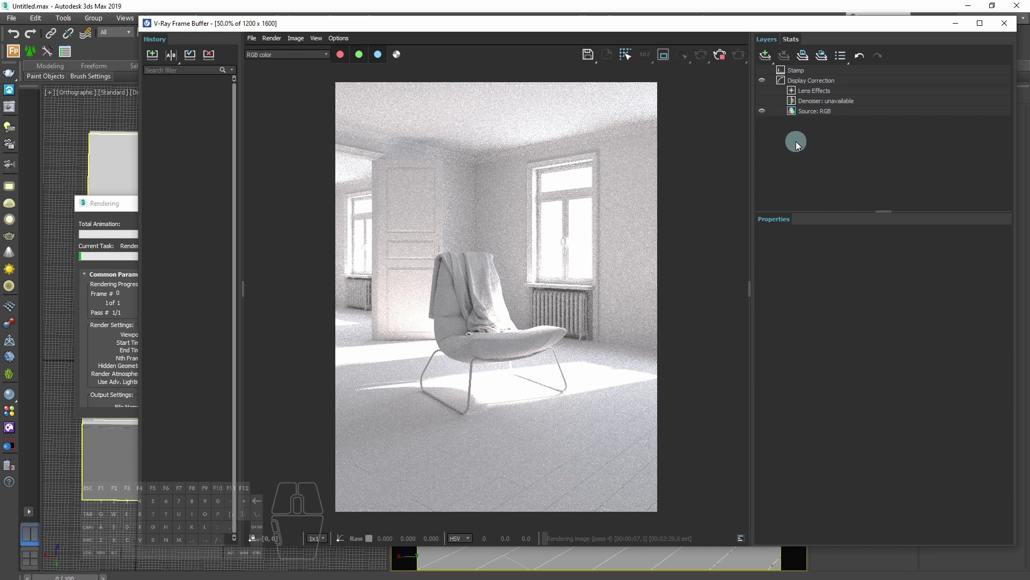
# Add an Exposure correction layer with Highlight Burn 0.2 and Contrast 0.15.
pyautogui.click(767, 60)
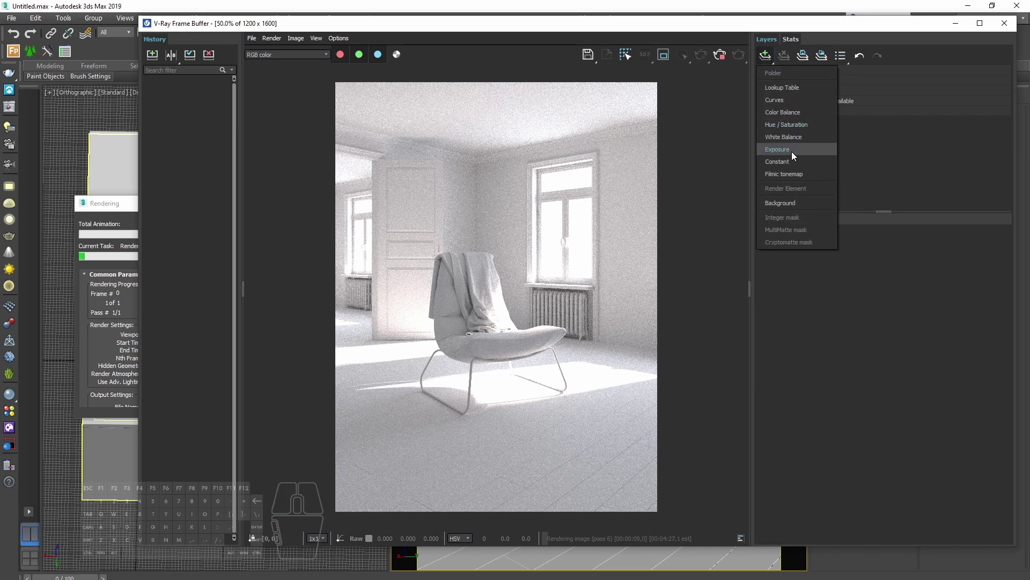
pyautogui.click(793, 156)
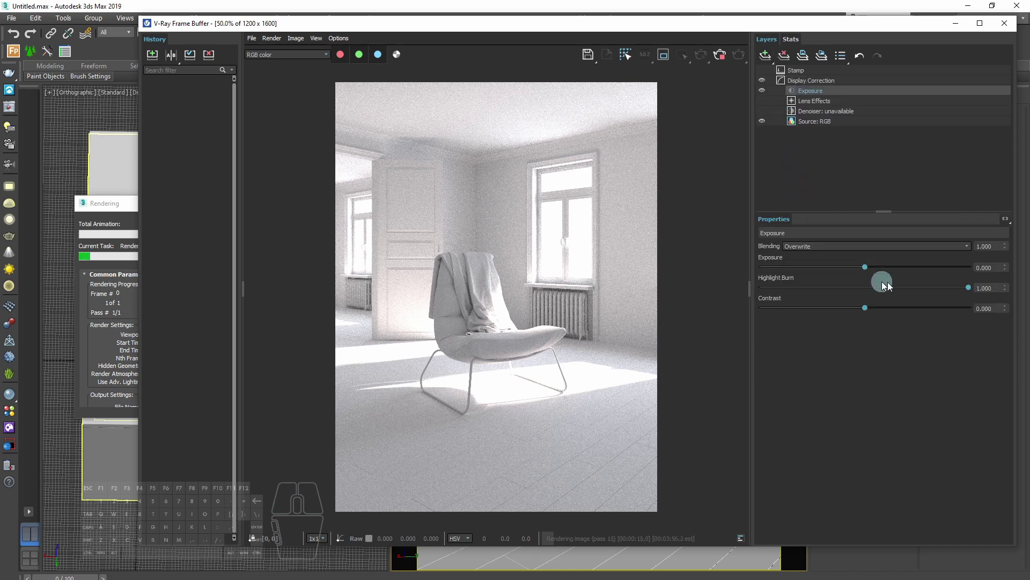
pyautogui.moveTo(970, 295); pyautogui.dragTo(806, 298)
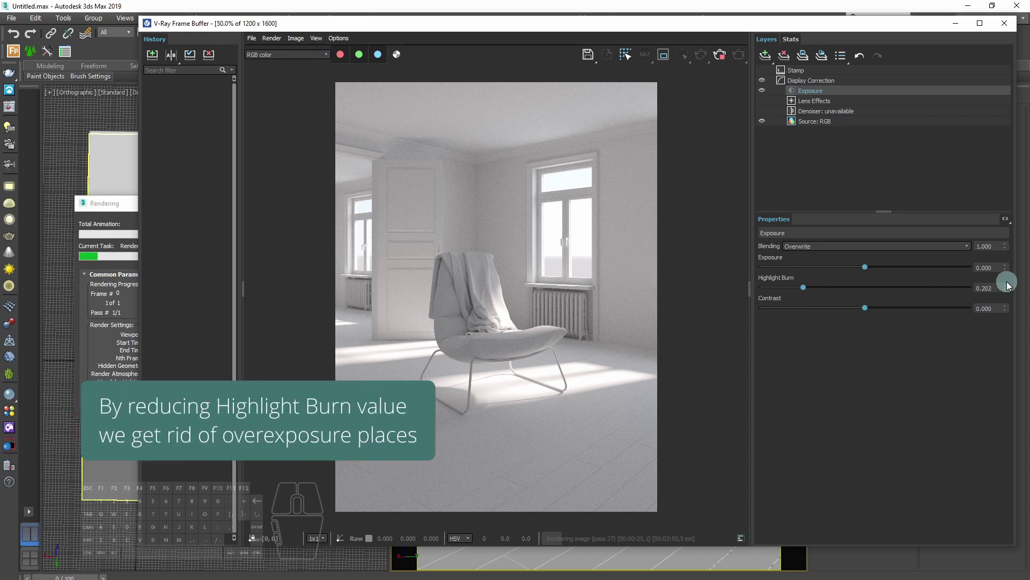
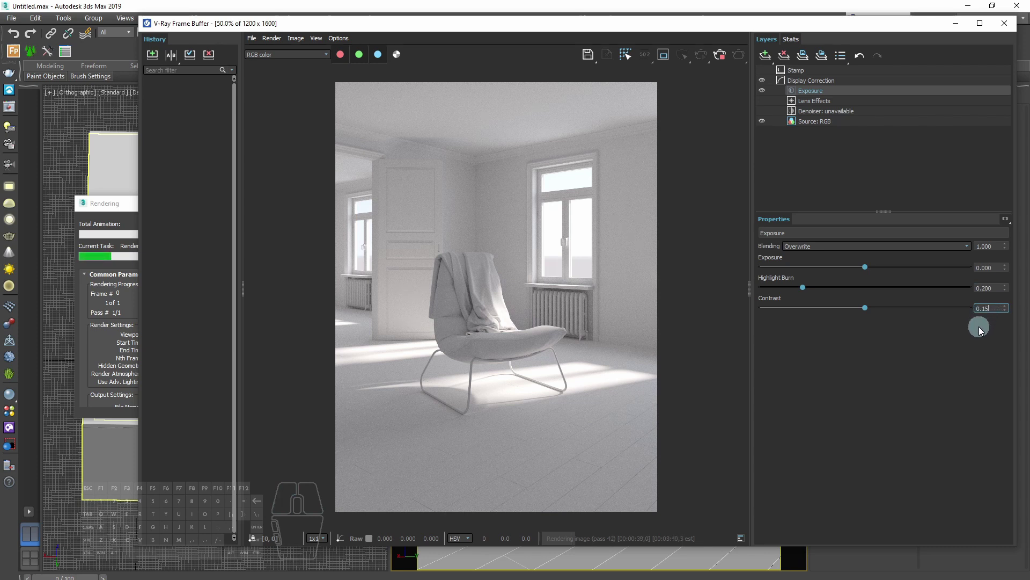
pyautogui.press('Return')
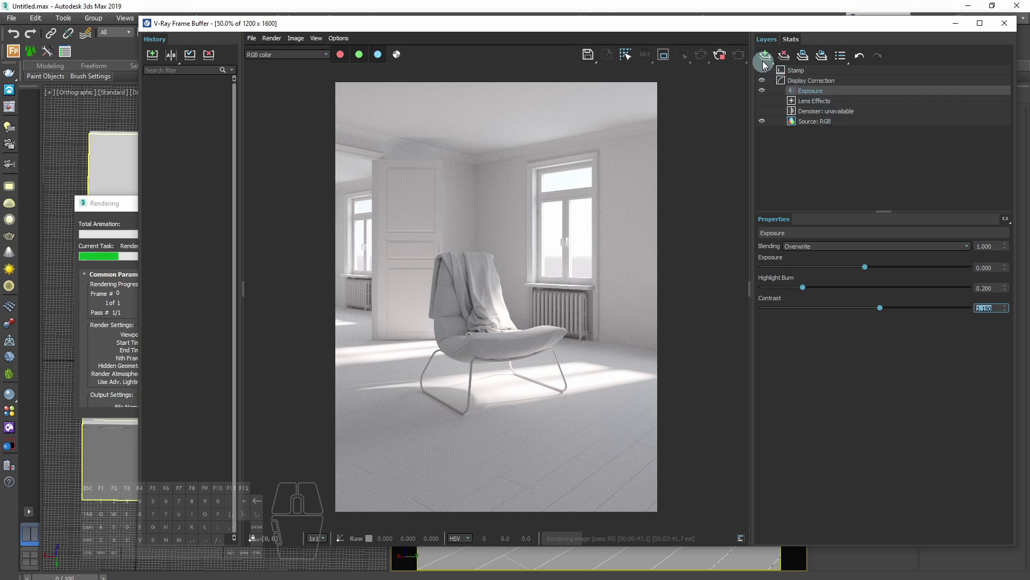
# Add a Curves correction layer above the Exposure layer.
pyautogui.click(764, 59)
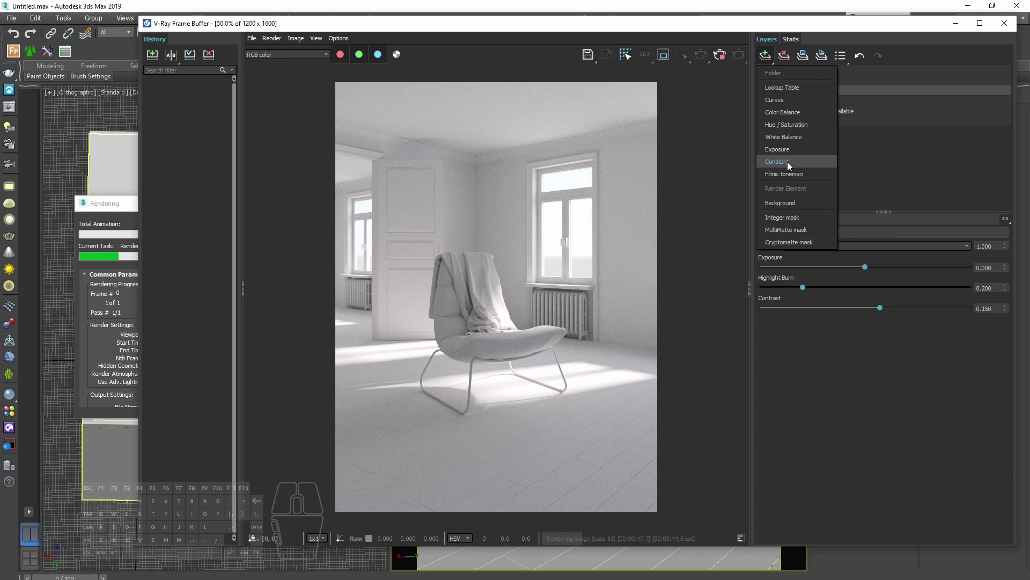
pyautogui.click(803, 103)
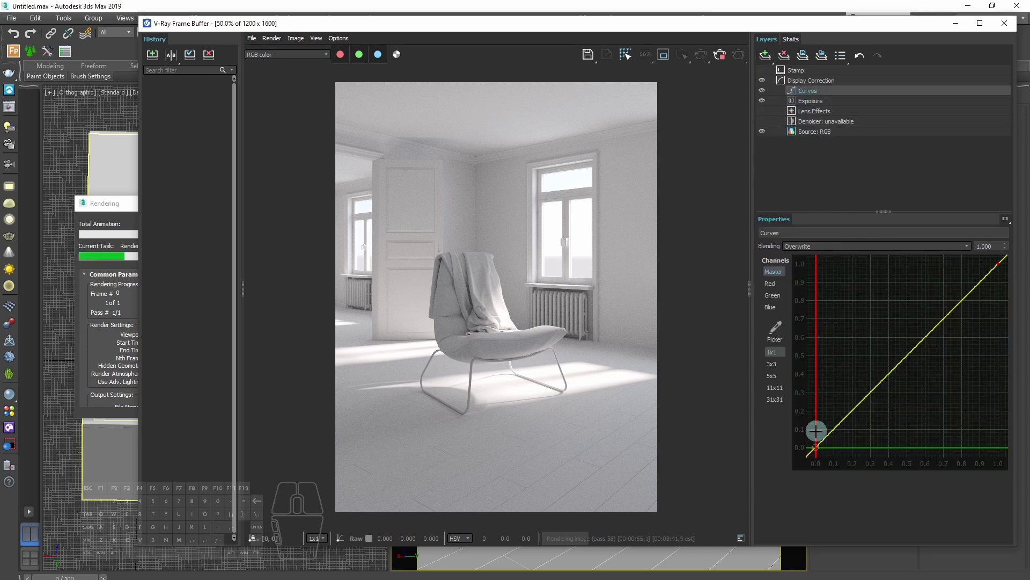
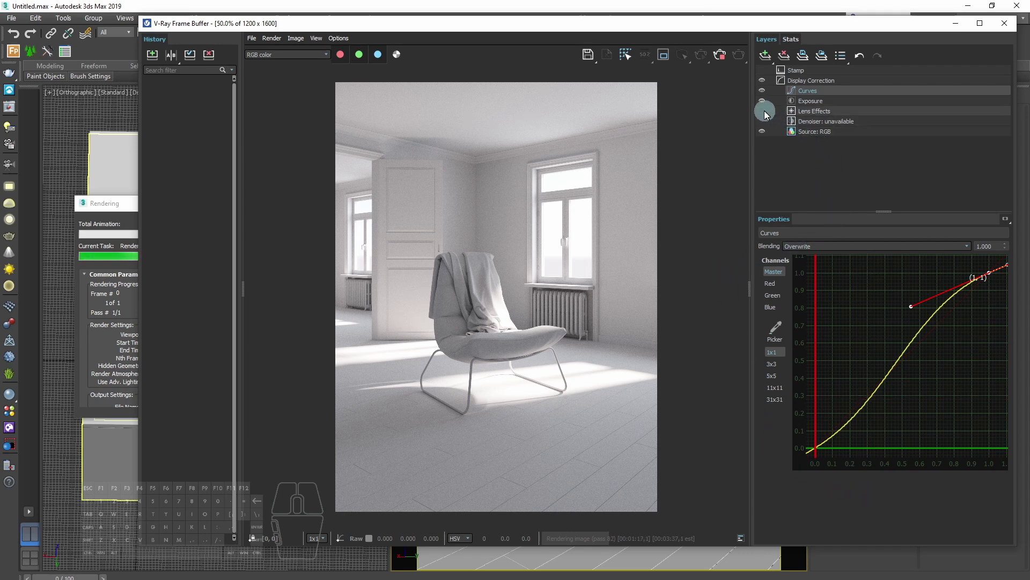
# Enable bloom/glare on Lens Effects with size 80, intensity 2.2, threshold 3.0 and opacity 0.3.
pyautogui.click(763, 116)
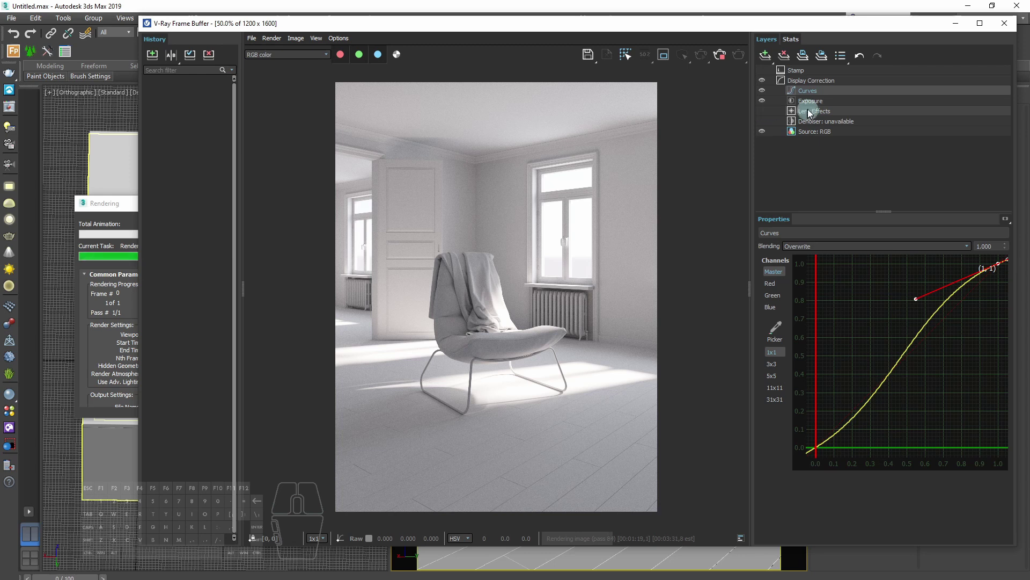
pyautogui.click(817, 114)
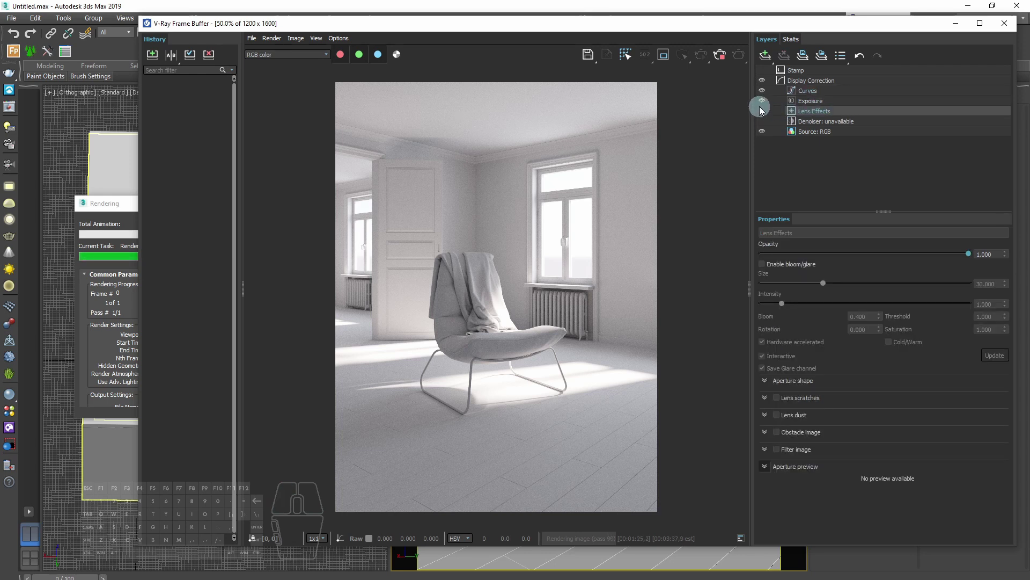
pyautogui.click(765, 270)
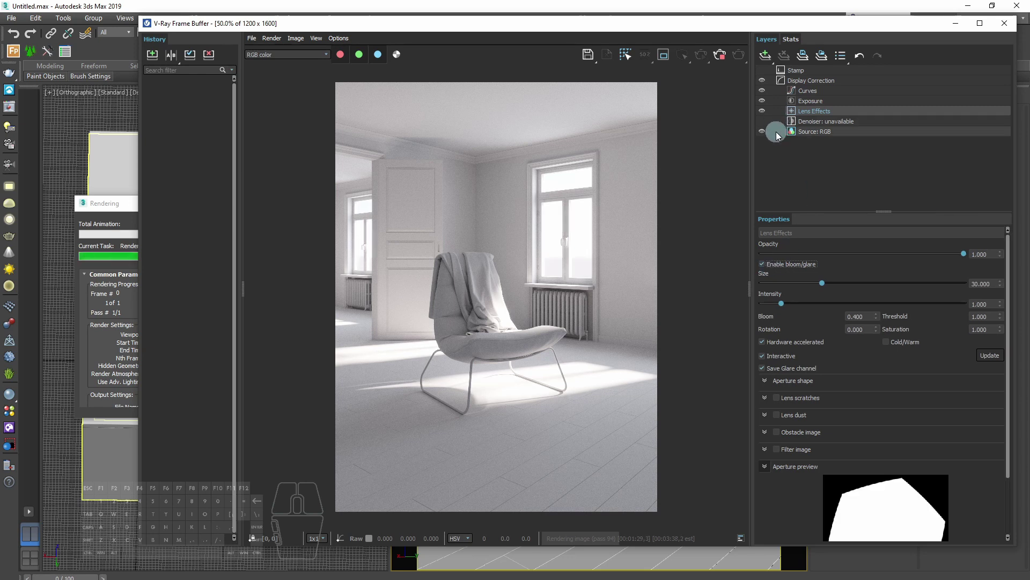
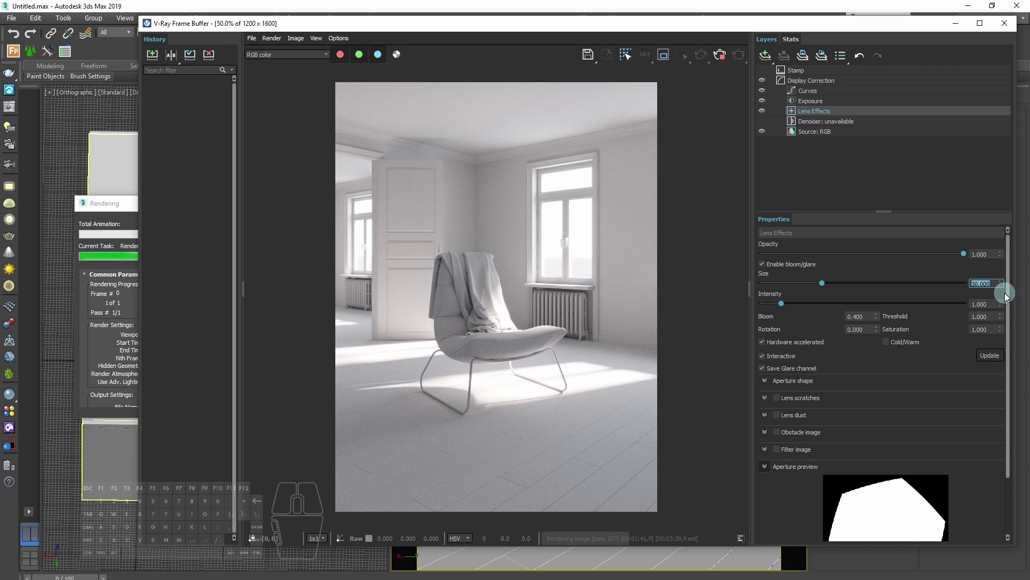
pyautogui.press('Return')
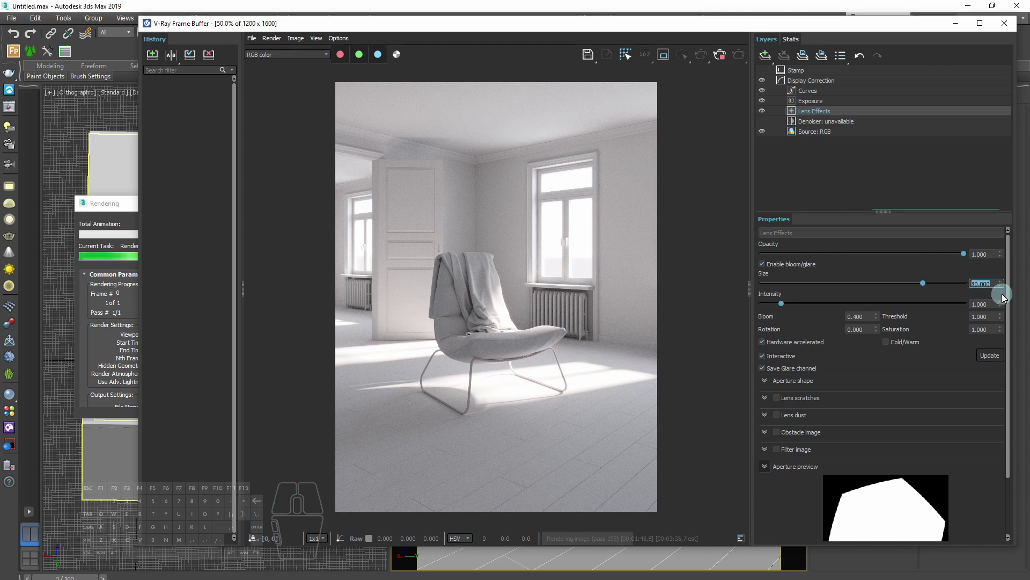
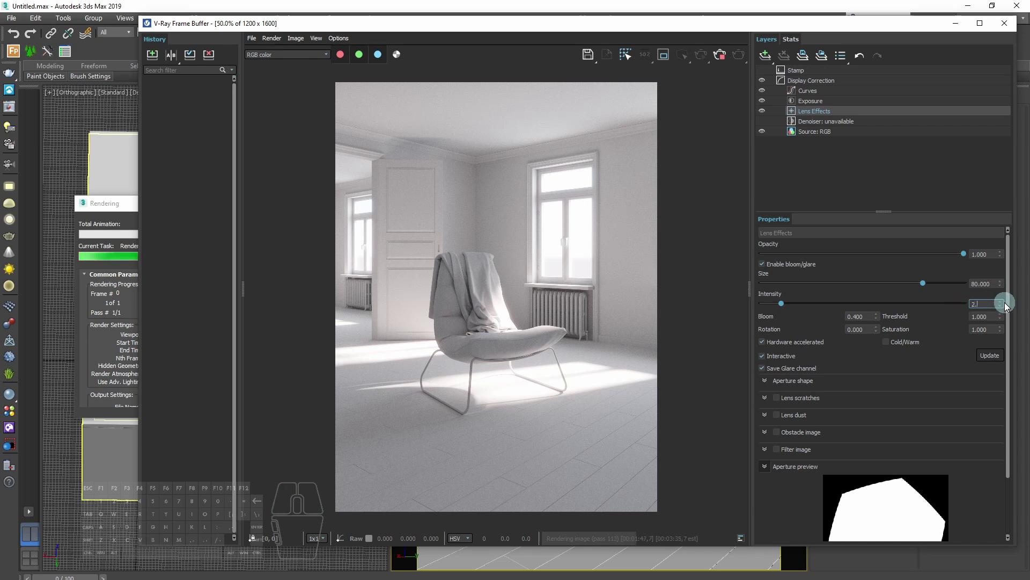
pyautogui.press('Return')
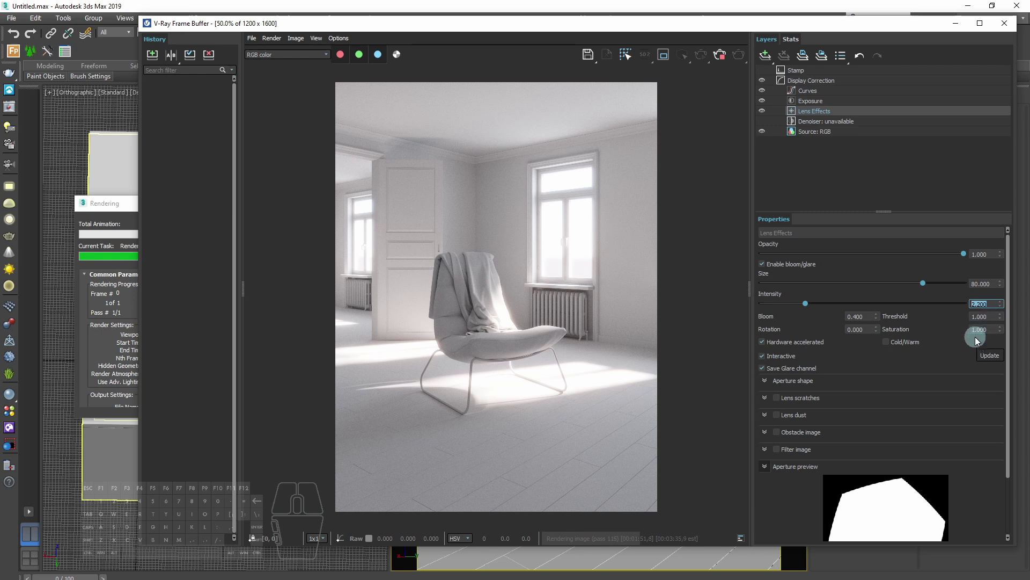
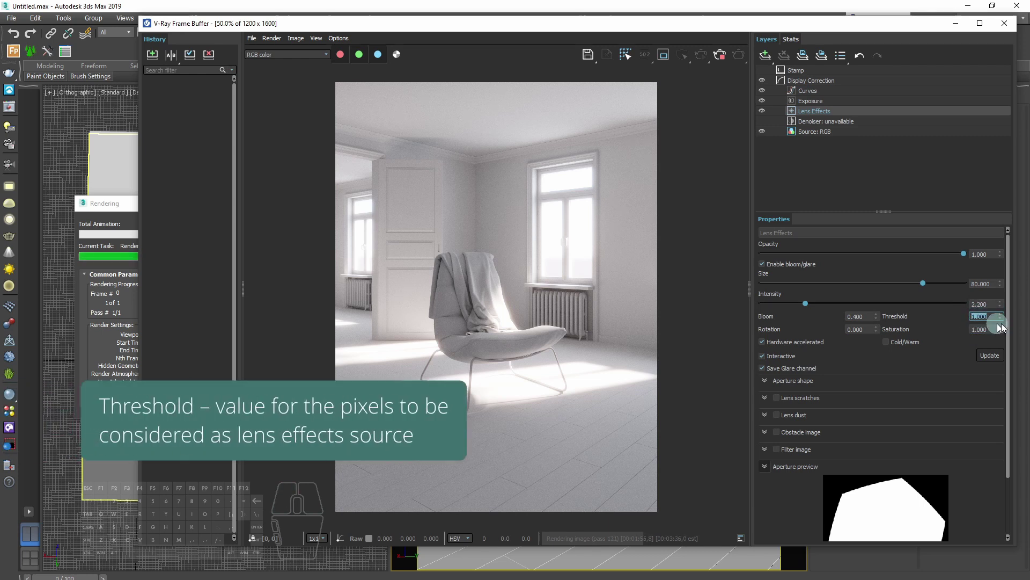
pyautogui.press('Return')
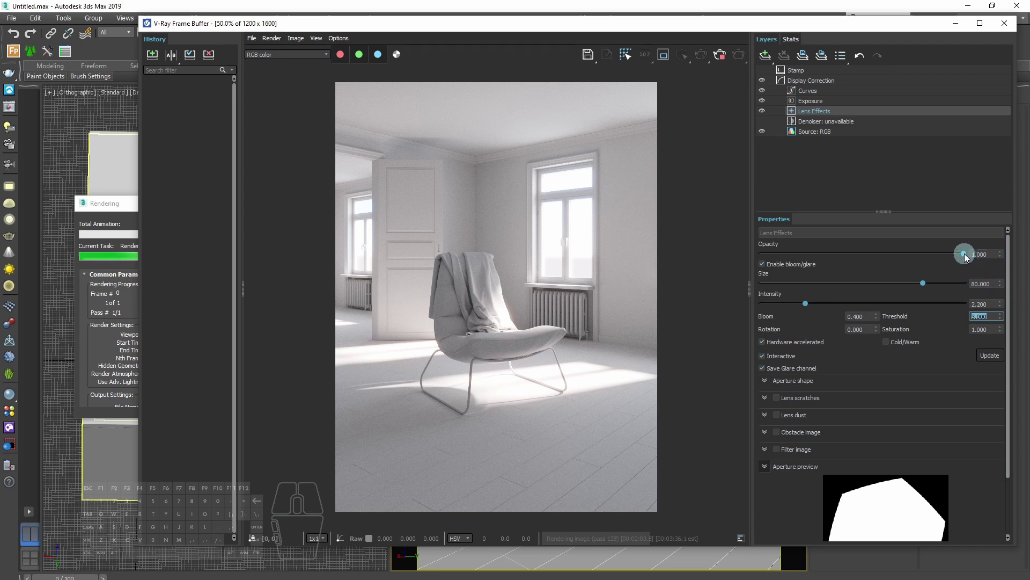
pyautogui.moveTo(966, 259); pyautogui.dragTo(824, 260)
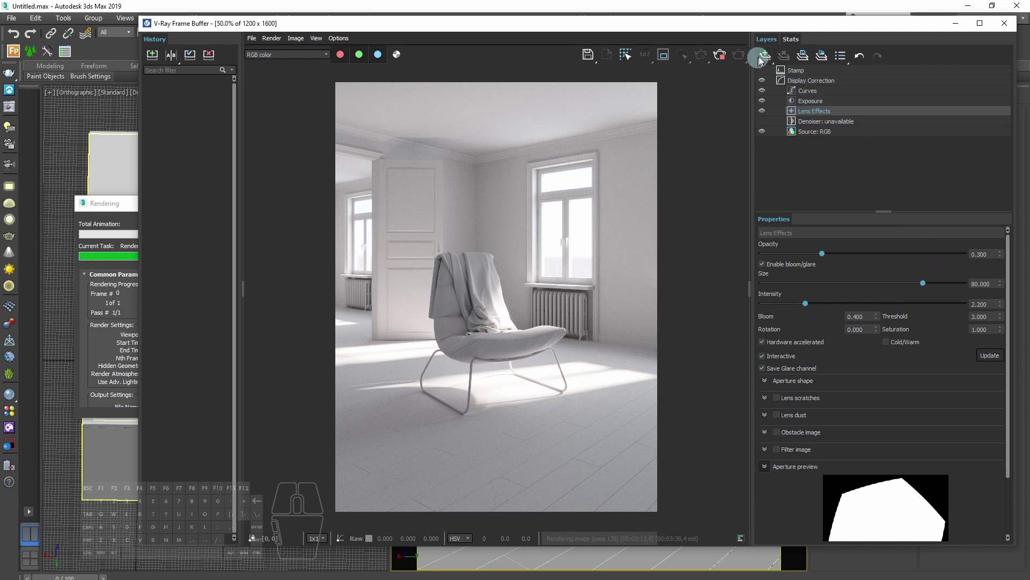
# Add a Filmic tonemap layer with shoulder 0.47, linear 0.30, angle 0.31, toe 0.40 and white point 15.
pyautogui.click(769, 59)
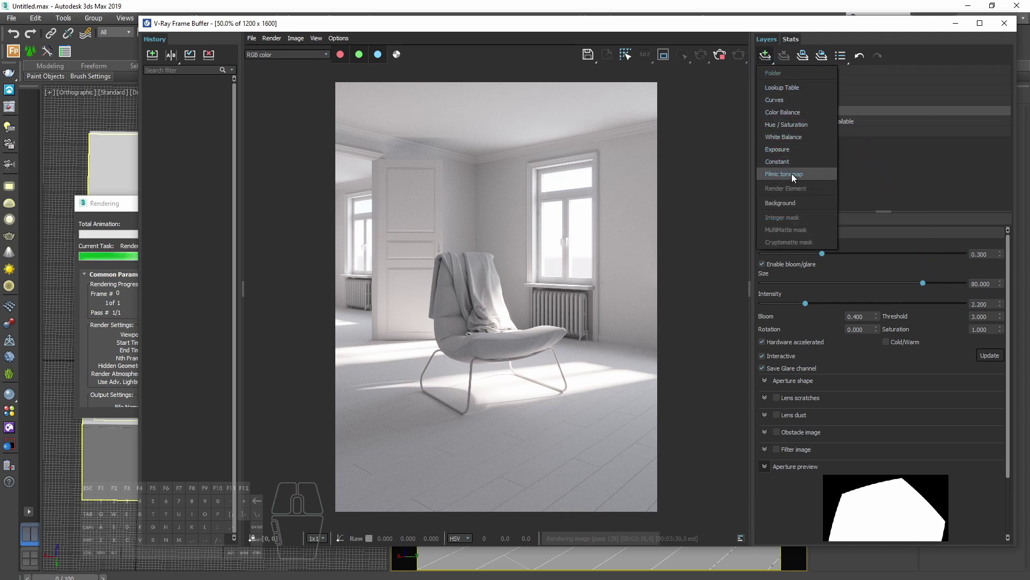
pyautogui.click(819, 181)
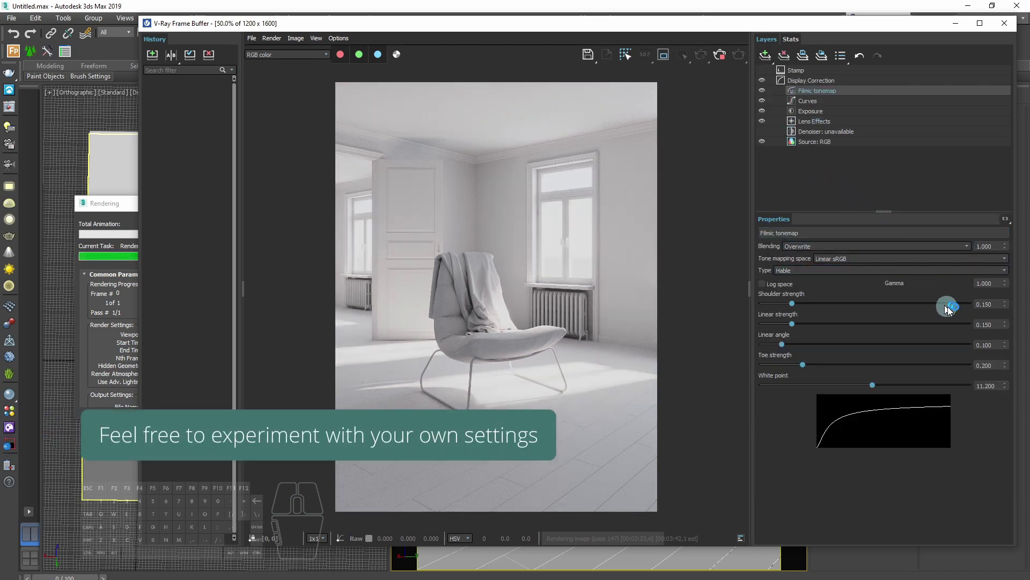
pyautogui.moveTo(794, 309); pyautogui.dragTo(860, 306)
pyautogui.moveTo(801, 328); pyautogui.dragTo(826, 326)
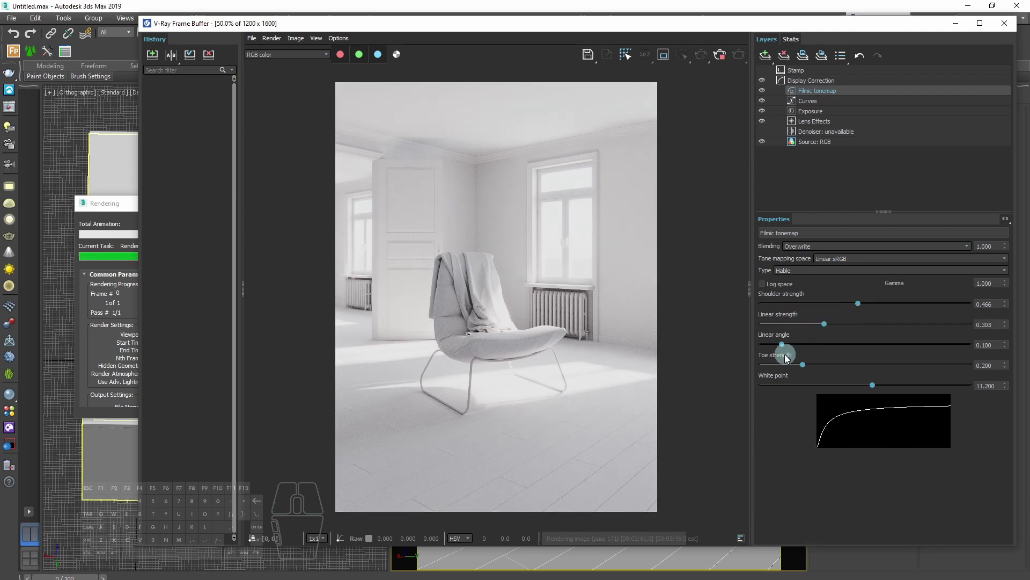
pyautogui.moveTo(790, 346); pyautogui.dragTo(826, 343)
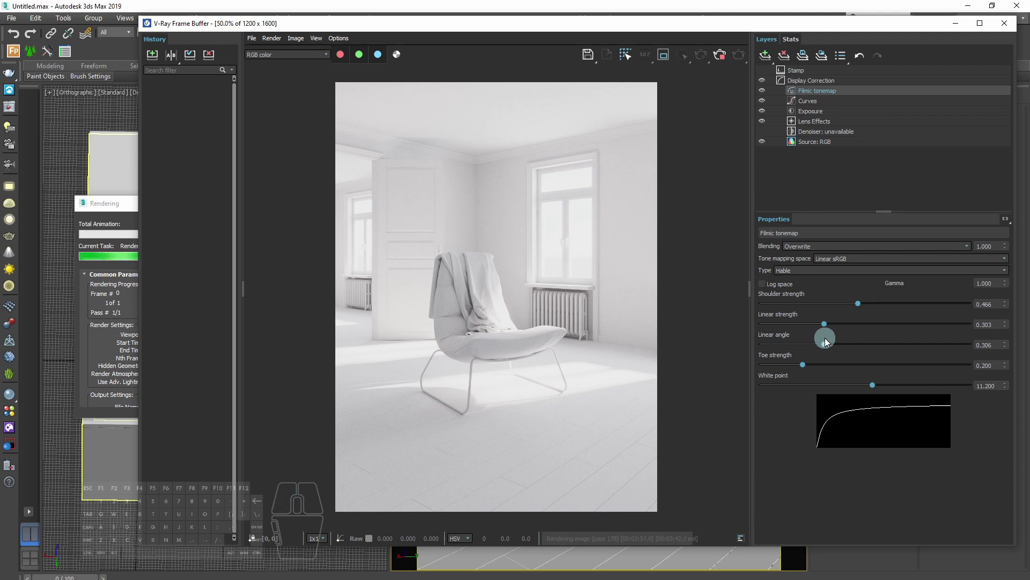
pyautogui.moveTo(805, 369); pyautogui.dragTo(848, 363)
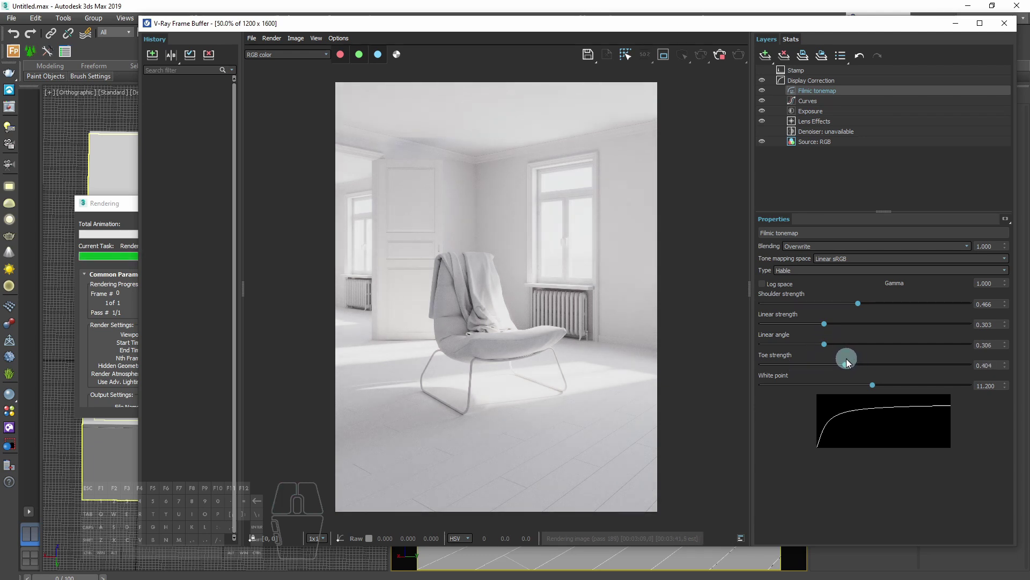
pyautogui.moveTo(878, 391); pyautogui.dragTo(917, 387)
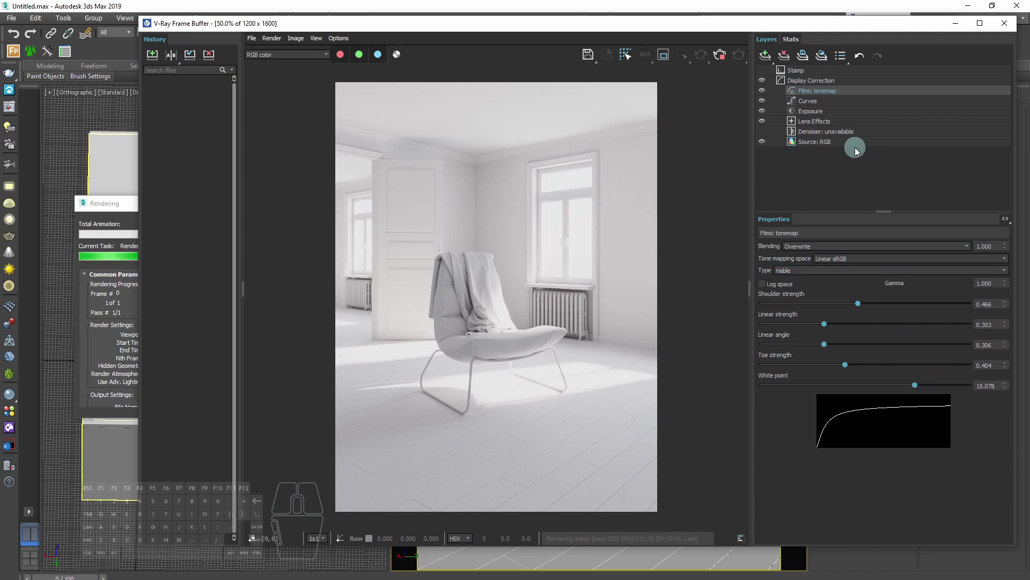
# Lower the Exposure layer's overall exposure to about -0.31.
pyautogui.click(822, 117)
pyautogui.click(869, 270)
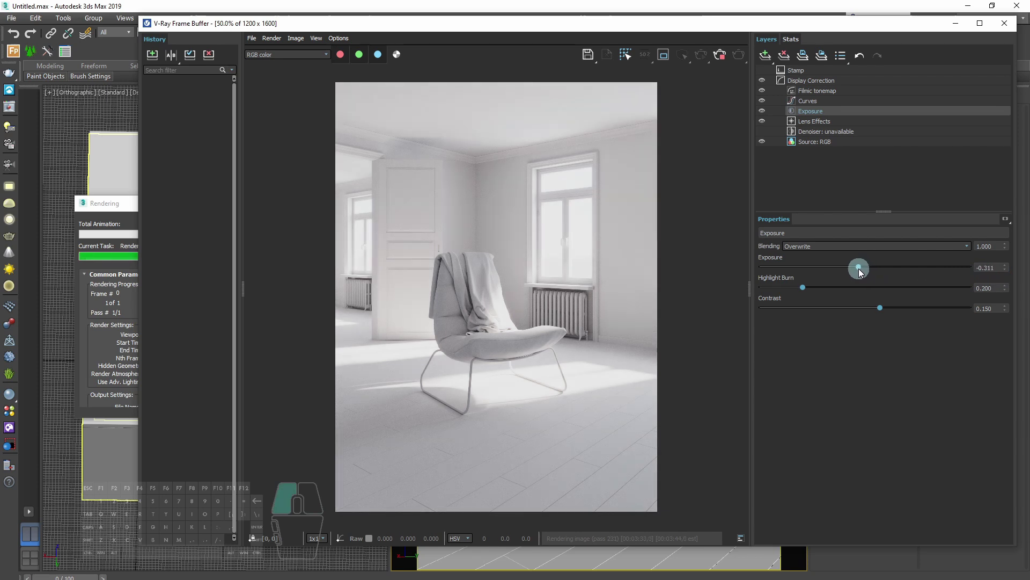